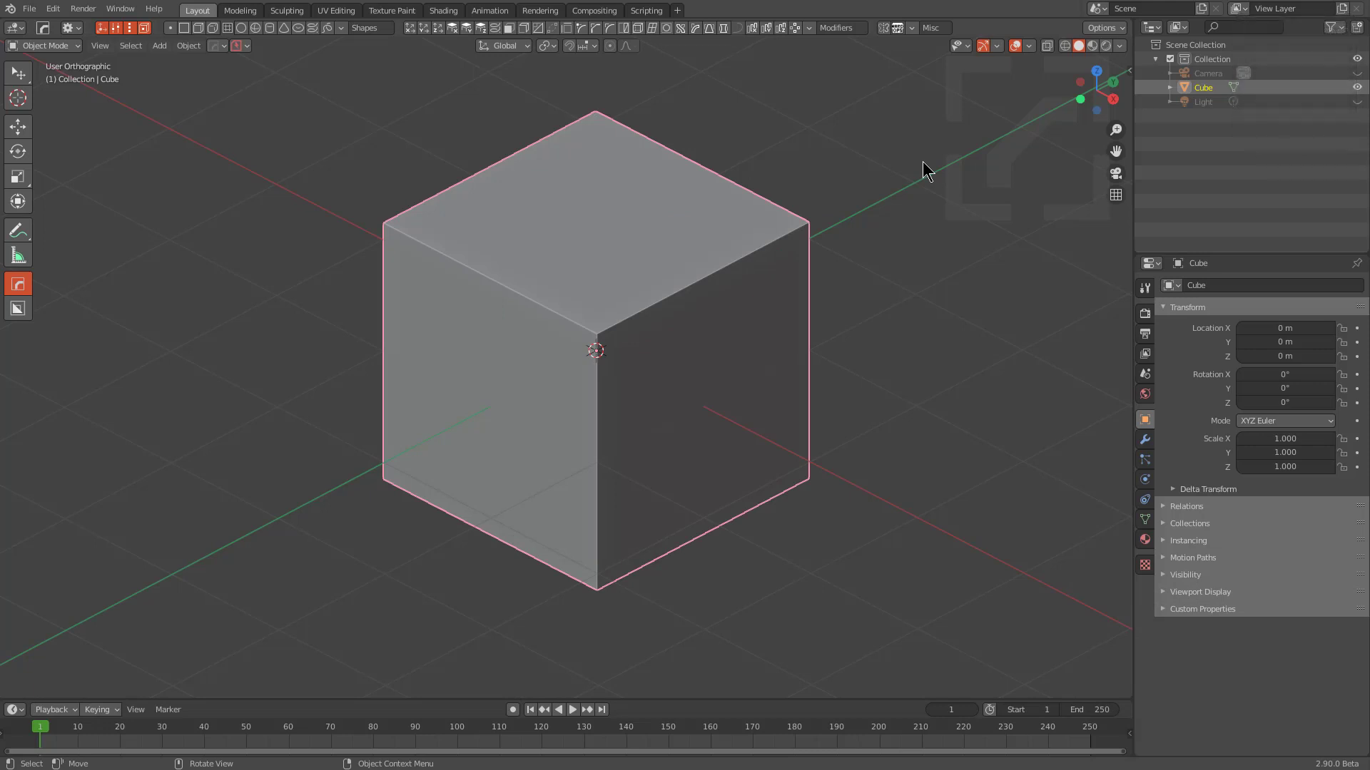
Cut a thin circular ring groove into the cube's top face with a BoxCutter circle given thickness.
{"action": "middle_click", "coordinate": [616, 360]}
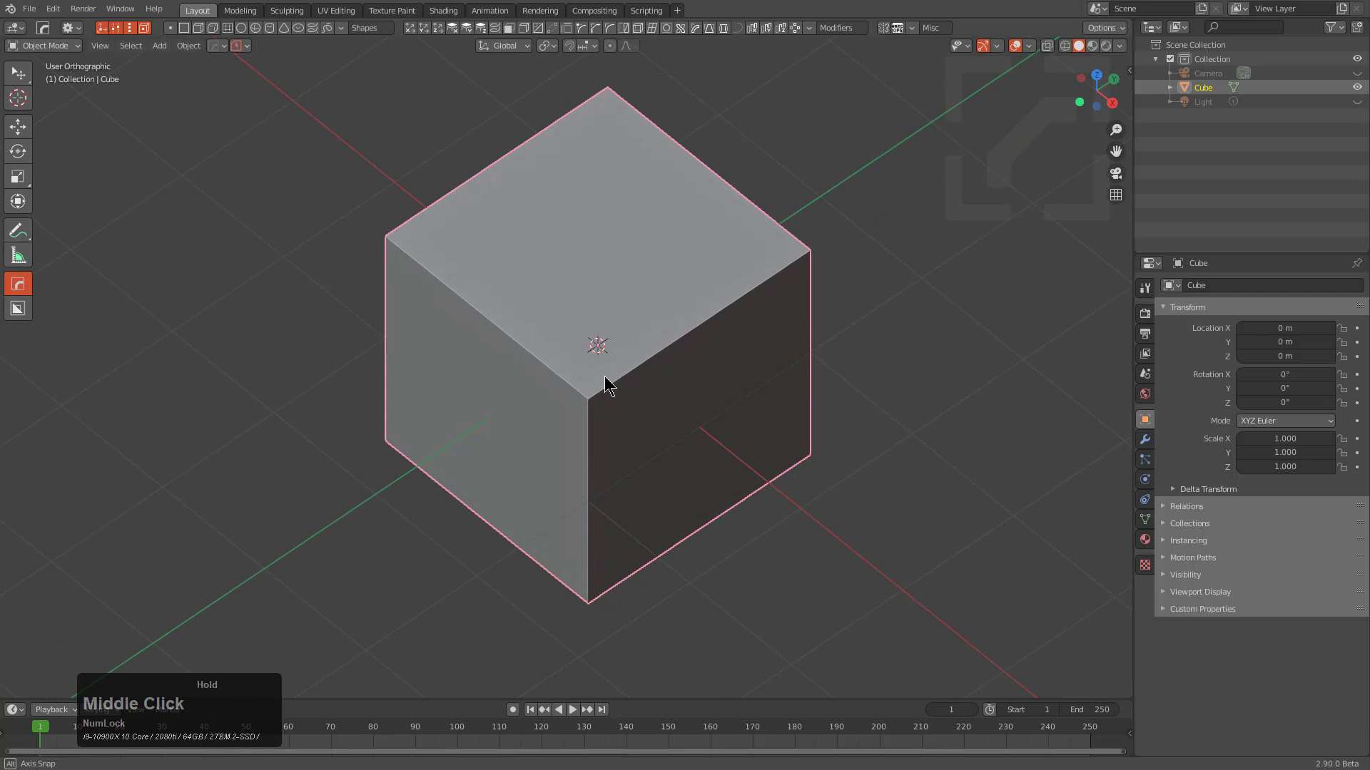
{"action": "middle_click", "coordinate": [621, 374]}
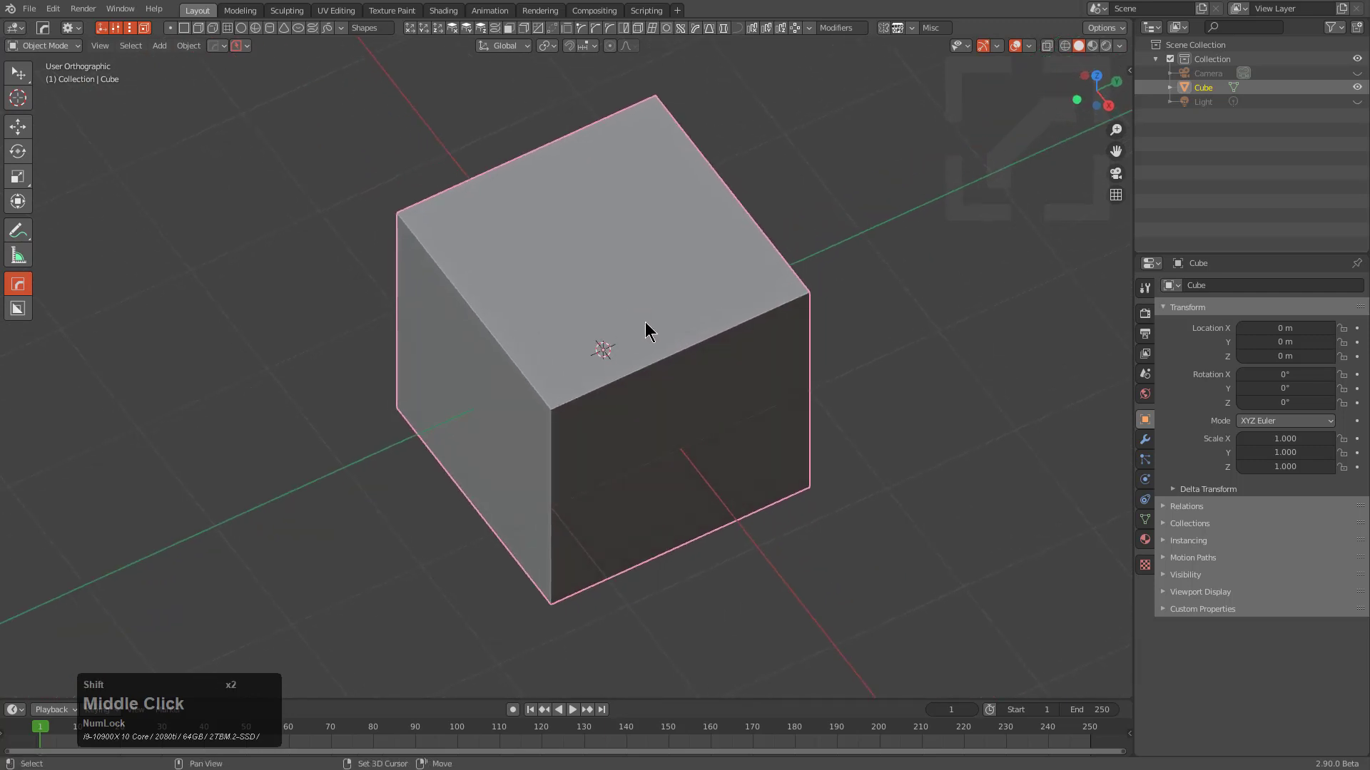
{"action": "scroll", "scroll_direction": "up", "scroll_amount": 3}
{"action": "key", "text": "d"}
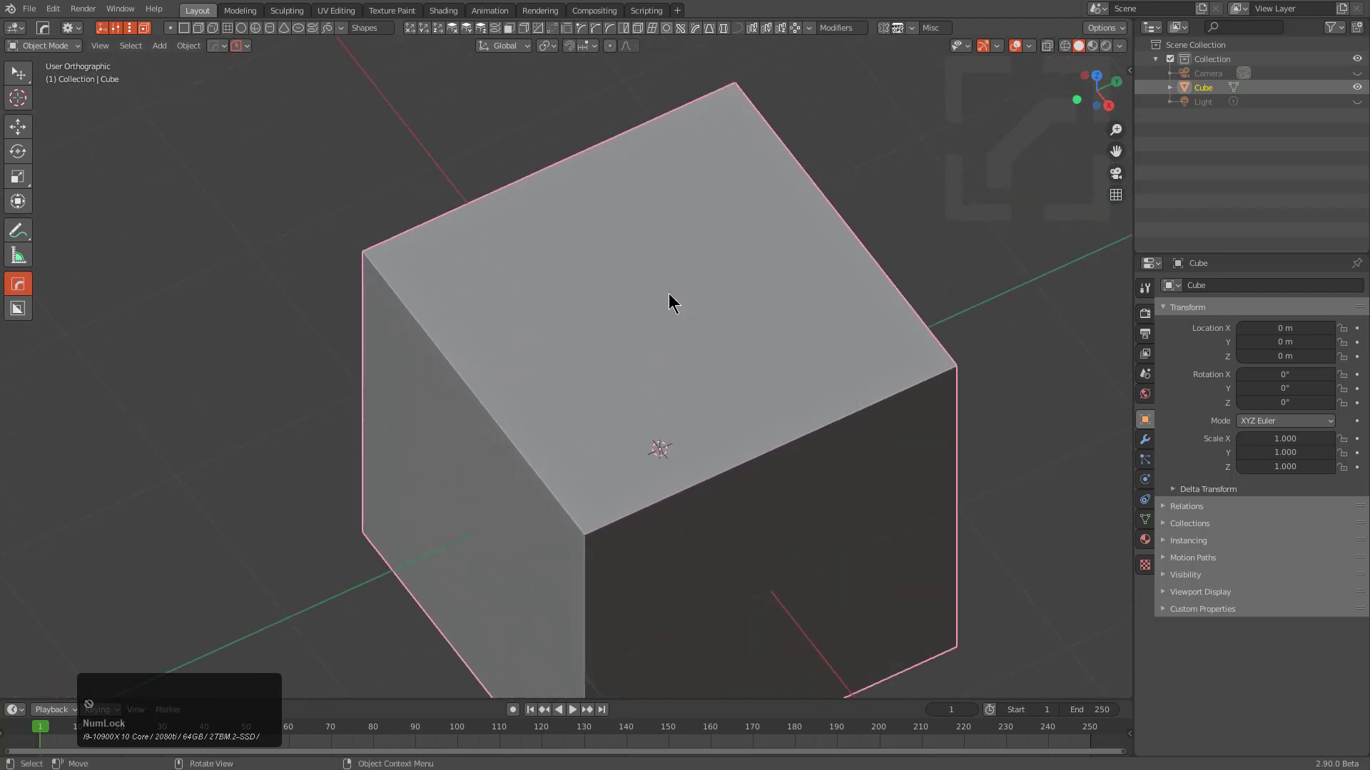
{"action": "key", "text": "alt+w"}
{"action": "key", "text": "d"}
{"action": "left_click", "coordinate": [573, 293]}
{"action": "left_click", "coordinate": [663, 306]}
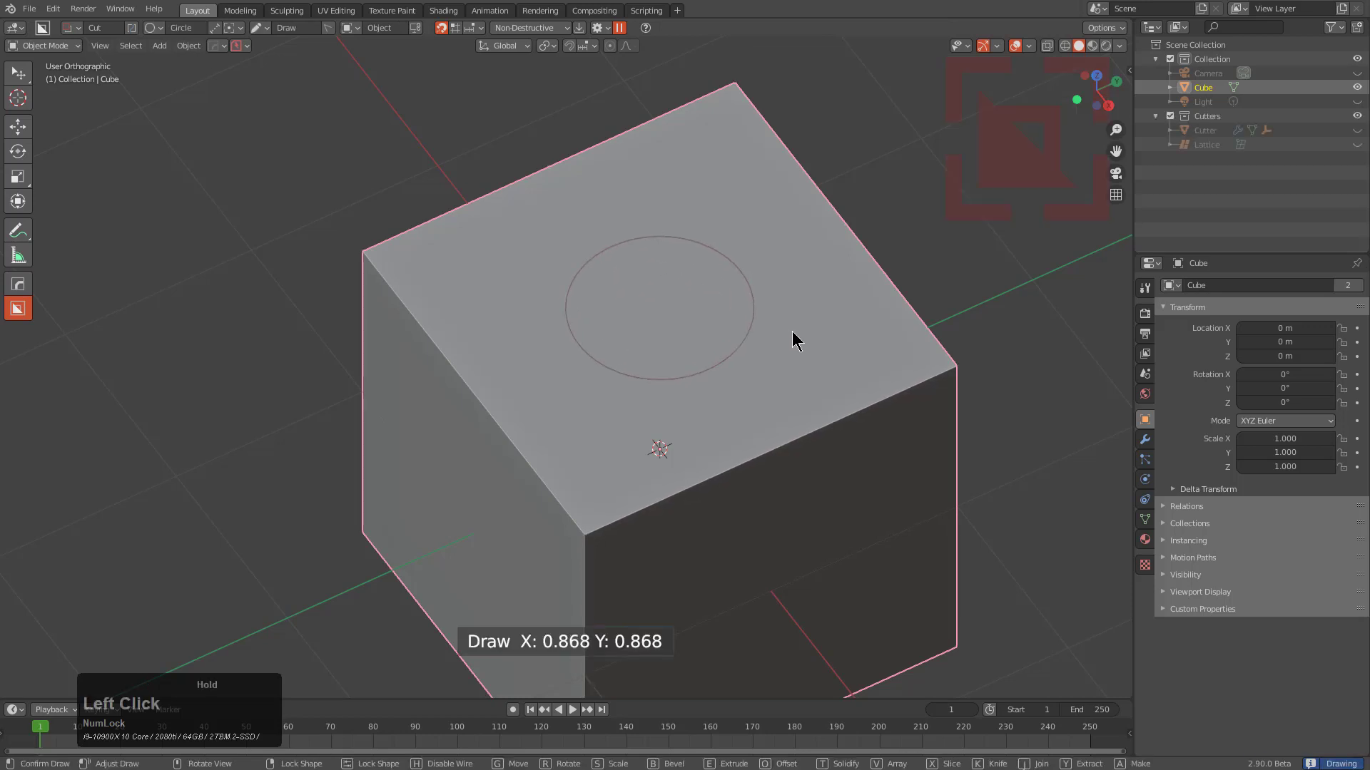
{"action": "key", "text": "t"}
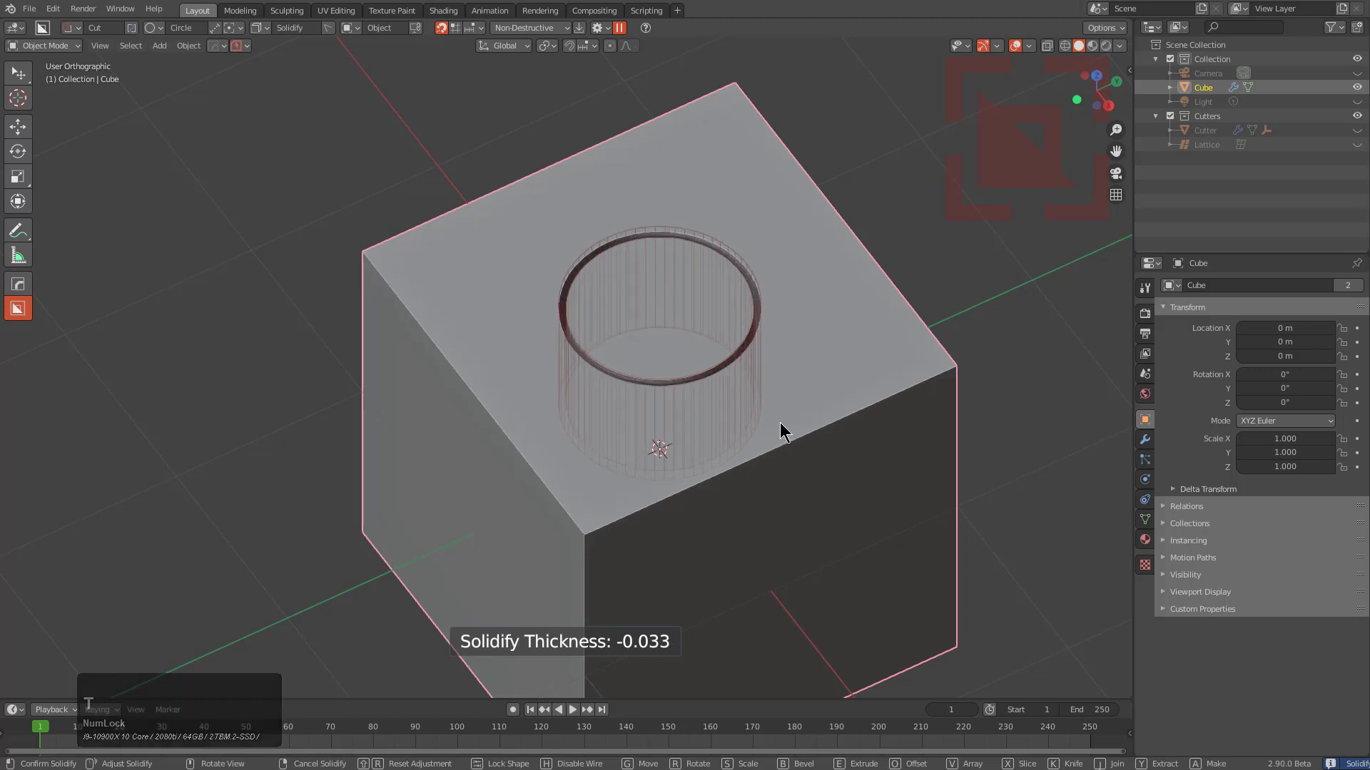
{"action": "left_click", "coordinate": [792, 422]}
Cut a second, deep circular hole inside the ring groove.
{"action": "left_click", "coordinate": [735, 251]}
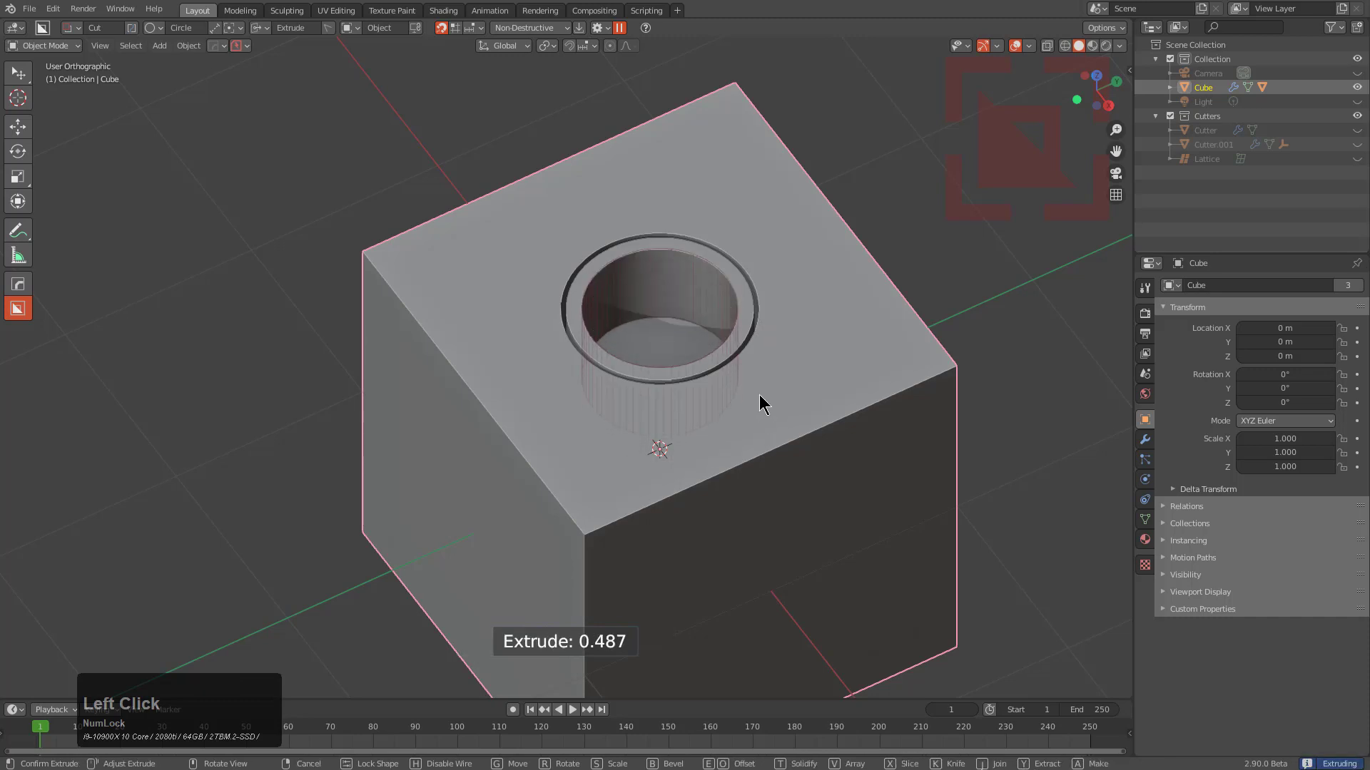
{"action": "left_click_drag", "start_coordinate": [702, 409], "coordinate": [791, 353]}
{"action": "scroll", "scroll_direction": "up", "scroll_amount": 3}
Draw a circle inside the hole in Make mode so it builds a solid cylinder rising out.
{"action": "middle_click", "coordinate": [784, 412]}
{"action": "middle_click", "coordinate": [627, 444]}
{"action": "middle_click", "coordinate": [625, 411]}
{"action": "left_click", "coordinate": [648, 397]}
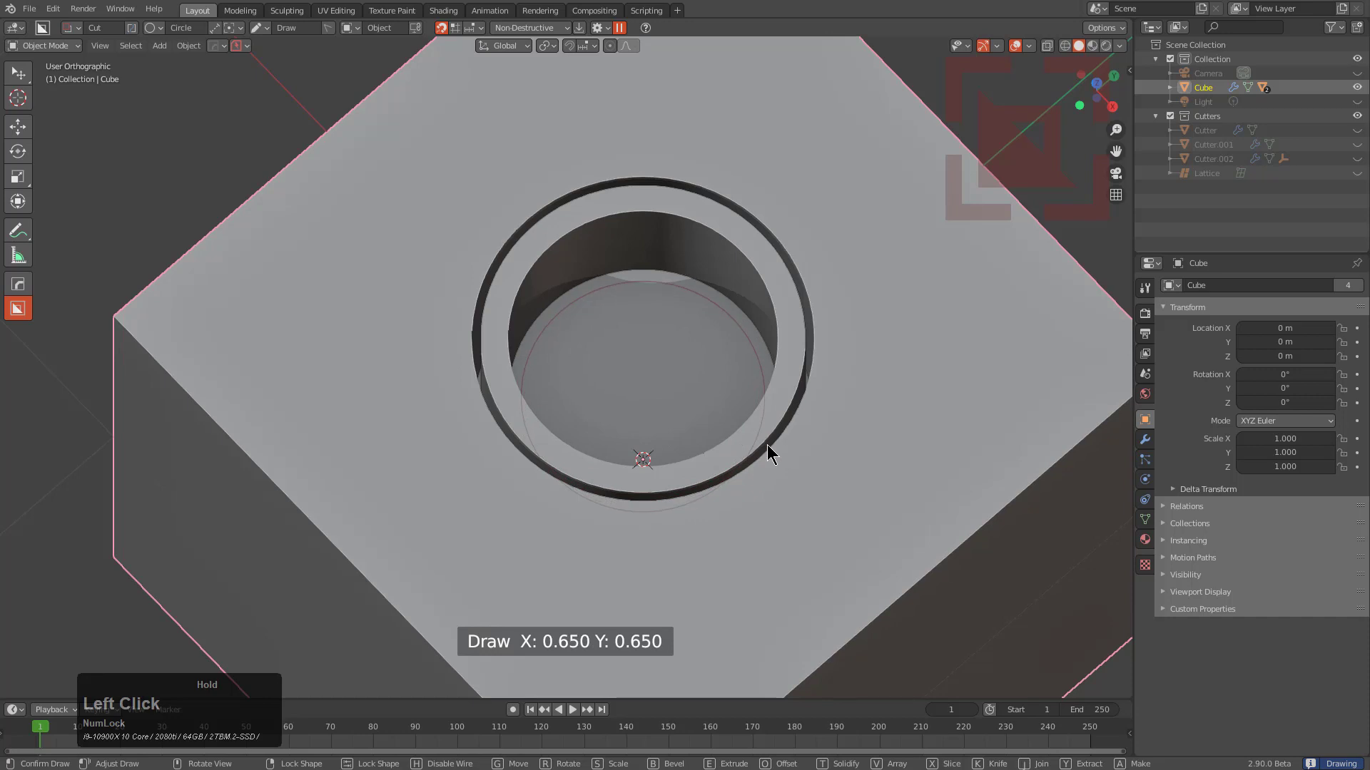
{"action": "key", "text": "a"}
{"action": "middle_click", "coordinate": [748, 432]}
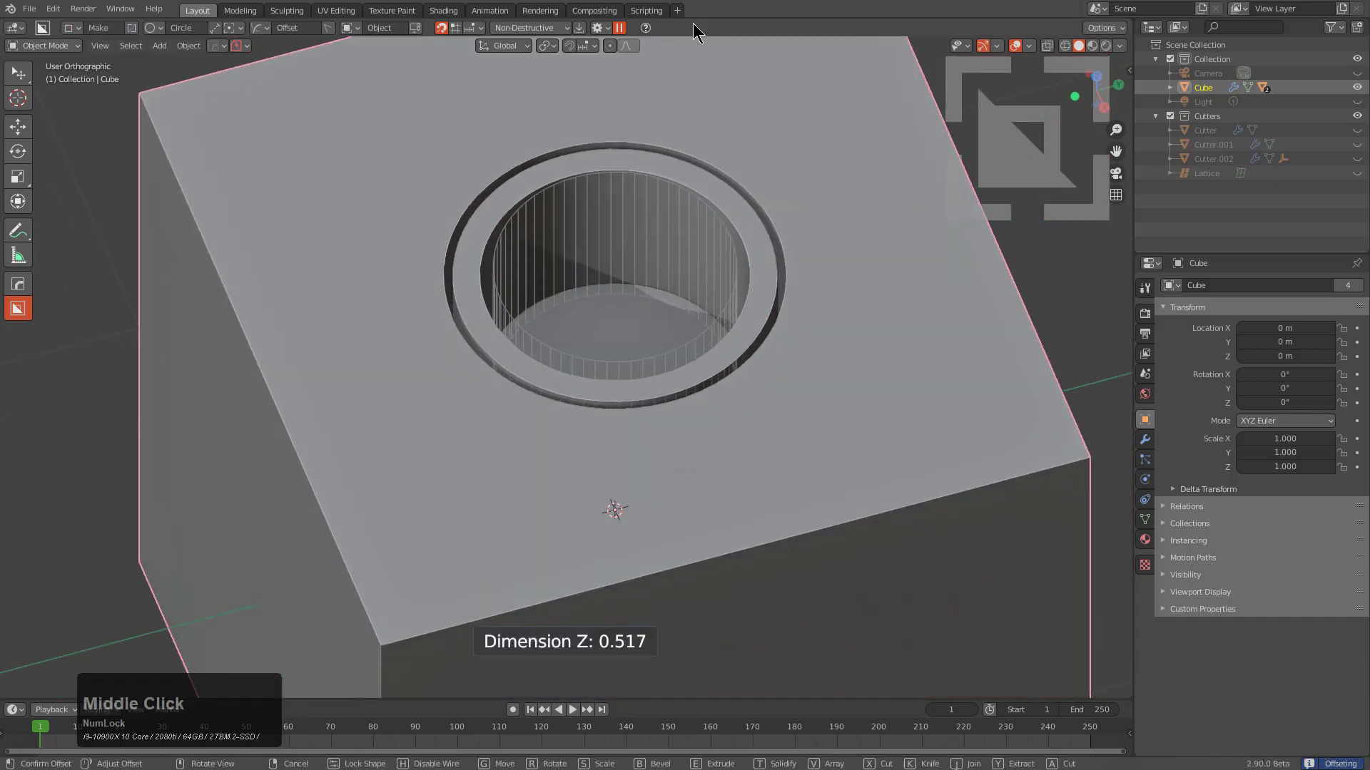
{"action": "middle_click", "coordinate": [698, 416]}
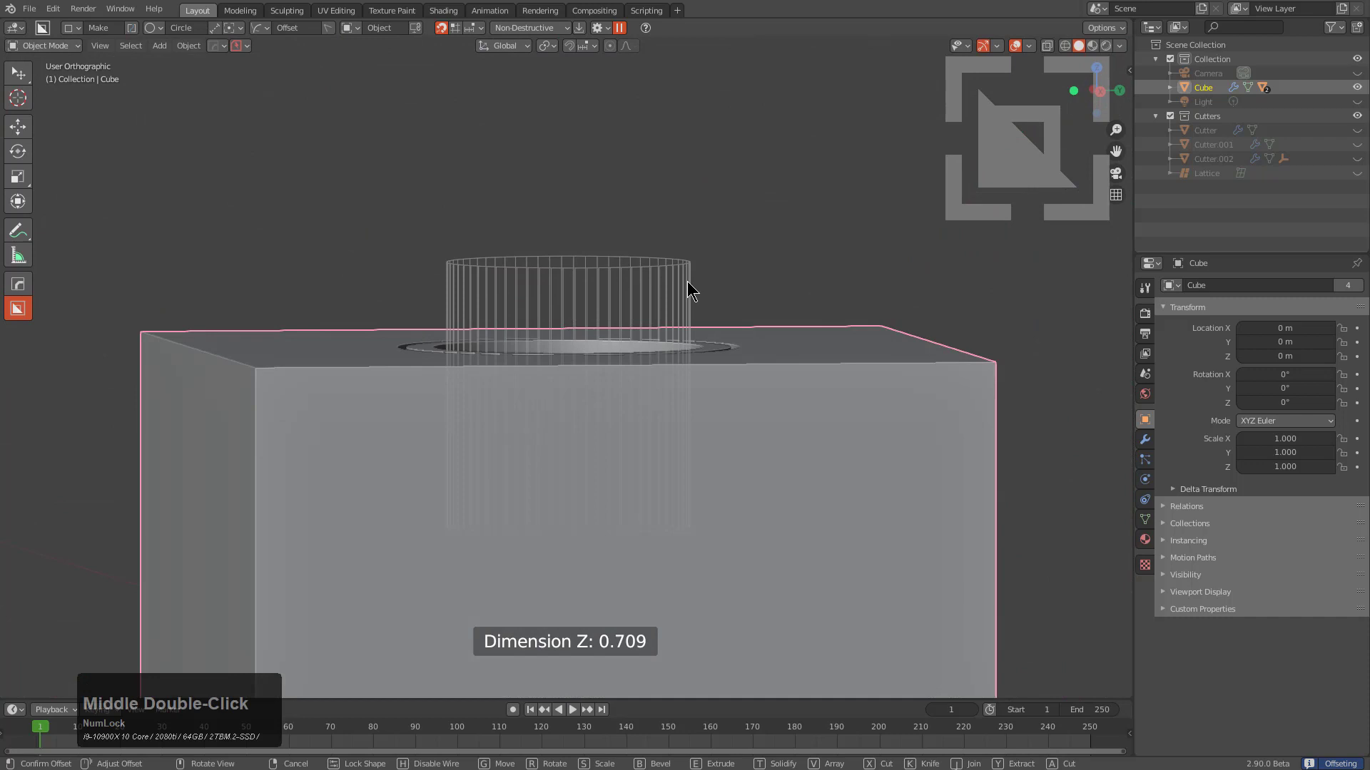
Bevel the cylinder's top edge and finish it as the piston.
{"action": "key", "text": "b"}
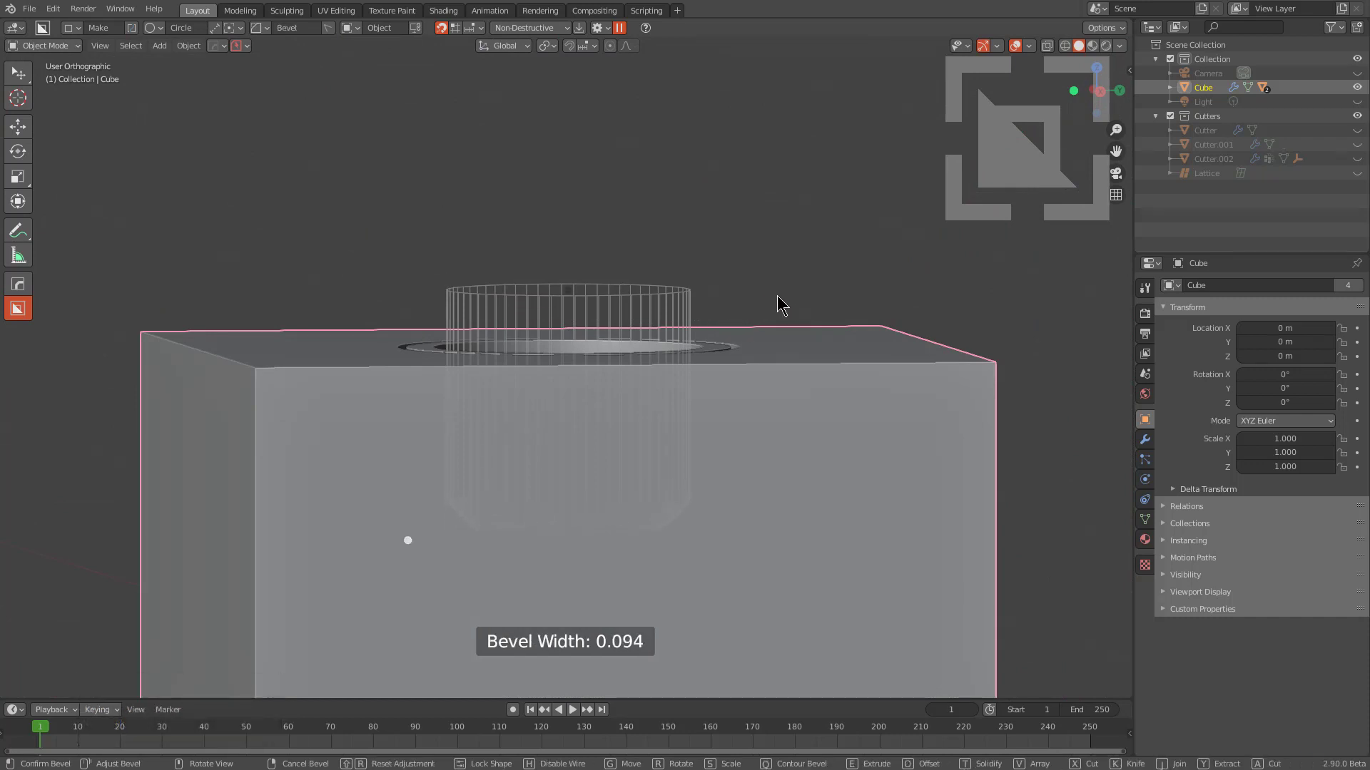
{"action": "left_click", "coordinate": [776, 296]}
{"action": "middle_click", "coordinate": [777, 317]}
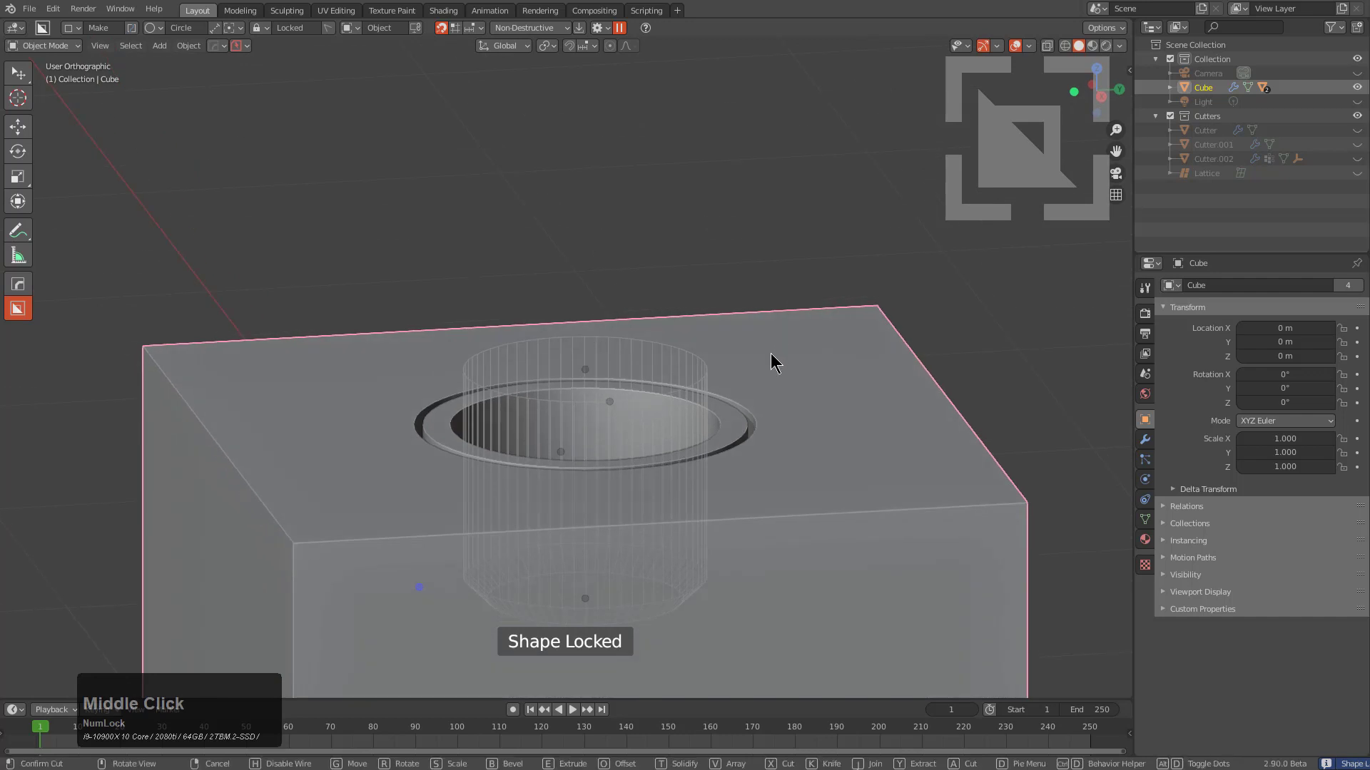
{"action": "key", "text": "shift+f"}
{"action": "middle_click", "coordinate": [651, 437]}
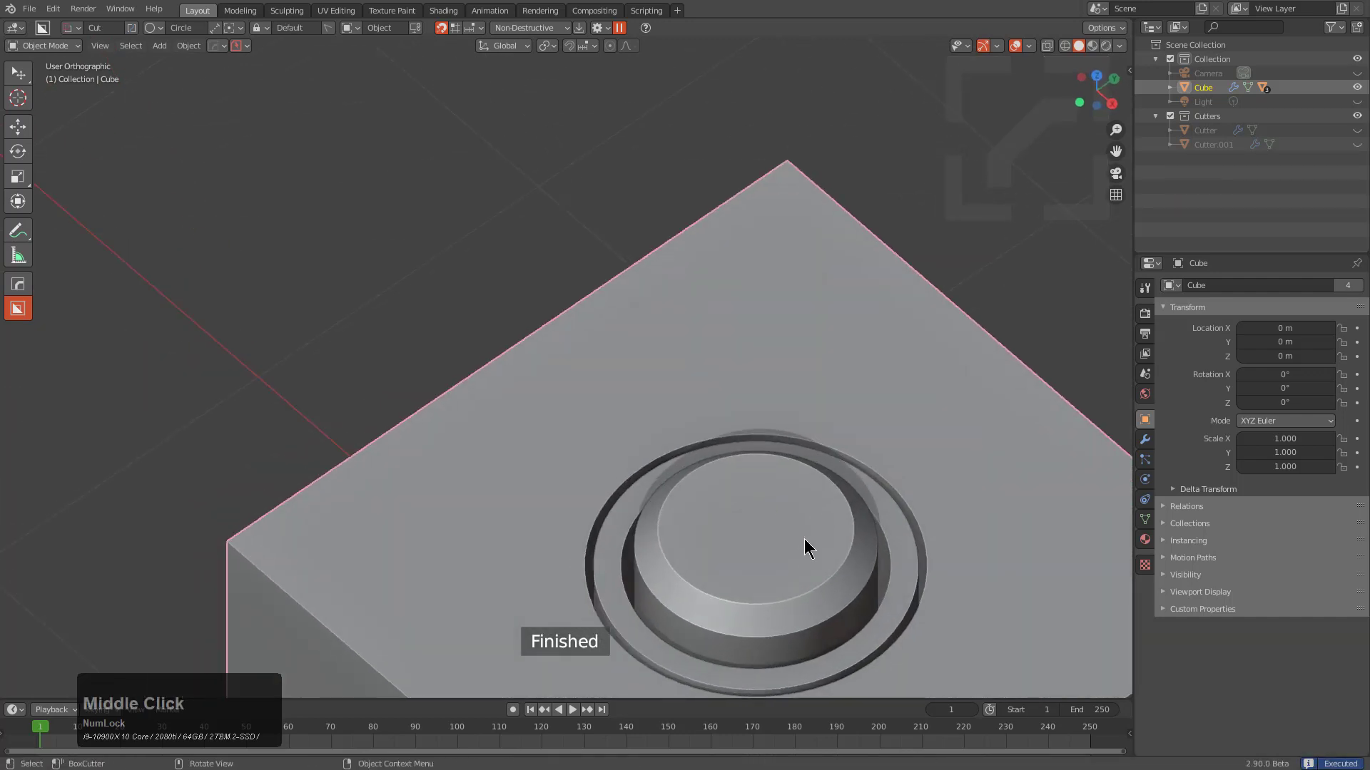
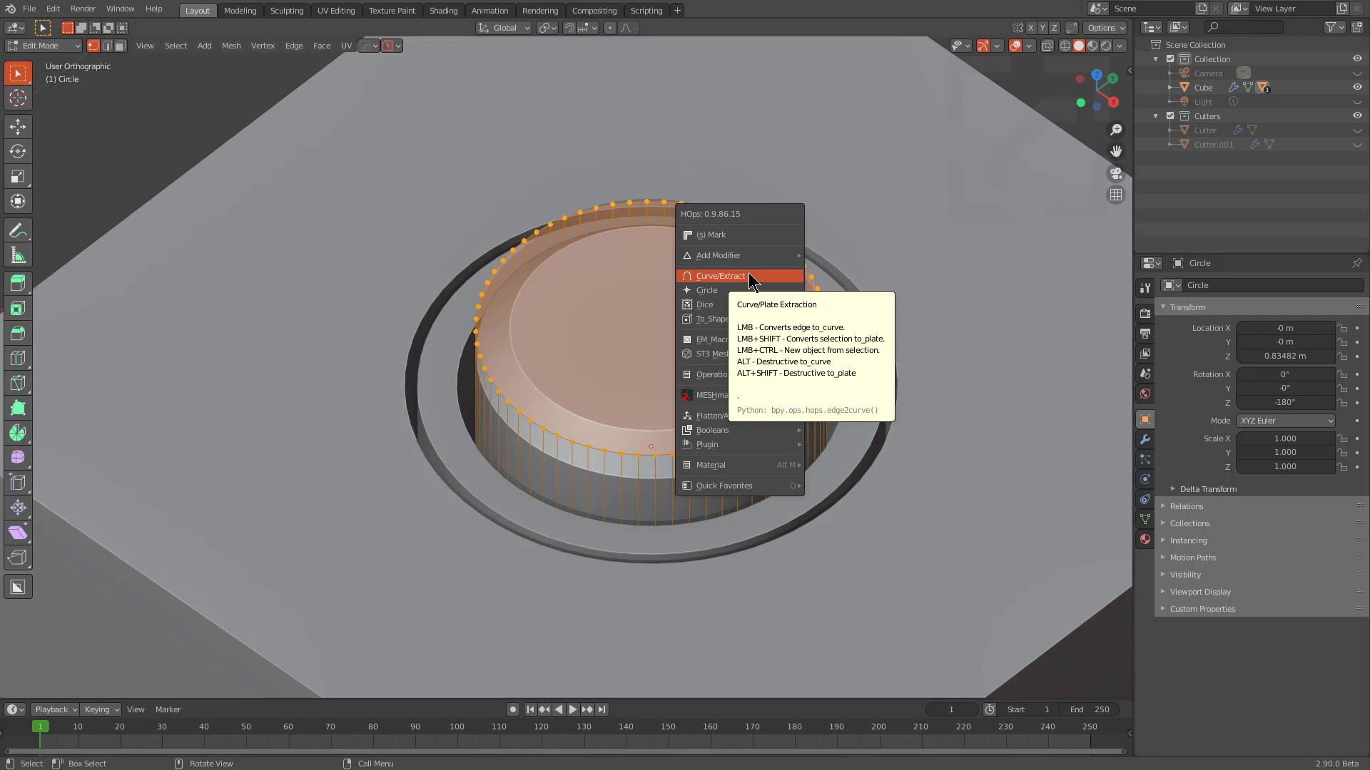
Extract the piston's top edge to a separate piece and set its origin to its geometry.
{"action": "key", "text": "ctrl+q"}
{"action": "left_click", "coordinate": [753, 272]}
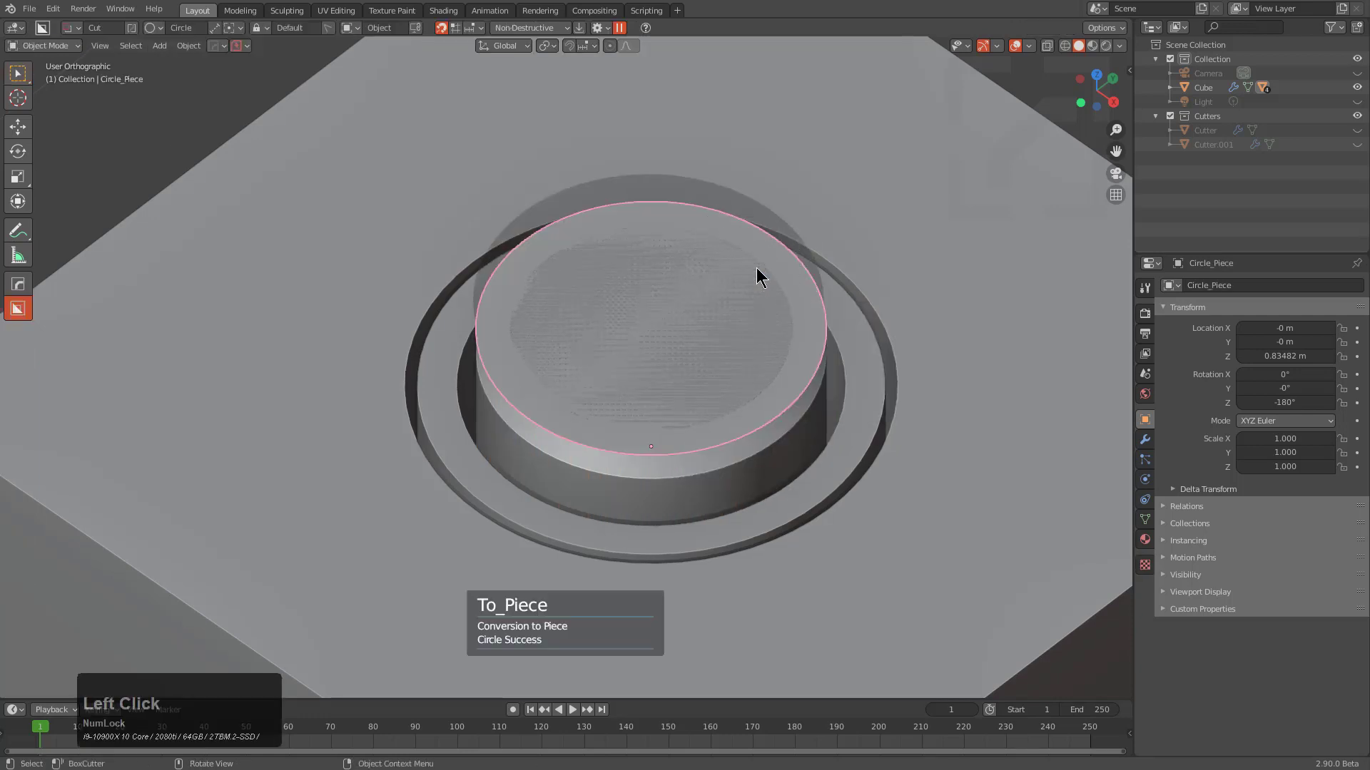
{"action": "key", "text": "s"}
{"action": "key", "text": "shift+s"}
{"action": "middle_click", "coordinate": [767, 367]}
{"action": "key", "text": "shift+s"}
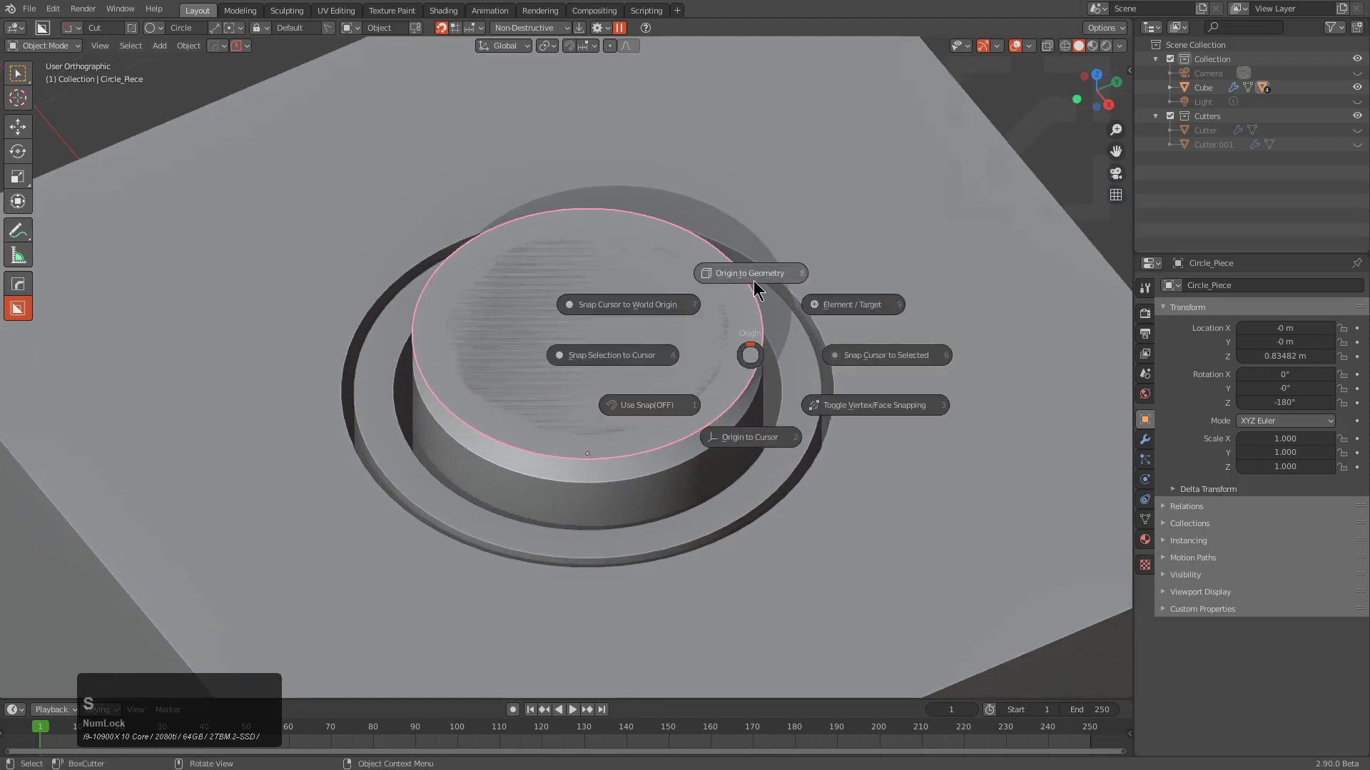
{"action": "left_click", "coordinate": [756, 285]}
Scale the piece and delete its faces, leaving a circular outline with a notch.
{"action": "key", "text": "s"}
{"action": "left_click", "coordinate": [768, 421]}
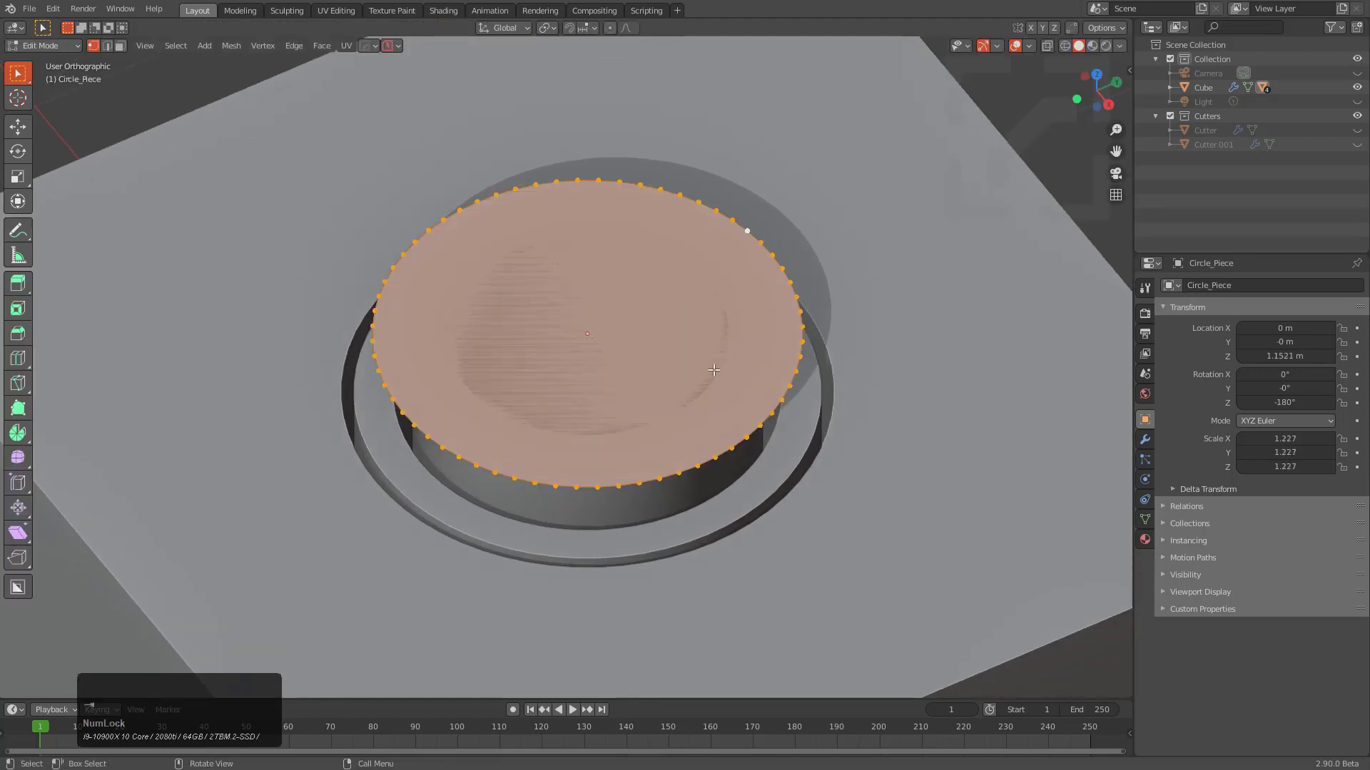
{"action": "key", "text": "x"}
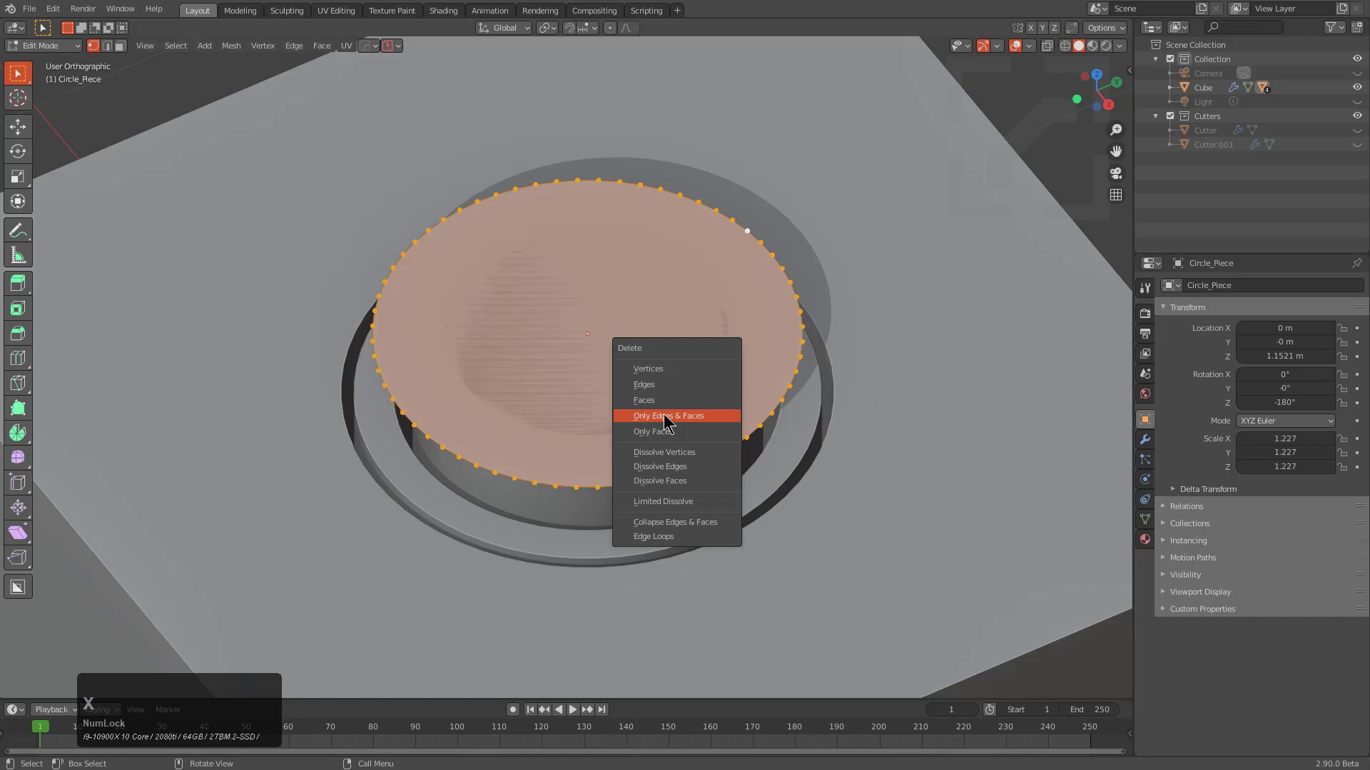
{"action": "left_click", "coordinate": [667, 407]}
{"action": "key", "text": "ctrl+z"}
{"action": "key", "text": "2"}
{"action": "key", "text": "x"}
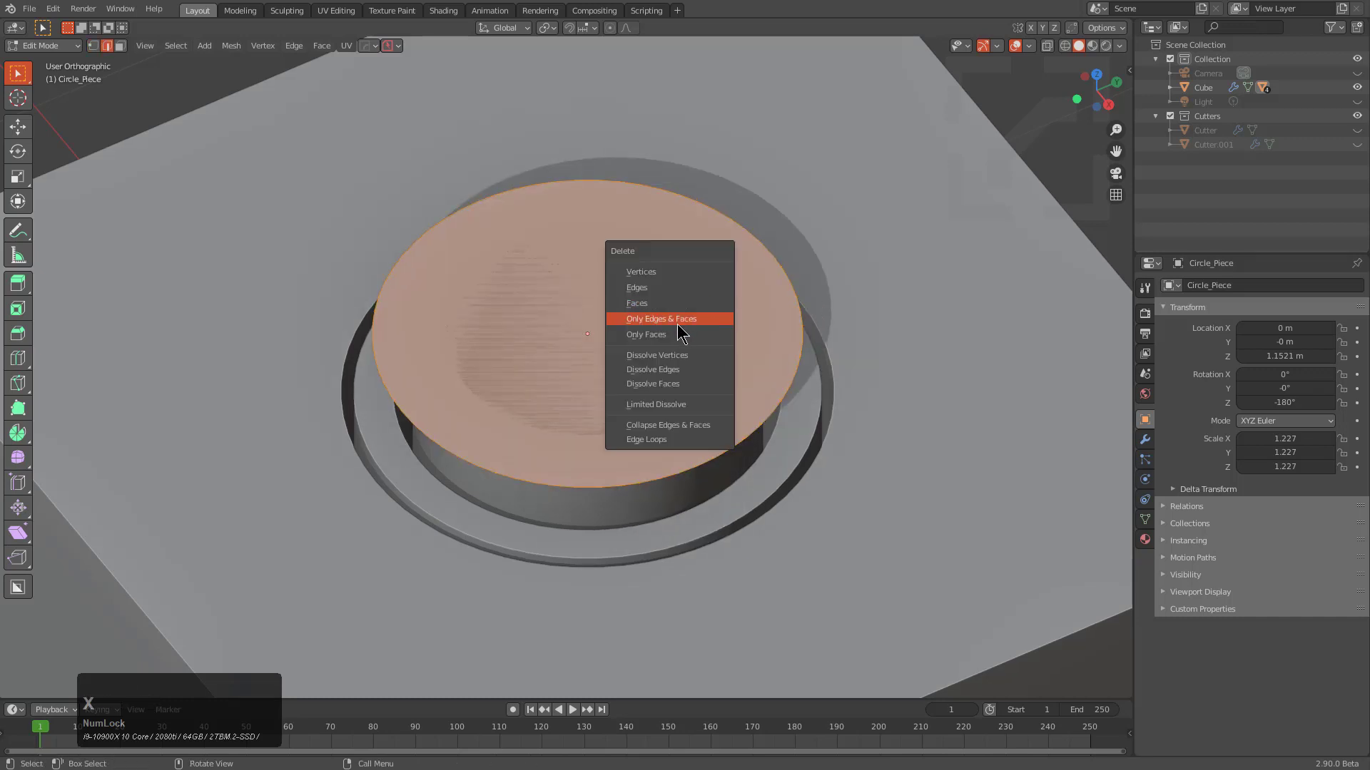
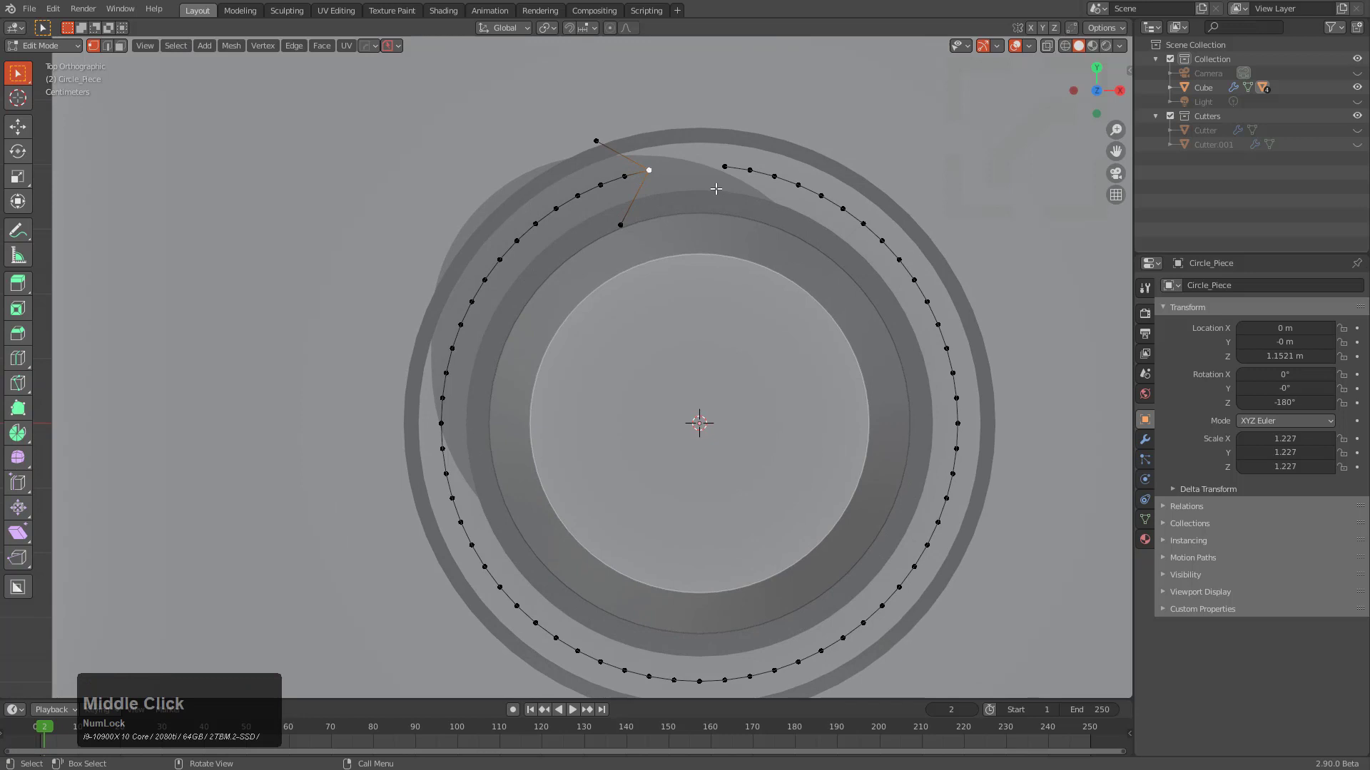
Keep one arc with its bracket and delete the rest of the outline.
{"action": "key", "text": "q"}
{"action": "left_click", "coordinate": [777, 183]}
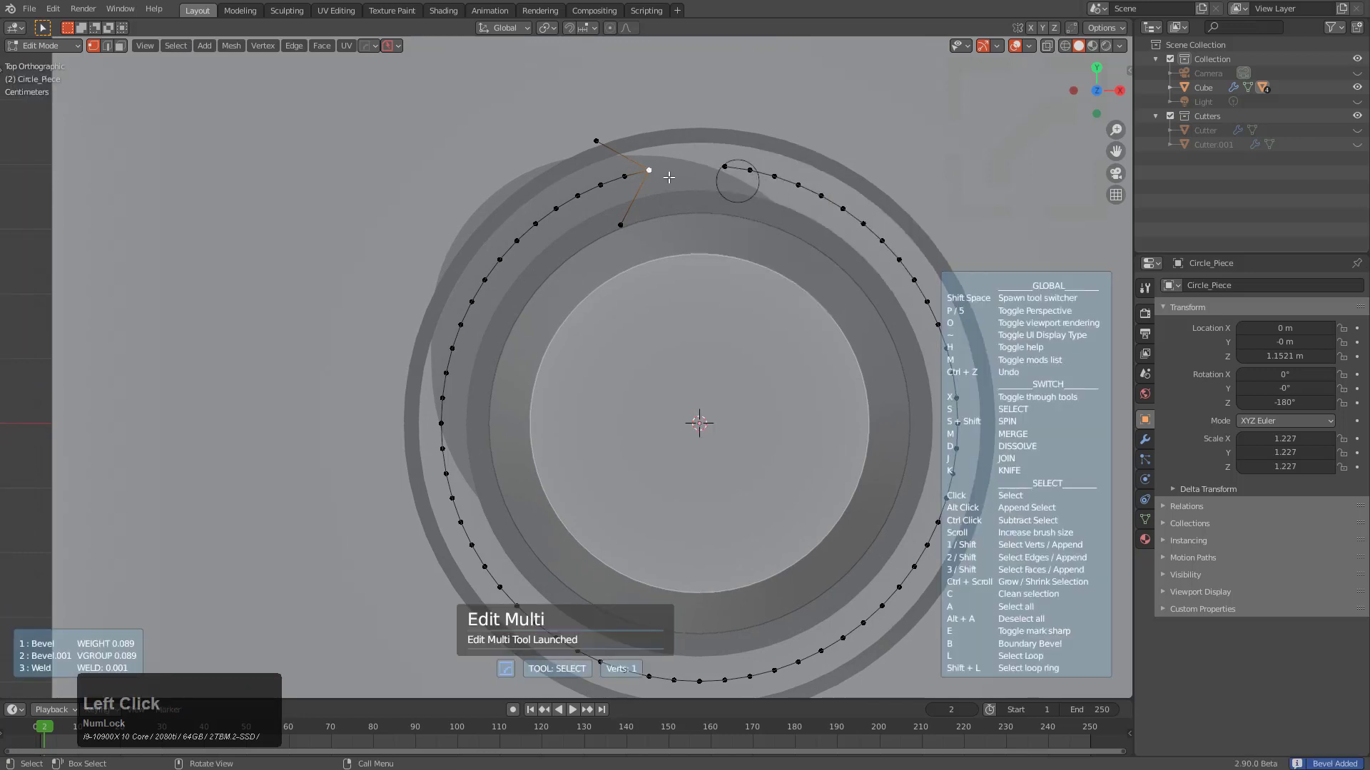
{"action": "scroll", "scroll_direction": "up", "scroll_amount": 3}
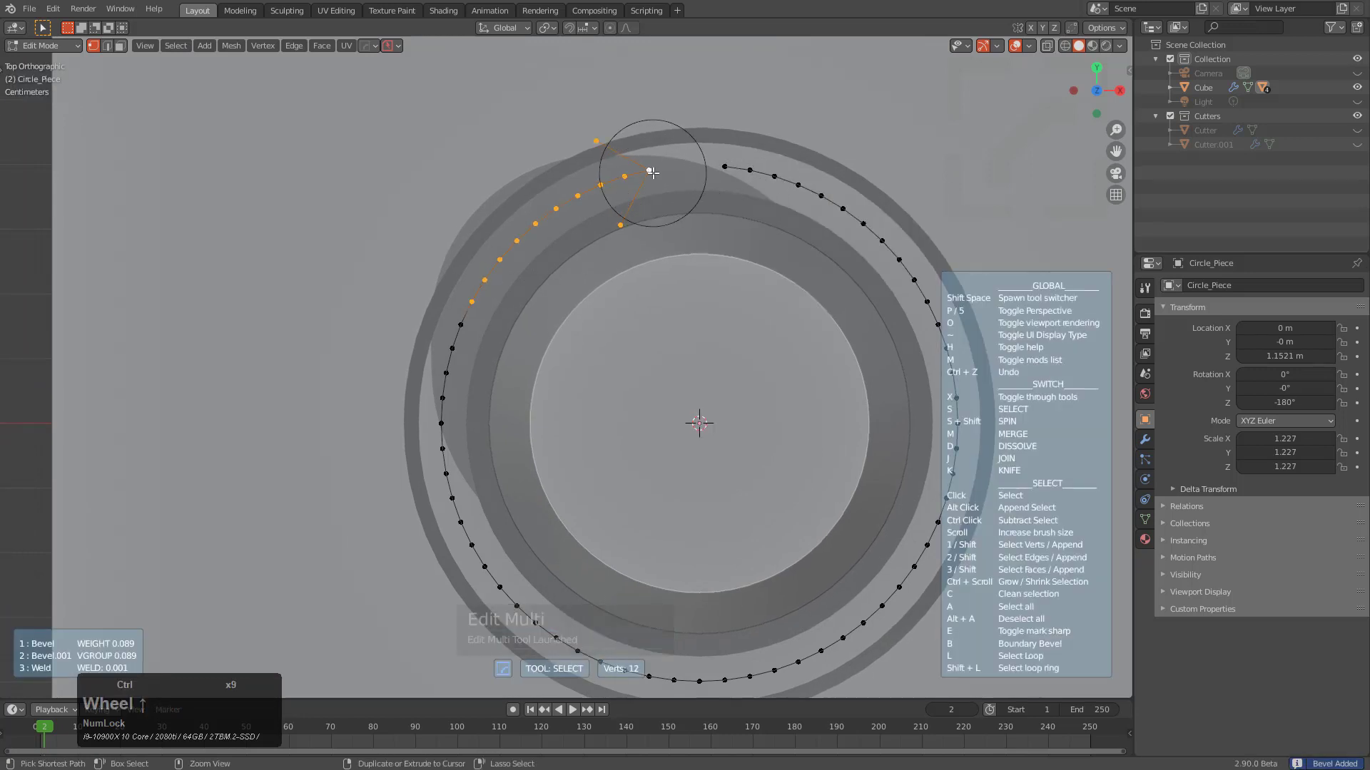
{"action": "scroll", "scroll_direction": "up", "scroll_amount": 3}
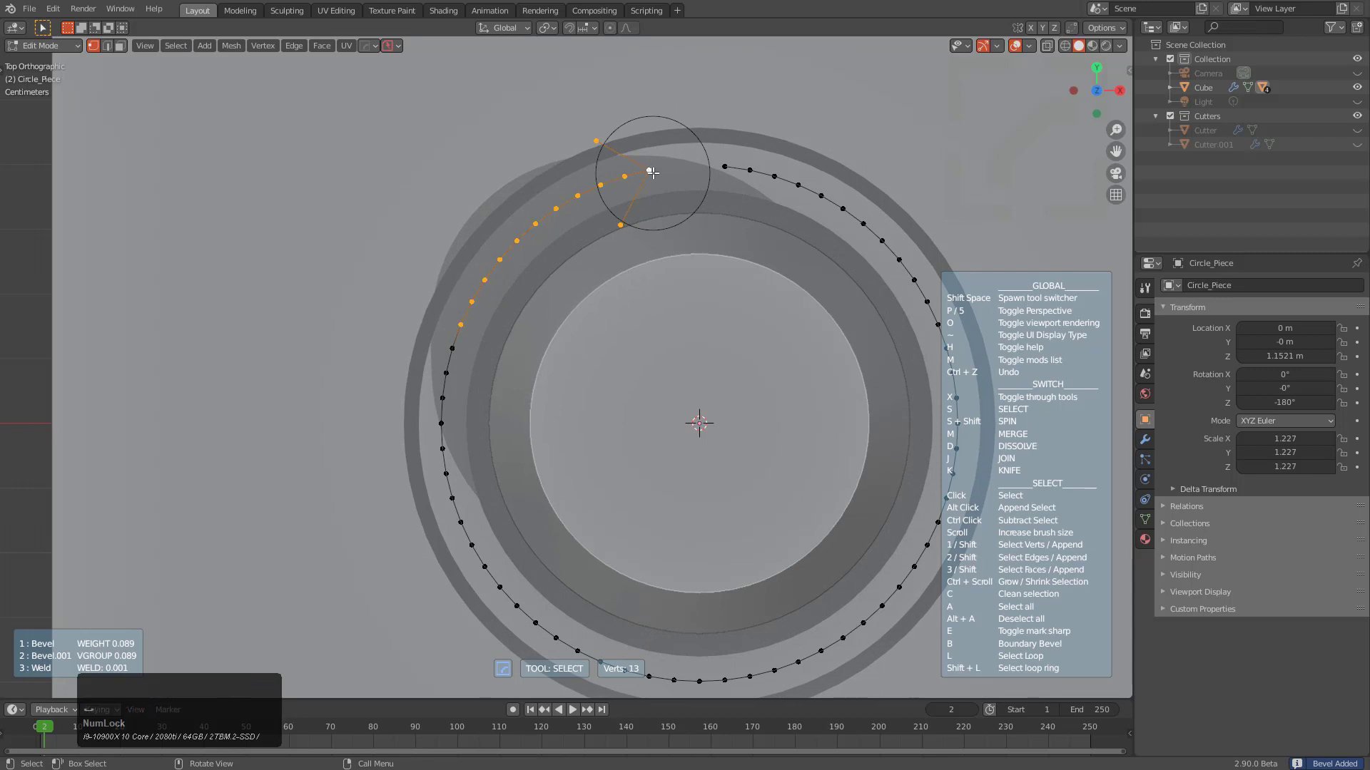
{"action": "key", "text": "ctrl+i"}
{"action": "key", "text": "x"}
{"action": "left_click", "coordinate": [662, 185]}
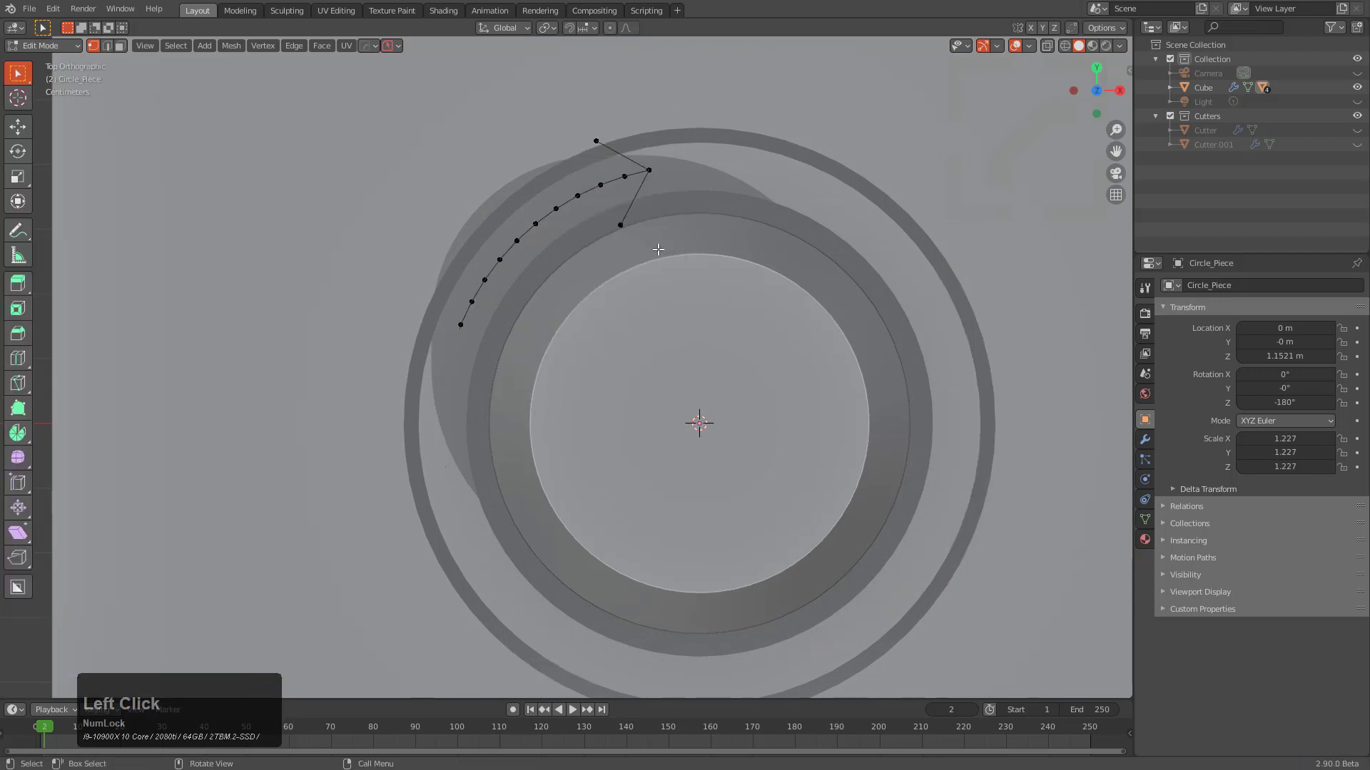
{"action": "key", "text": "a"}
Spin the arc into 6 evenly spaced separate copies with HOps Spin using duplicates.
{"action": "key", "text": "q"}
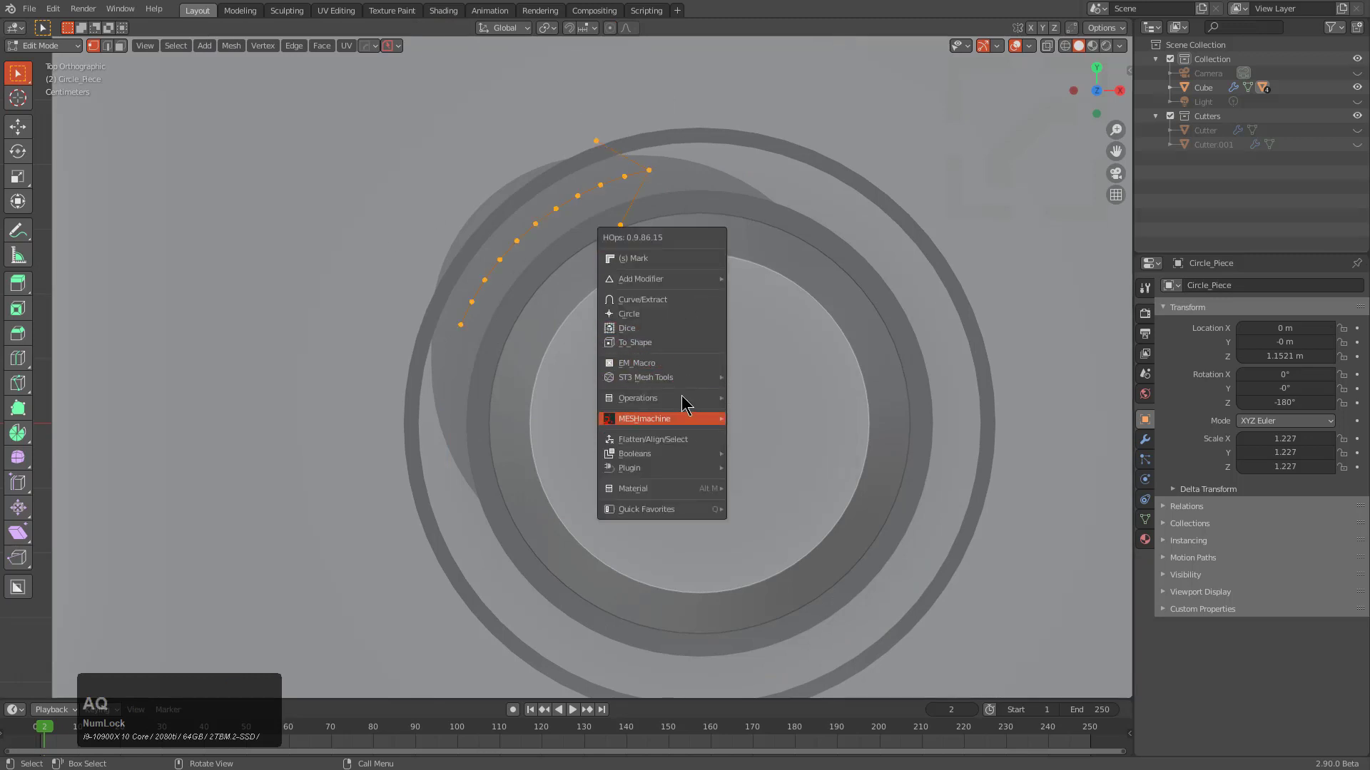
{"action": "left_click", "coordinate": [656, 400]}
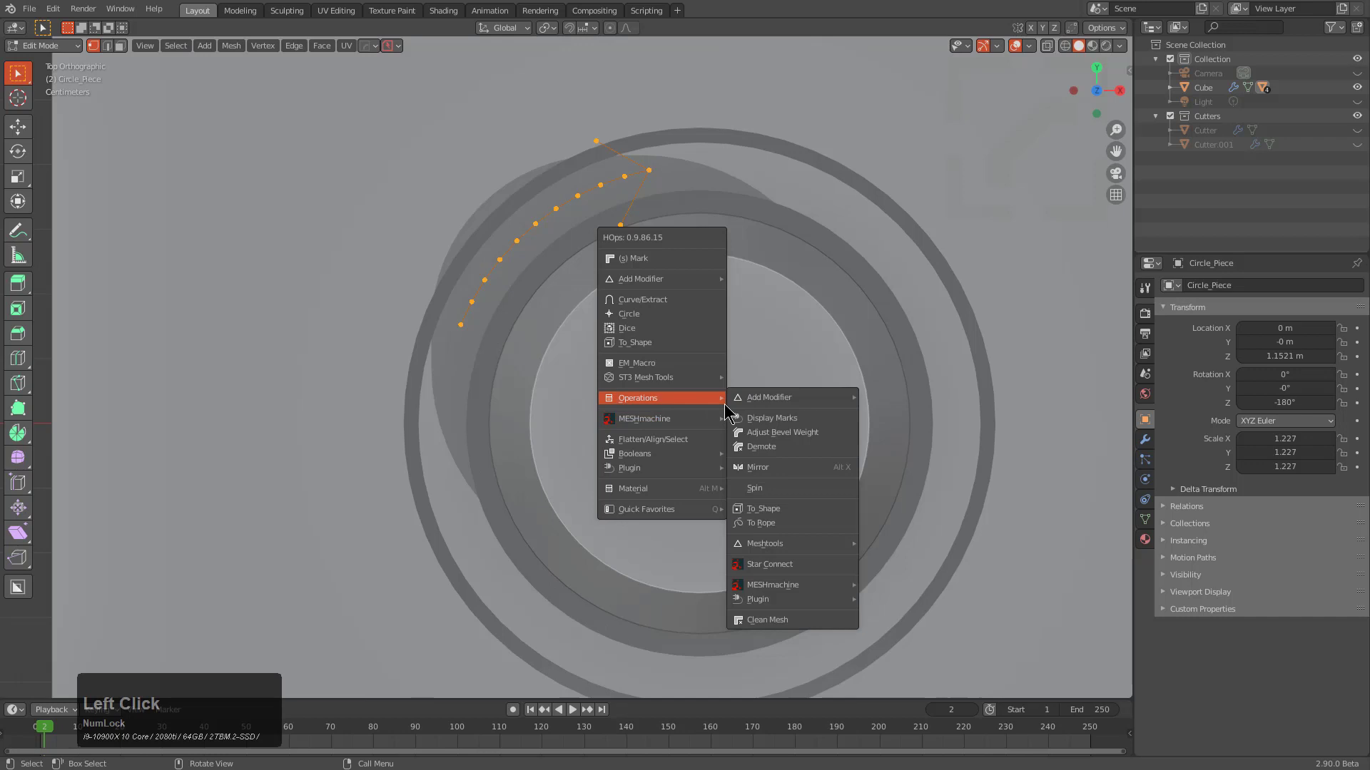
{"action": "left_click", "coordinate": [769, 494]}
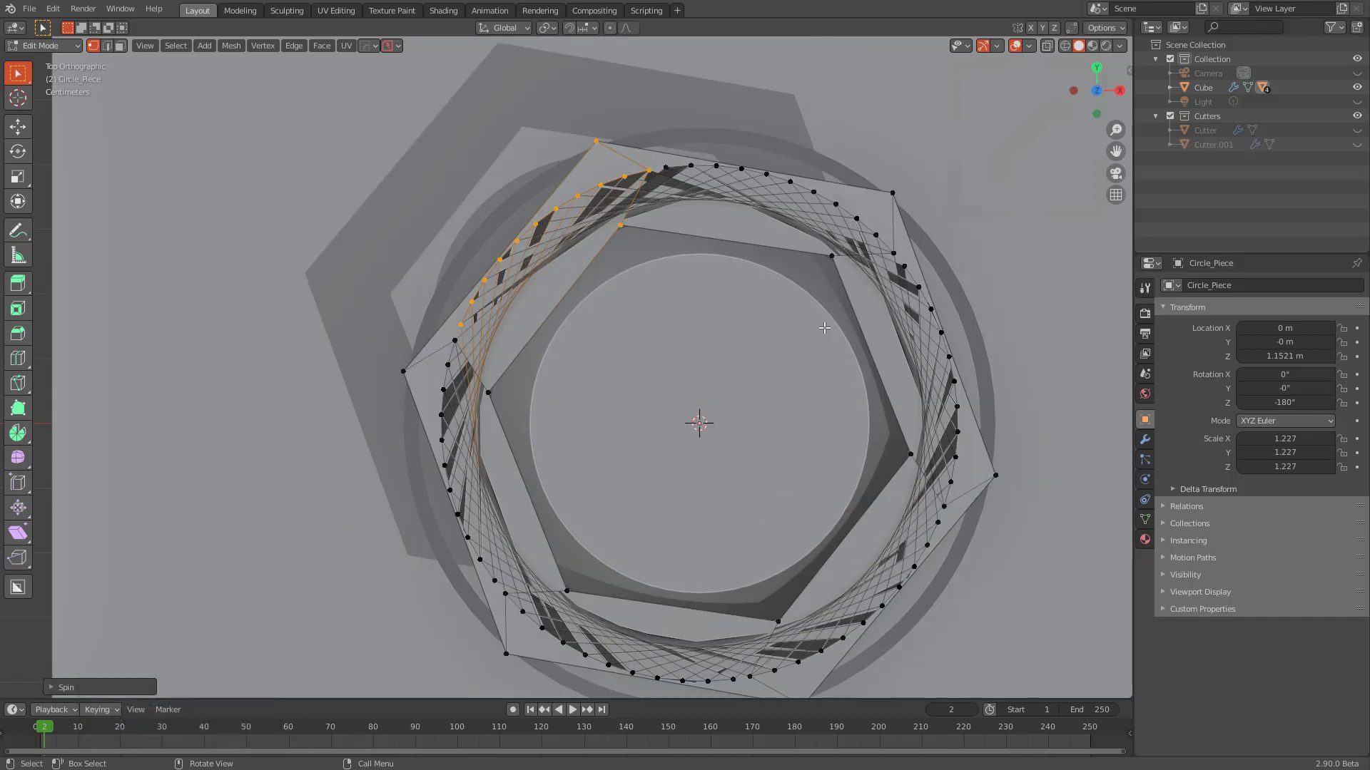
{"action": "key", "text": "F9"}
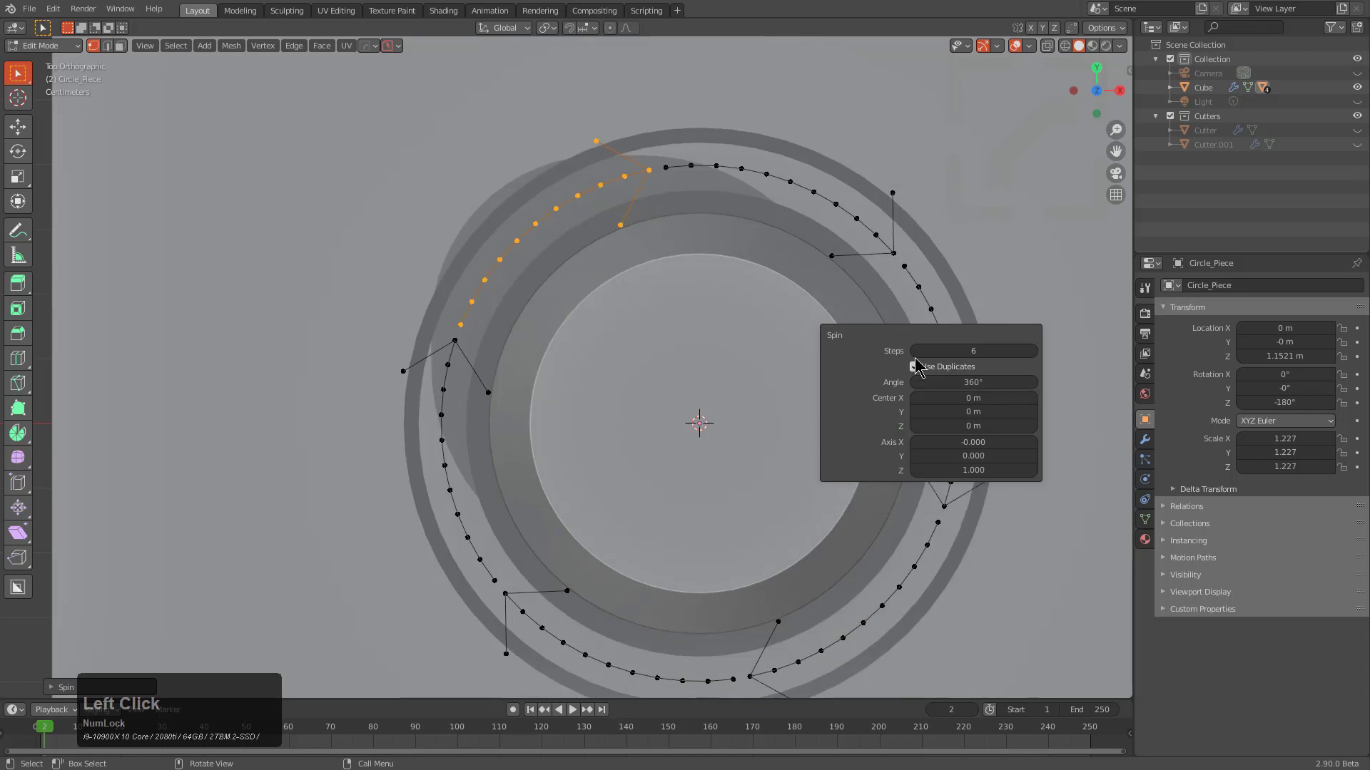
{"action": "left_click", "coordinate": [914, 353]}
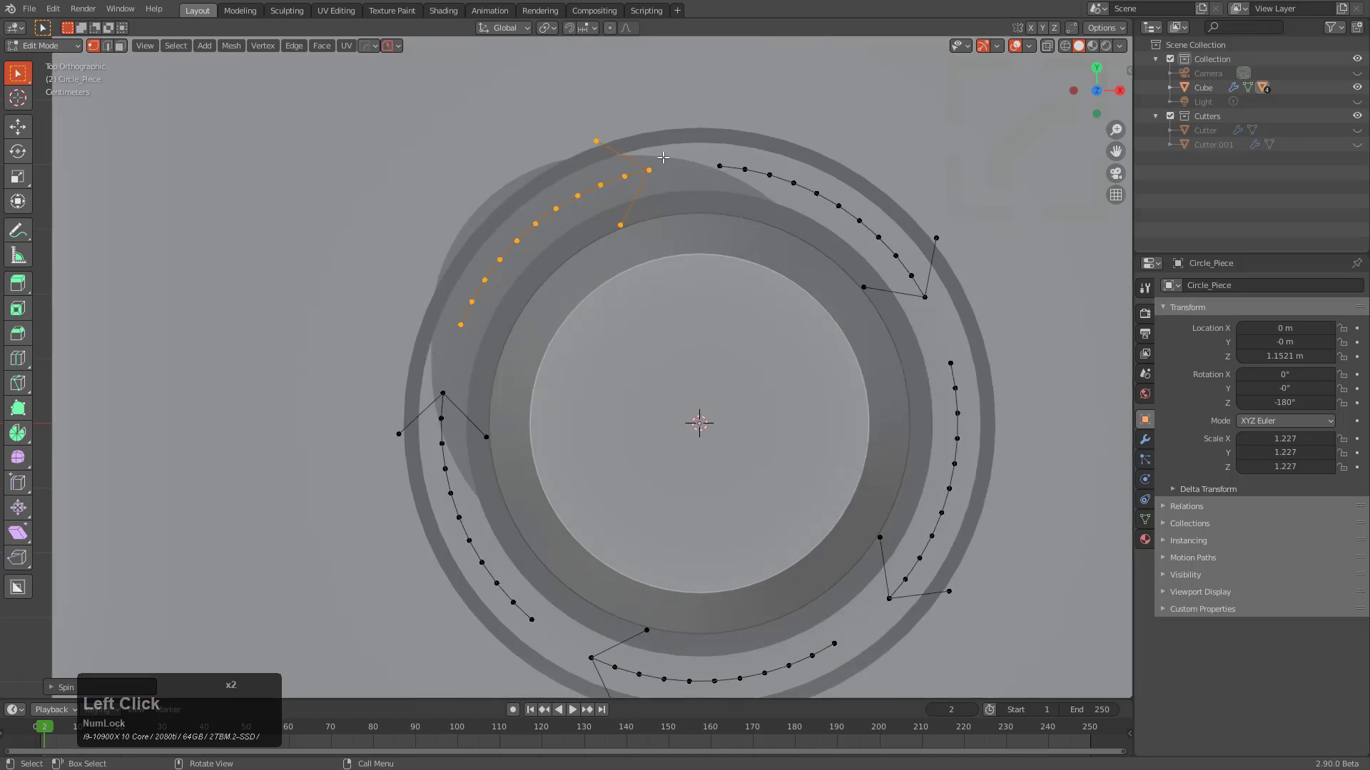
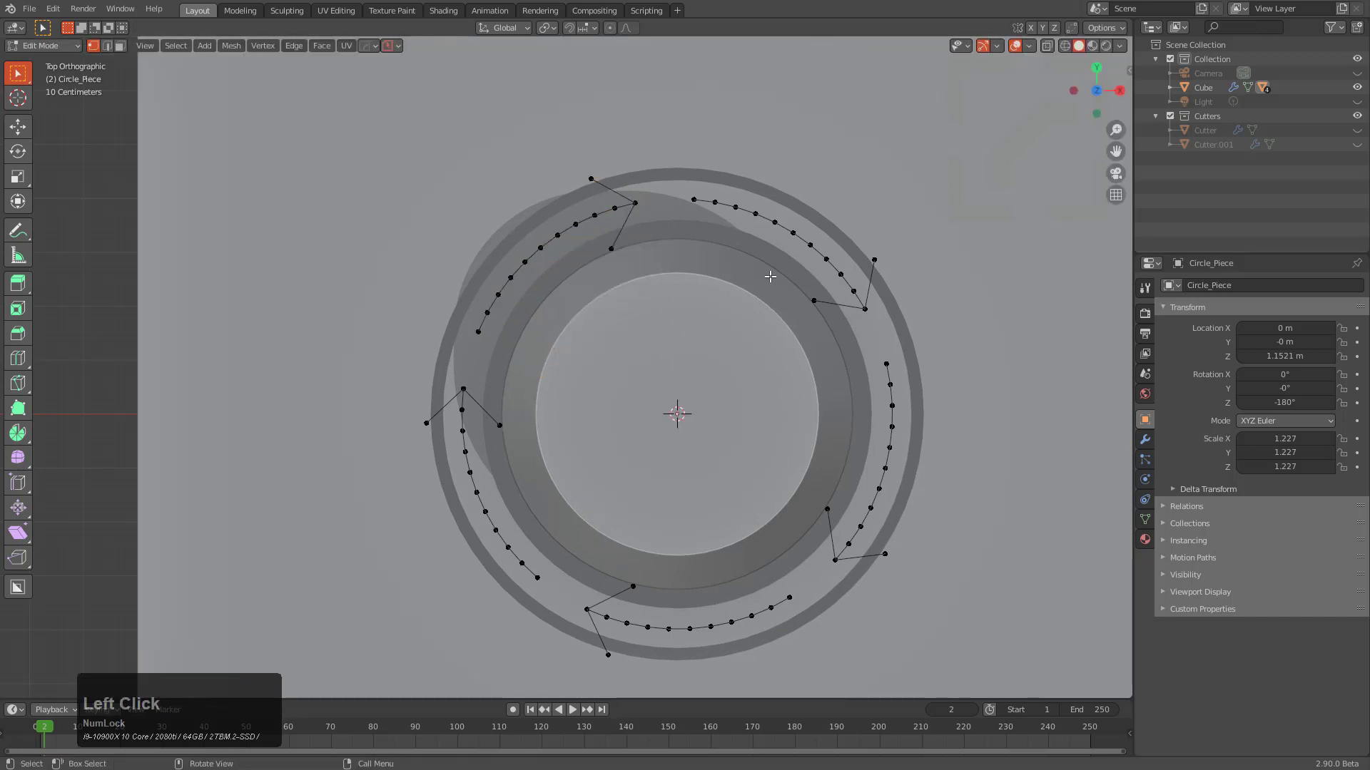
Rotate Circle_Piece about Z, show its Transform values and return Z rotation to -180°.
{"action": "key", "text": "r"}
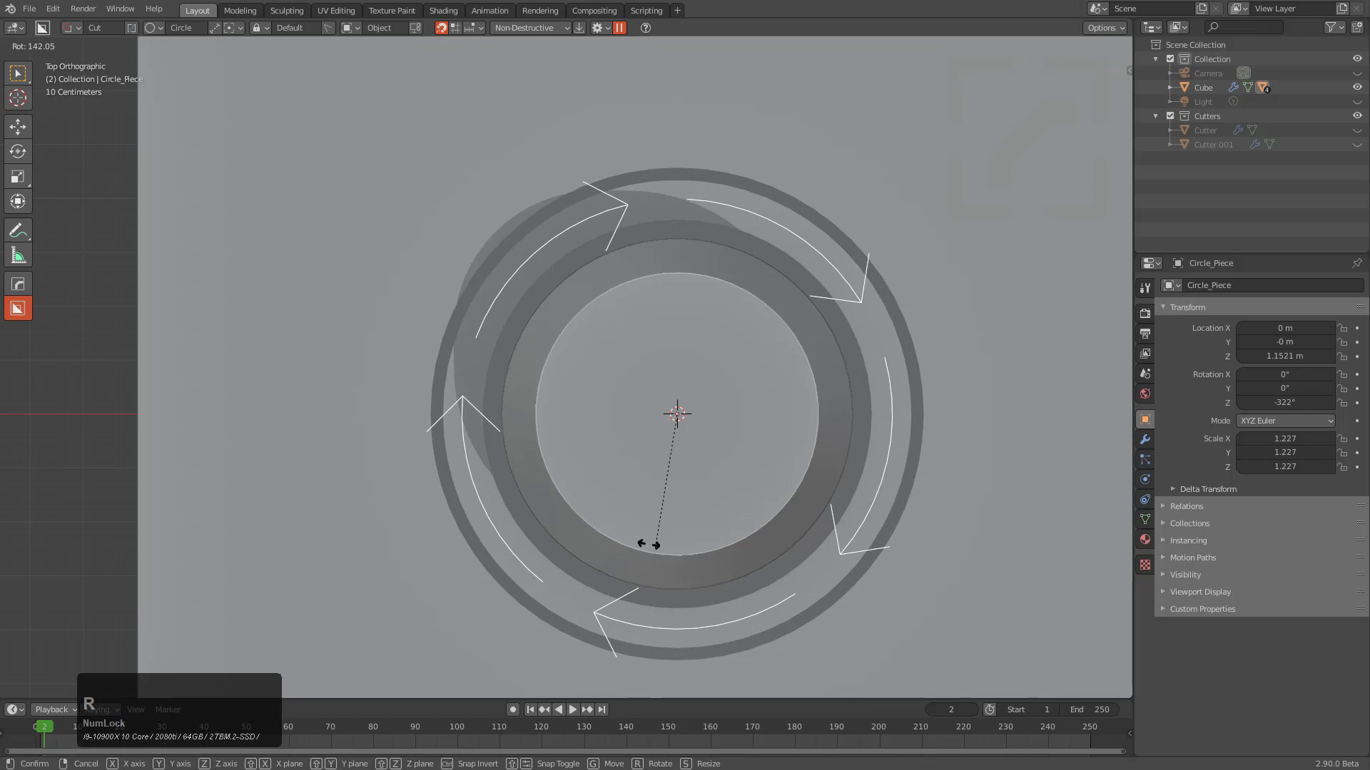
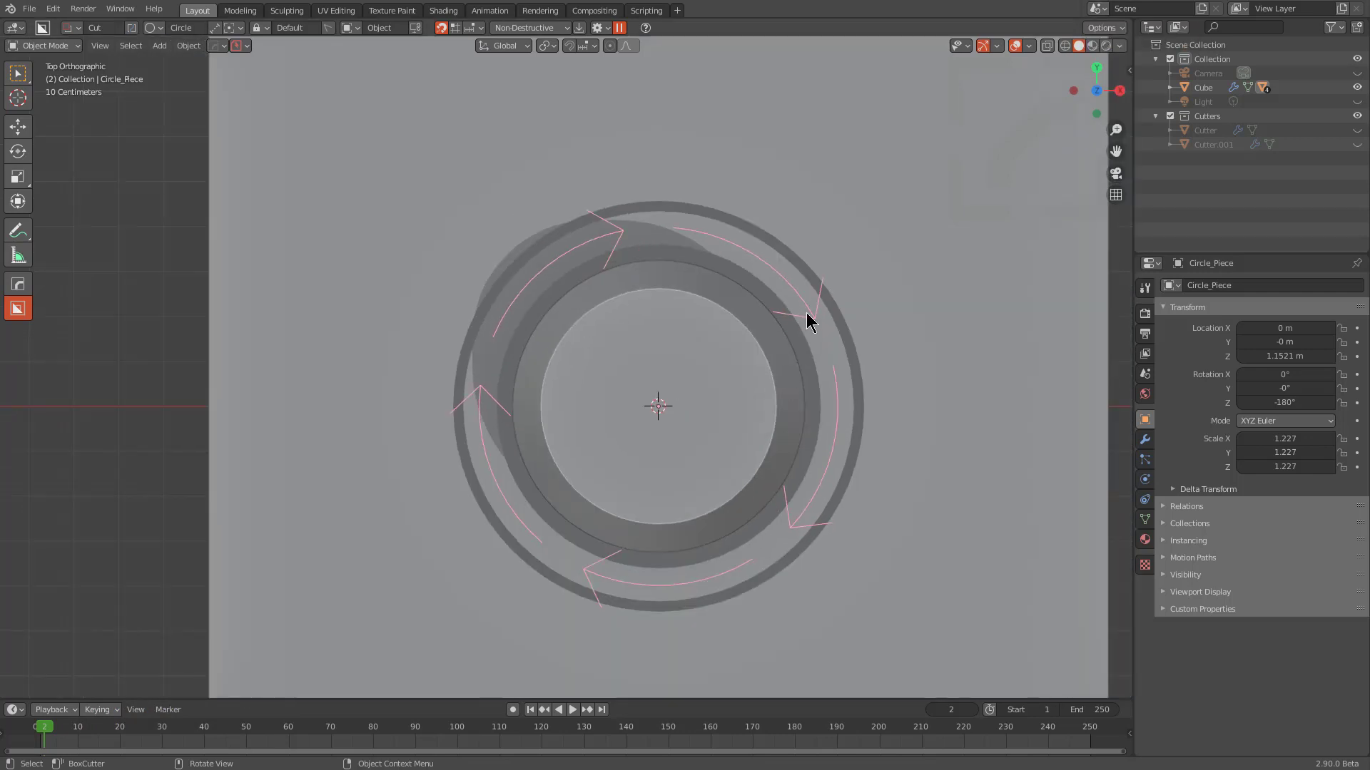
{"action": "left_click", "coordinate": [810, 313]}
{"action": "key", "text": "n"}
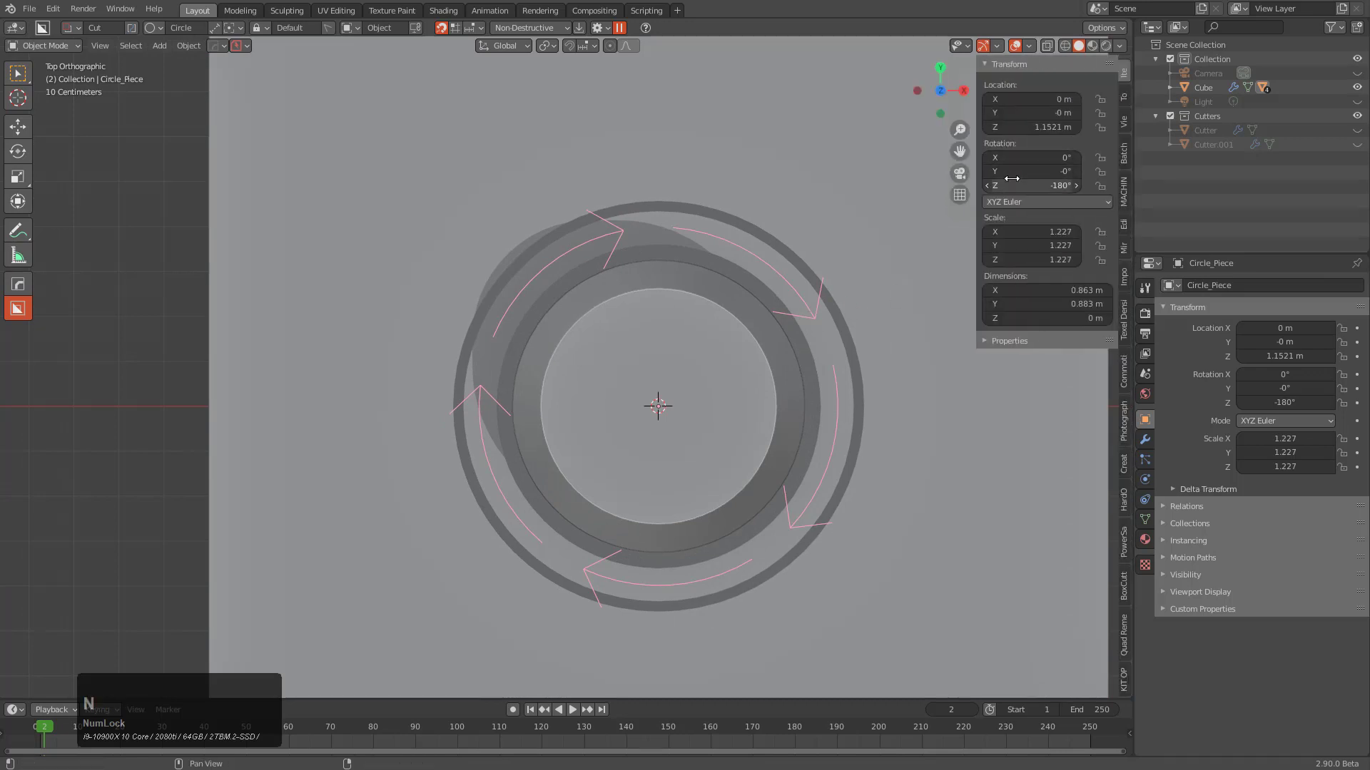
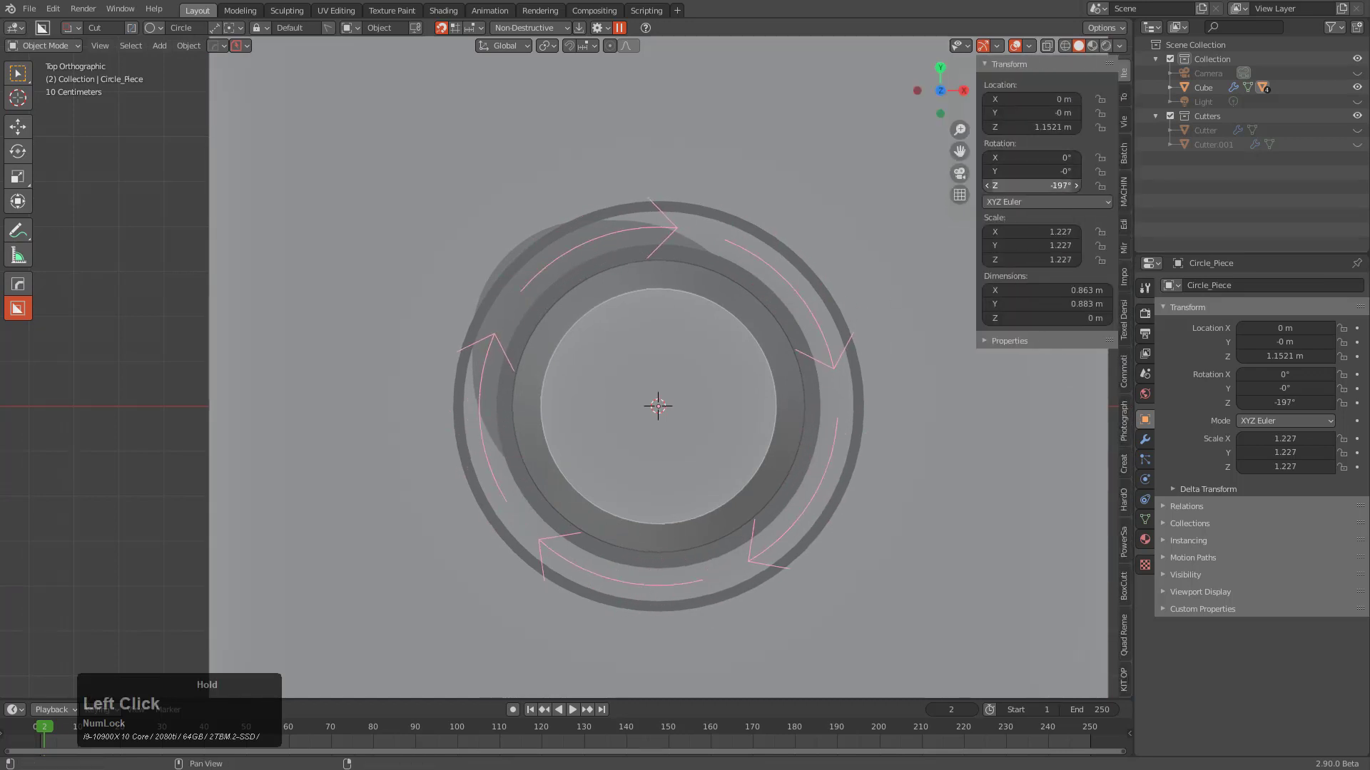
{"action": "left_click", "coordinate": [665, 405]}
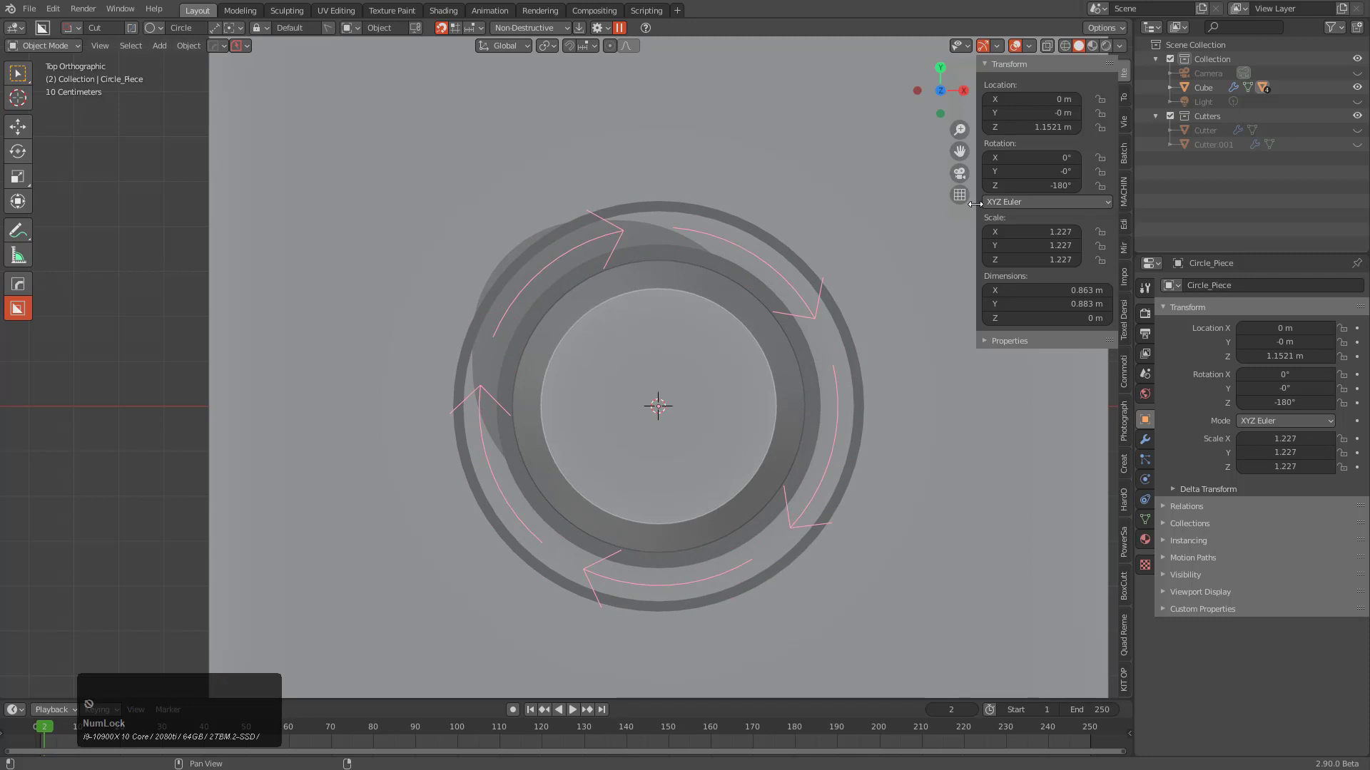
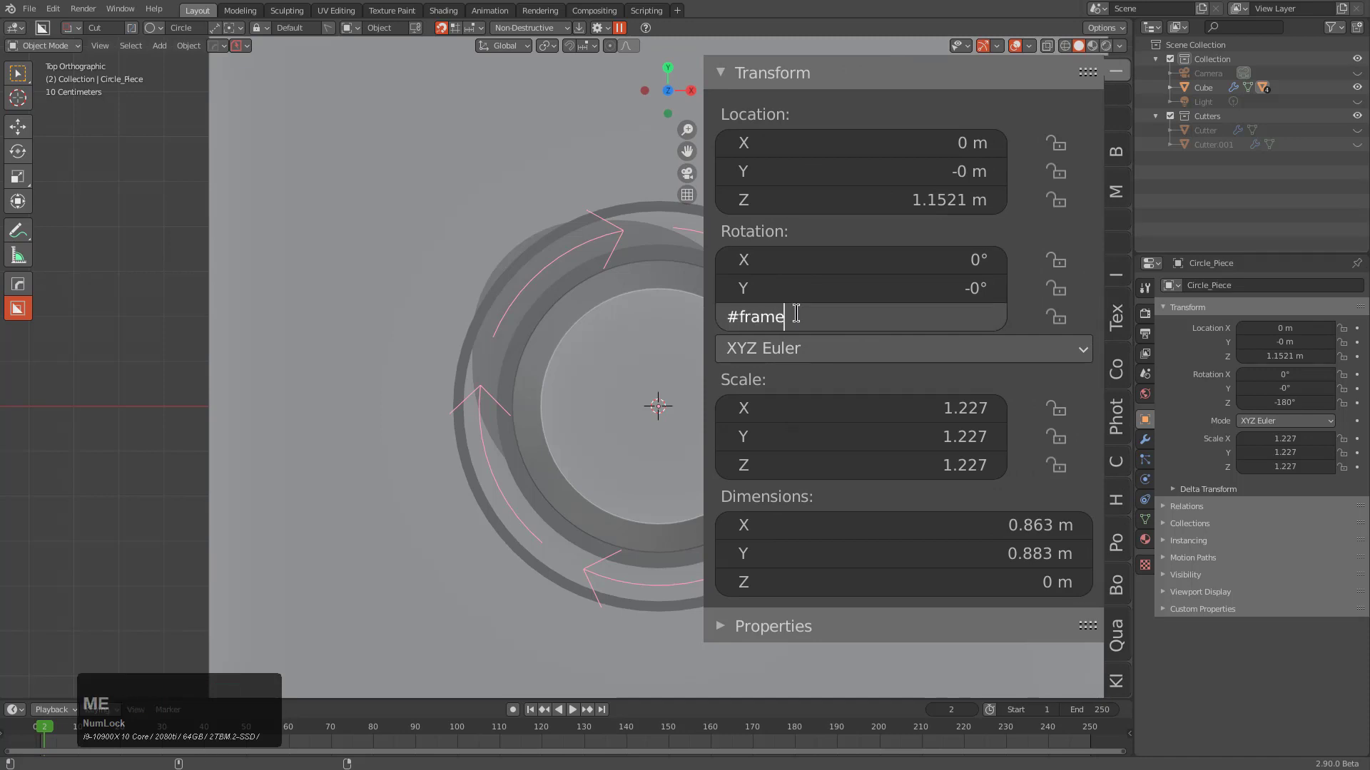
Enter the driver expression #cos(frame*0.15) in Circle_Piece's Z rotation field.
{"action": "type", "text": "*"}
{"action": "key", "text": "BackSpace"}
{"action": "type", "text": "a3cos"}
{"action": "type", "text": "(roa"}
{"action": "key", "text": "BackSpace"}
{"action": "key", "text": "BackSpace"}
{"action": "type", "text": "ame"}
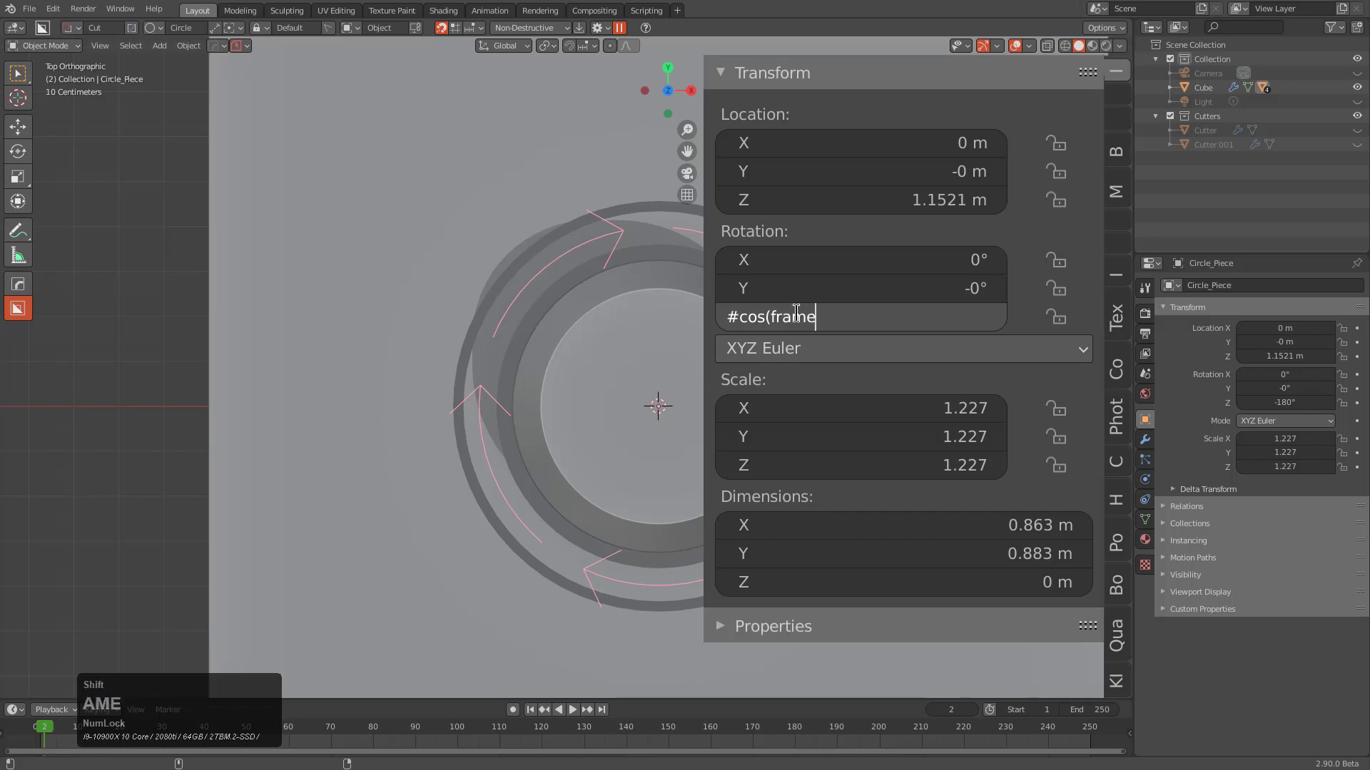
{"action": "type", "text": "1.56"}
{"action": "key", "text": "BackSpace"}
{"action": "key", "text": "BackSpace"}
{"action": "type", "text": "5"}
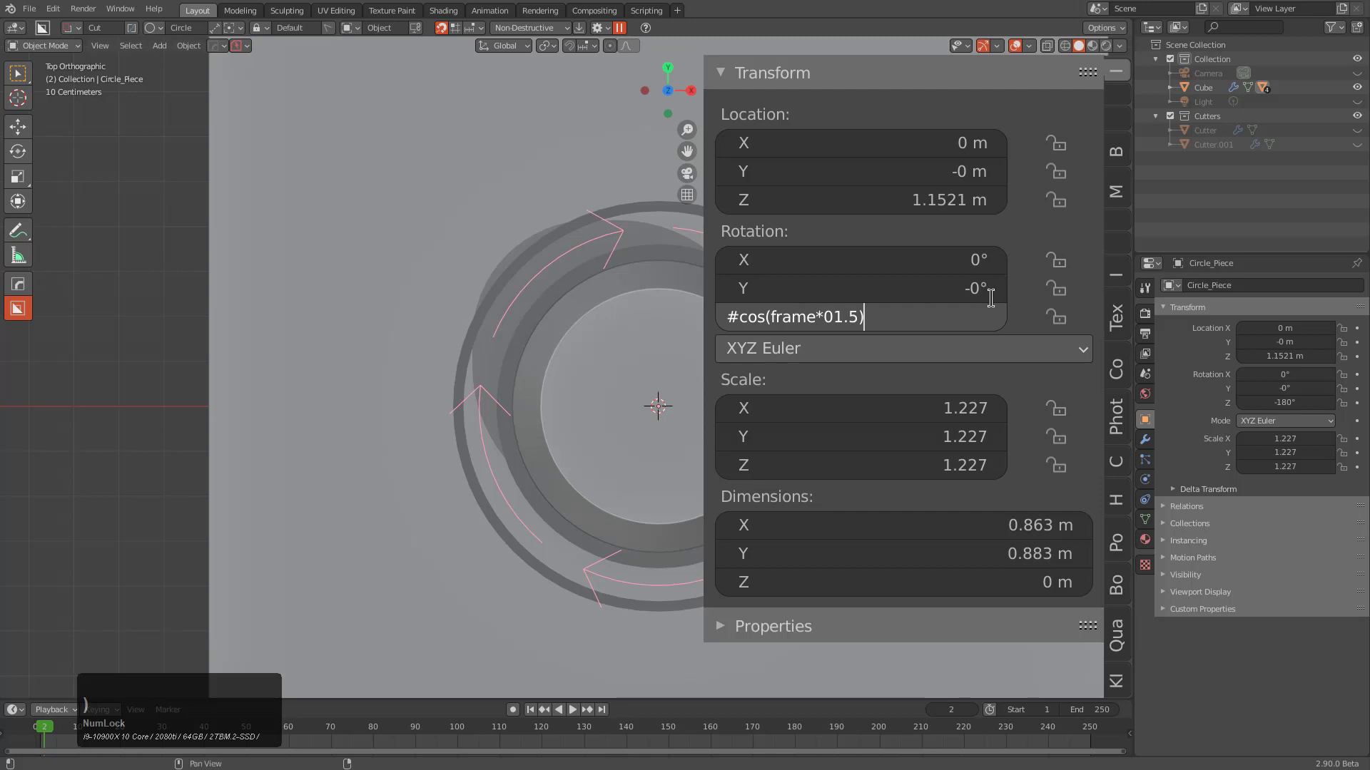
{"action": "key", "text": "BackSpace"}
{"action": "key", "text": "BackSpace"}
{"action": "key", "text": "BackSpace"}
{"action": "key", "text": "BackSpace"}
{"action": "type", "text": "15"}
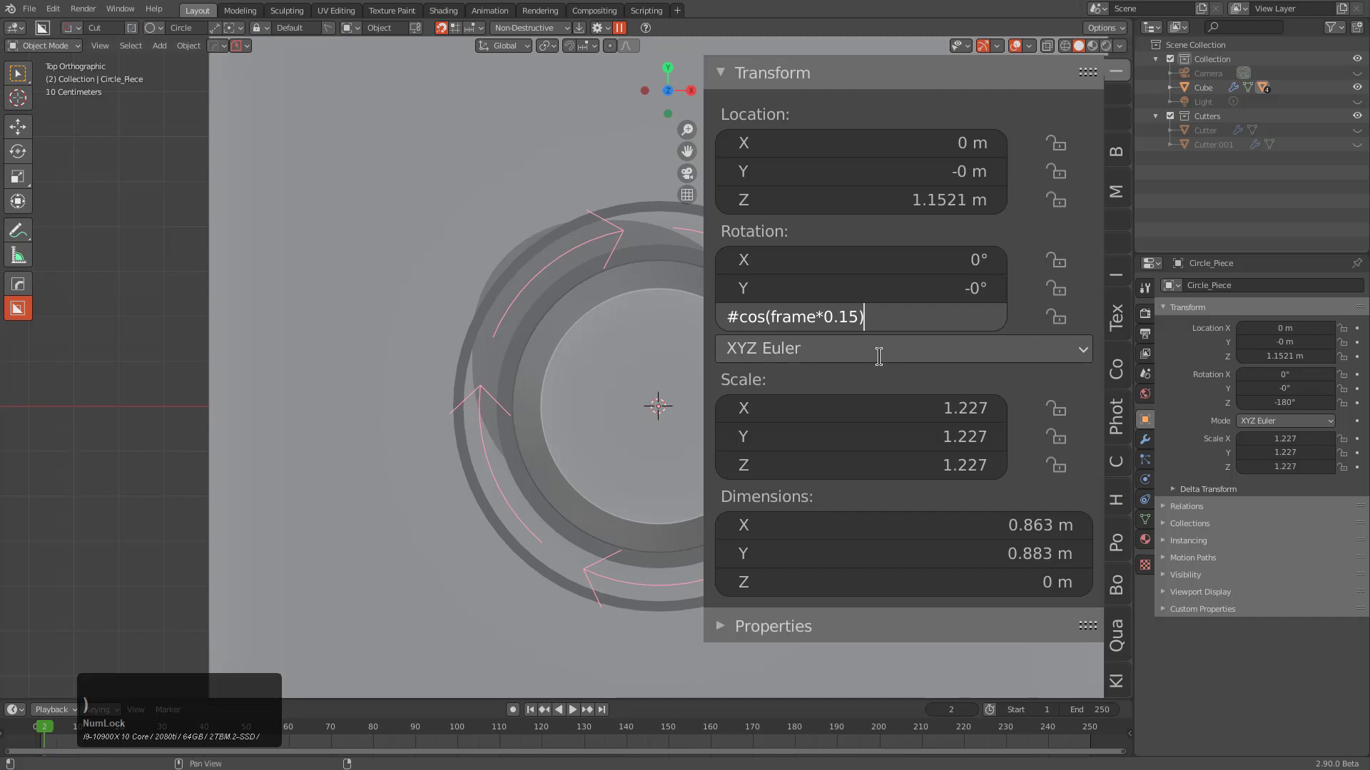
Confirm the driver and play back to watch the six-arc ring swing on the cube top.
{"action": "key", "text": "KP_Enter"}
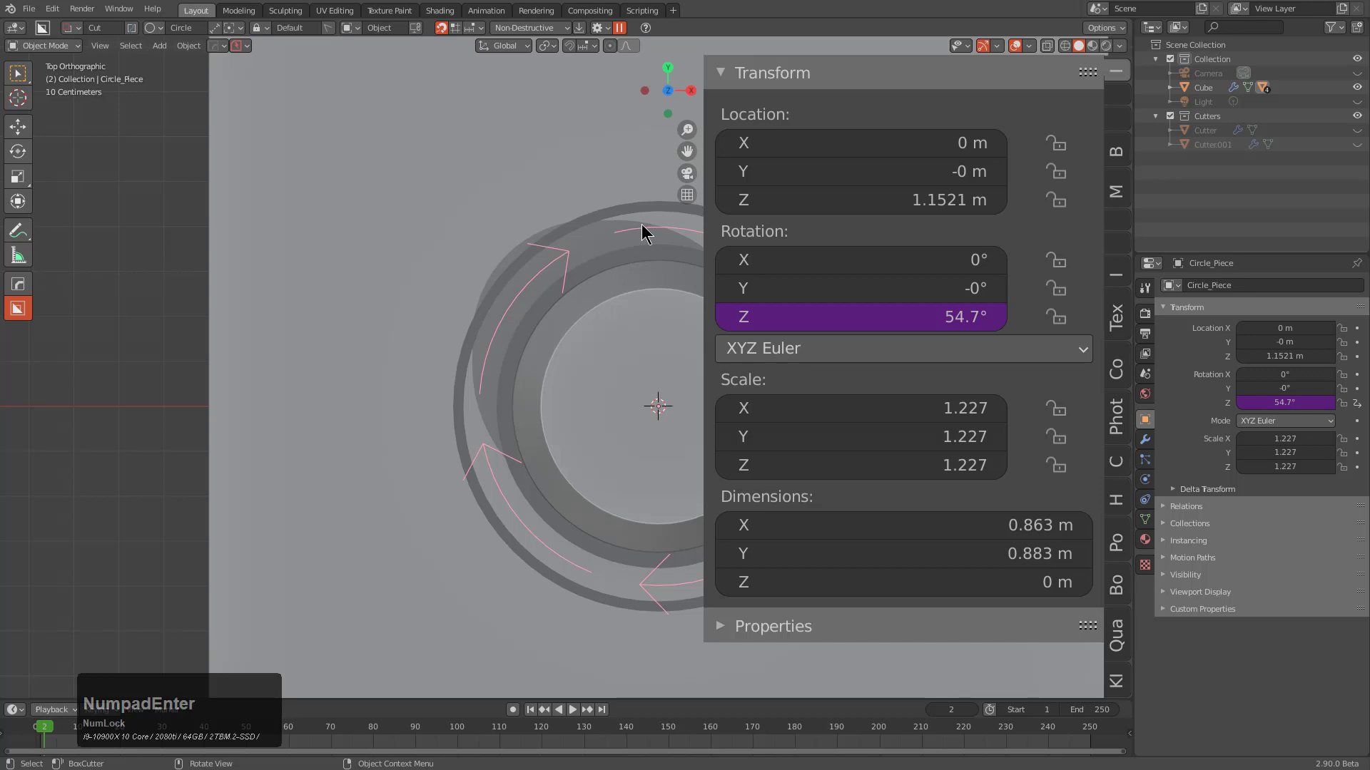
{"action": "key", "text": "n"}
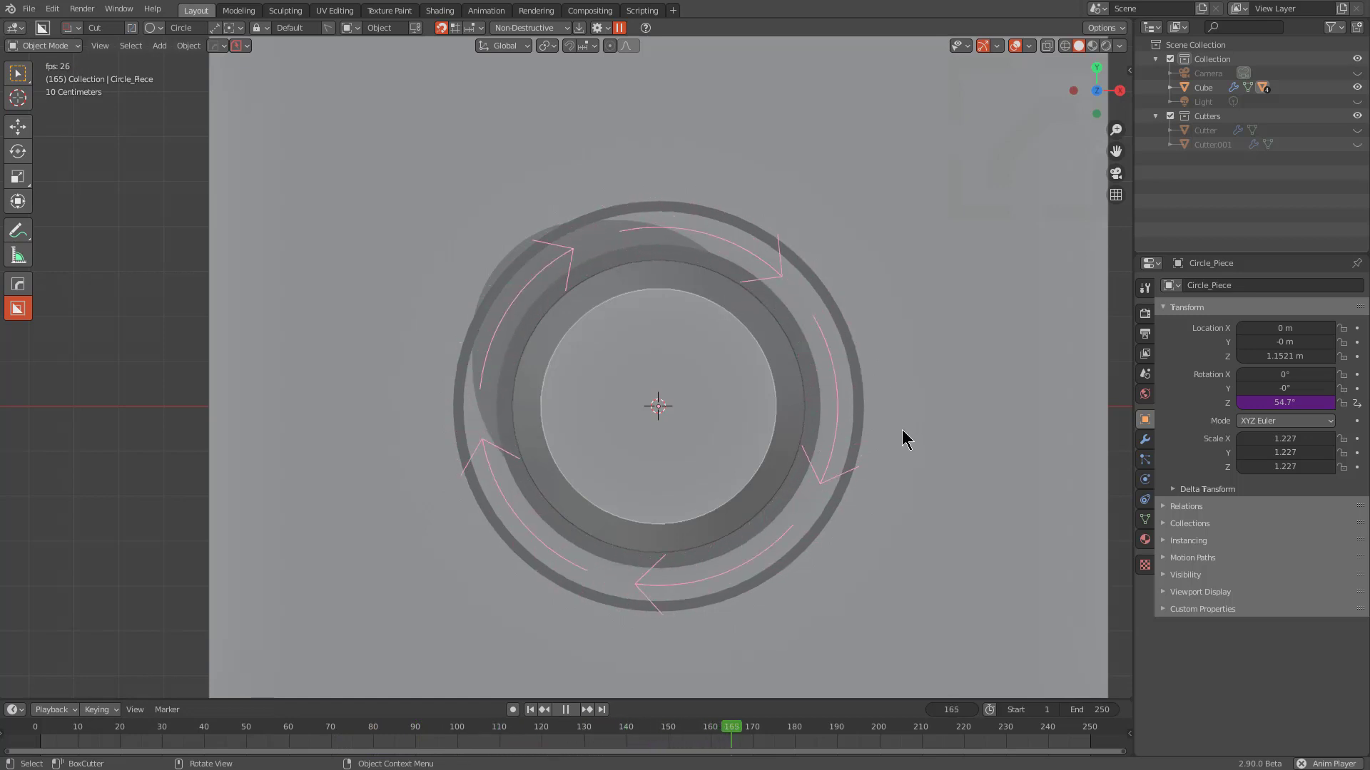
{"action": "middle_click", "coordinate": [734, 511]}
{"action": "scroll", "scroll_direction": "down", "scroll_amount": 3}
{"action": "middle_click", "coordinate": [715, 430]}
{"action": "middle_click", "coordinate": [738, 466]}
{"action": "middle_click", "coordinate": [769, 464]}
{"action": "scroll", "scroll_direction": "up", "scroll_amount": 3}
{"action": "middle_click", "coordinate": [745, 444]}
{"action": "scroll", "scroll_direction": "down", "scroll_amount": 3}
Select the piston Circle object and show its Object Constraint properties.
{"action": "left_click", "coordinate": [731, 277]}
{"action": "left_click", "coordinate": [1147, 500]}
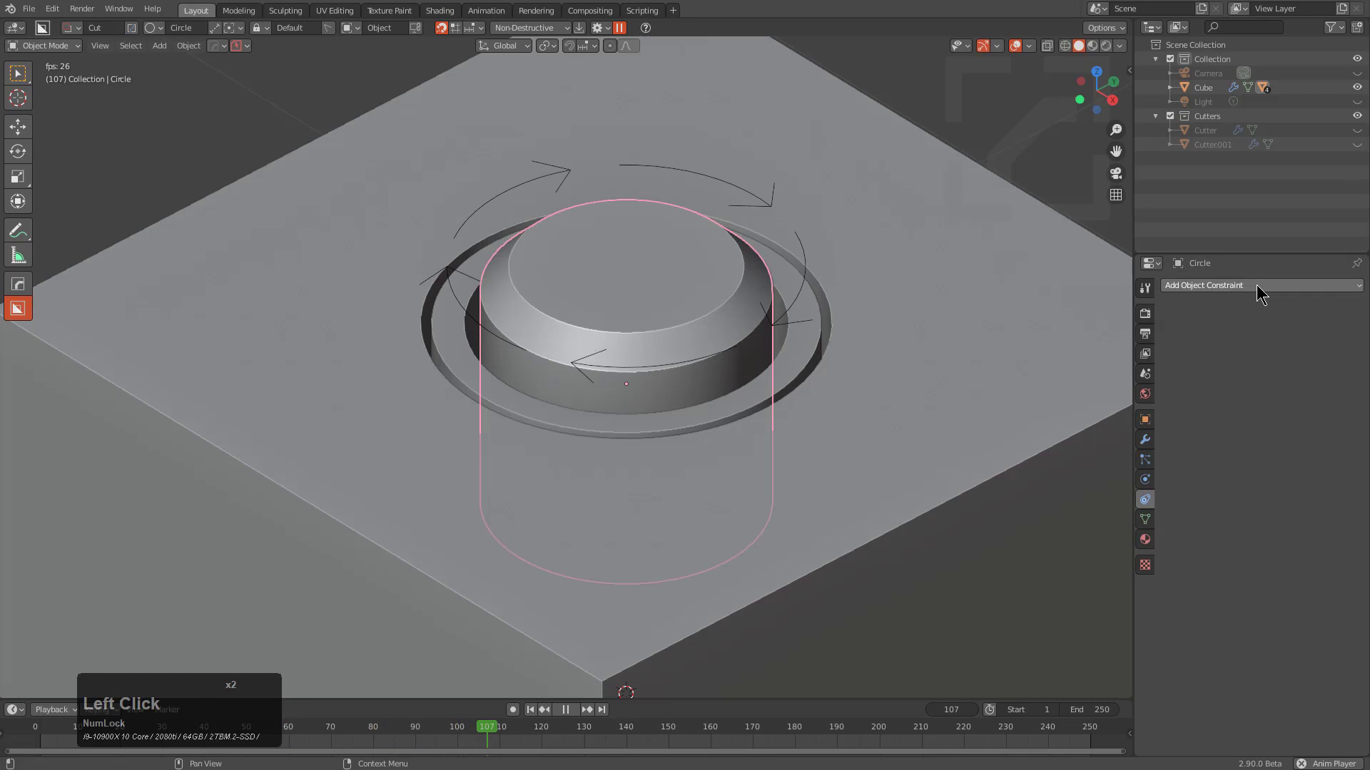
Add a Transformation constraint to the piston with Circle_Piece as target.
{"action": "left_click", "coordinate": [1258, 289]}
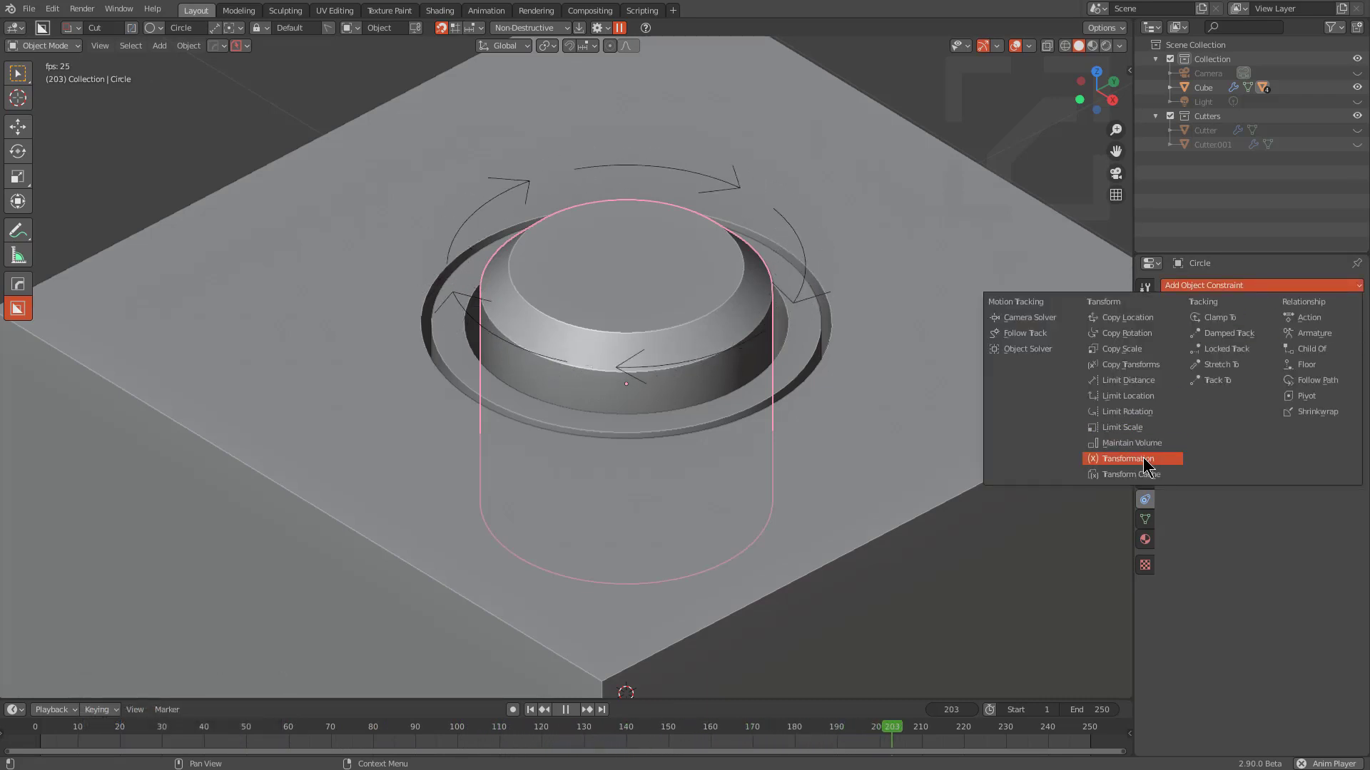
{"action": "left_click", "coordinate": [1144, 462]}
{"action": "left_click", "coordinate": [1341, 334]}
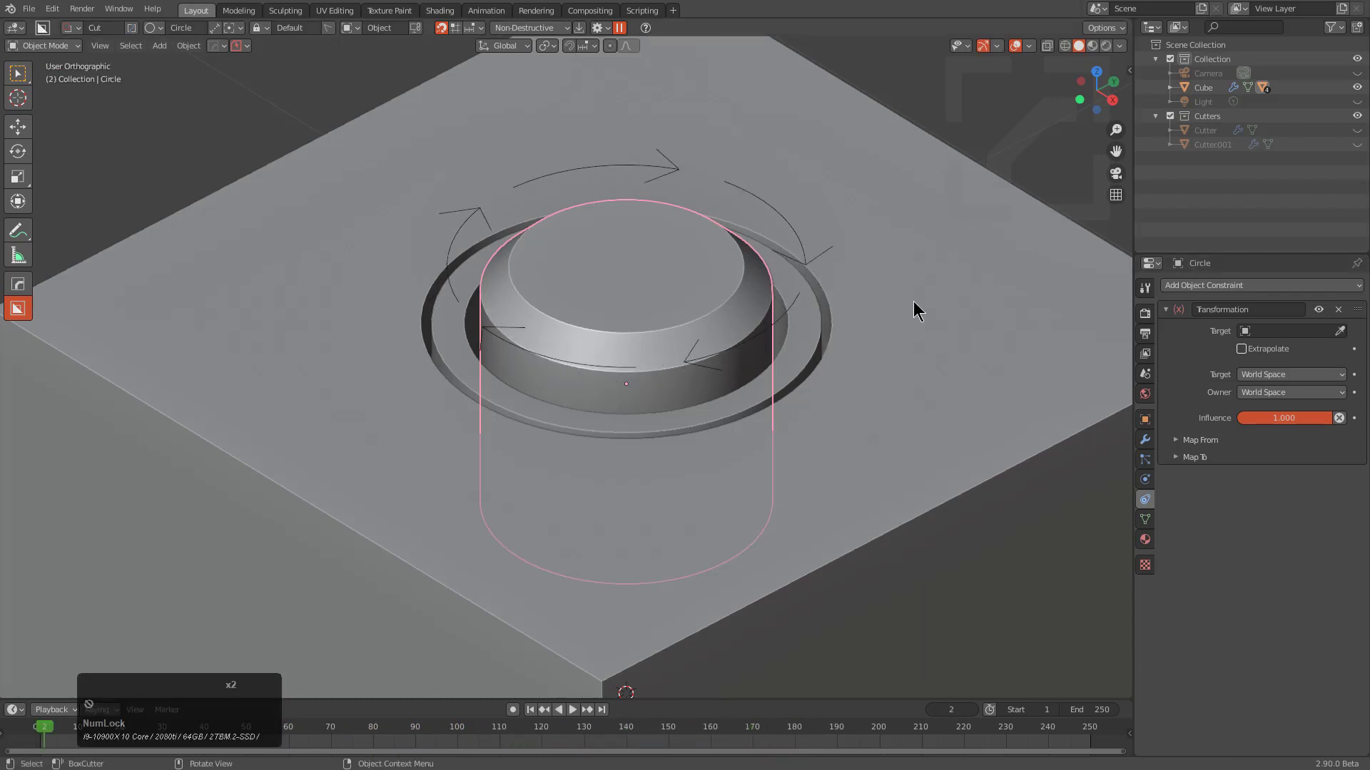
{"action": "left_click", "coordinate": [1336, 335]}
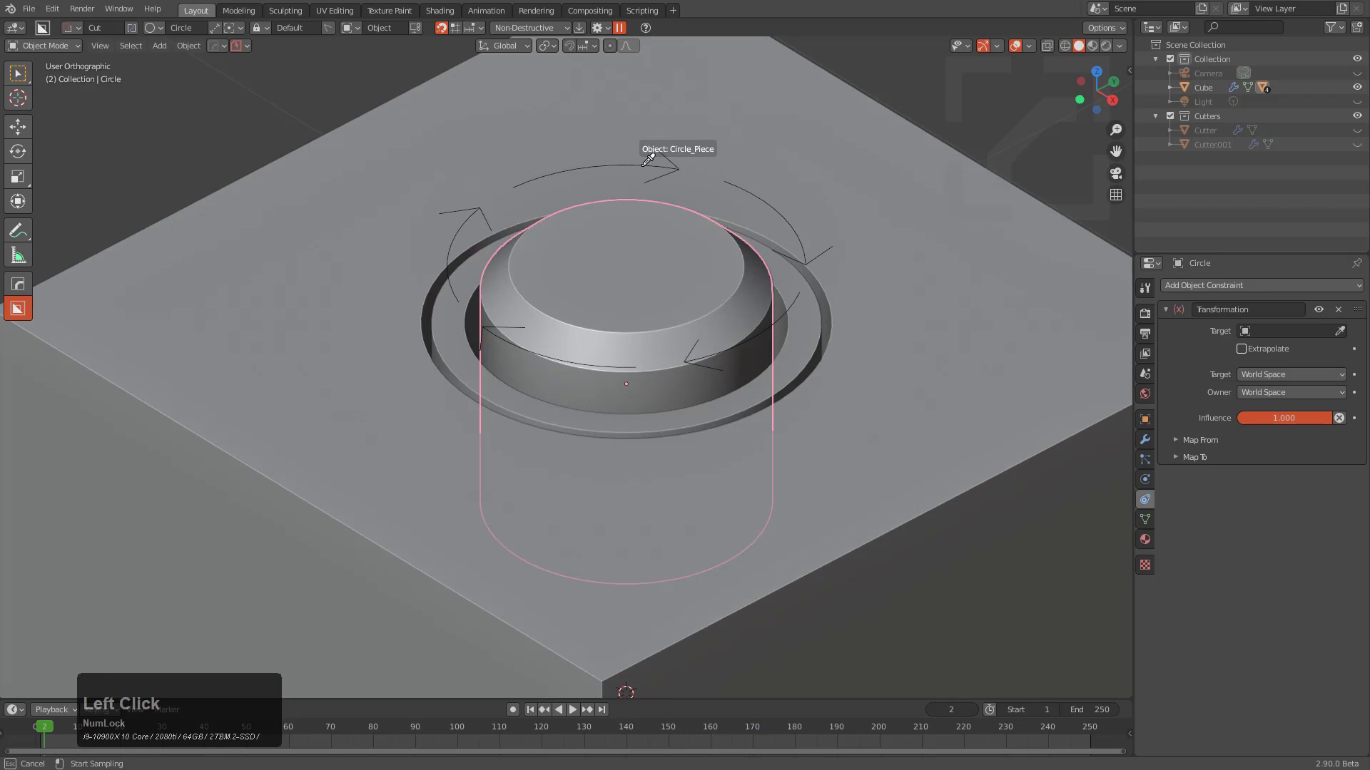
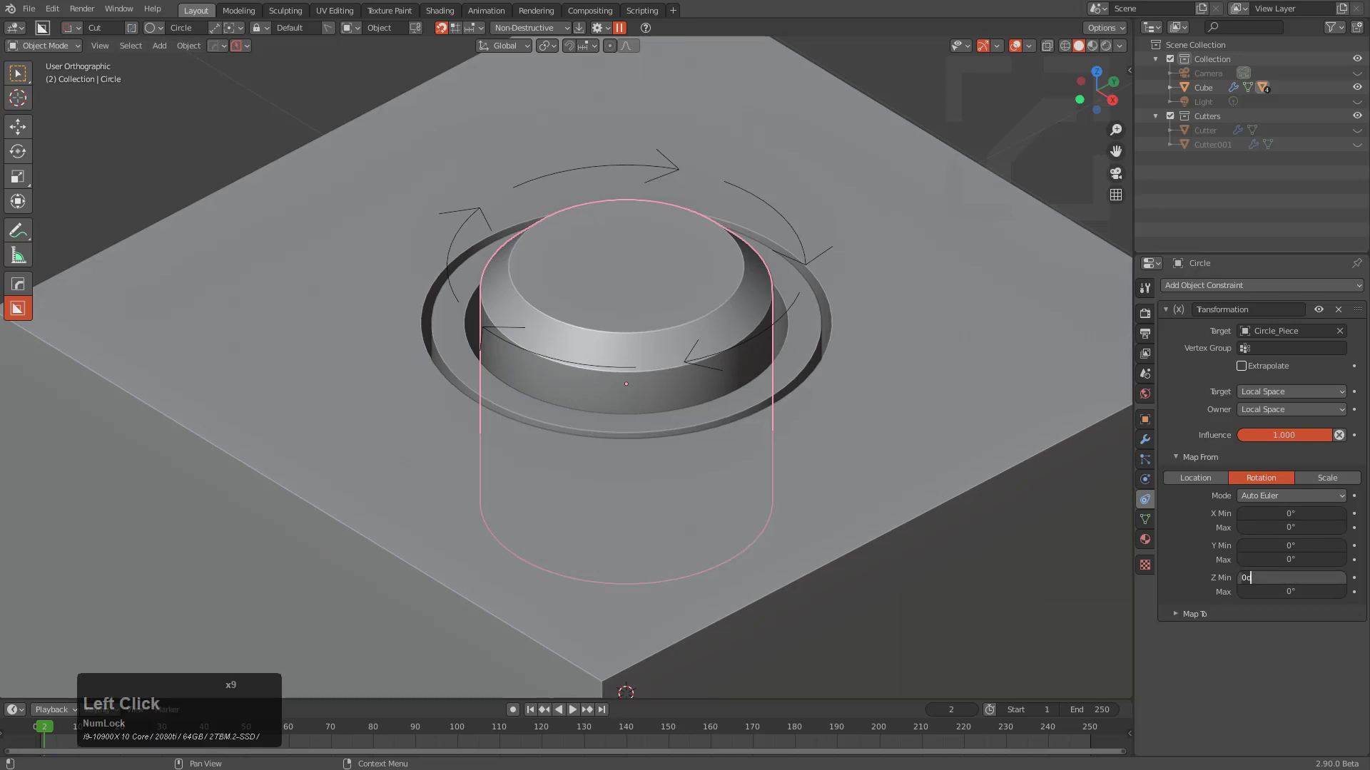
Map from local Z rotation -50° to 50° and expand the Map To section.
{"action": "key", "text": "KP_Subtract"}
{"action": "key", "text": "KP_5"}
{"action": "key", "text": "KP_0"}
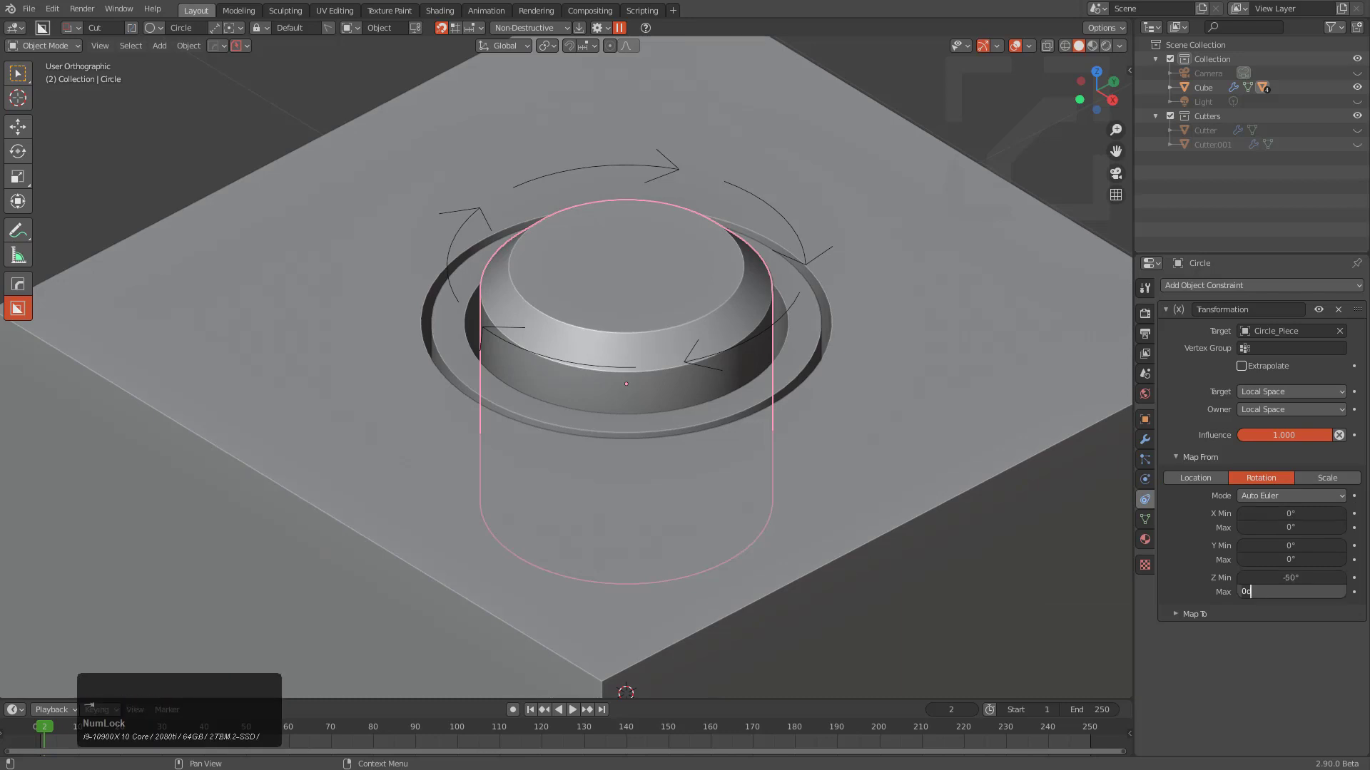
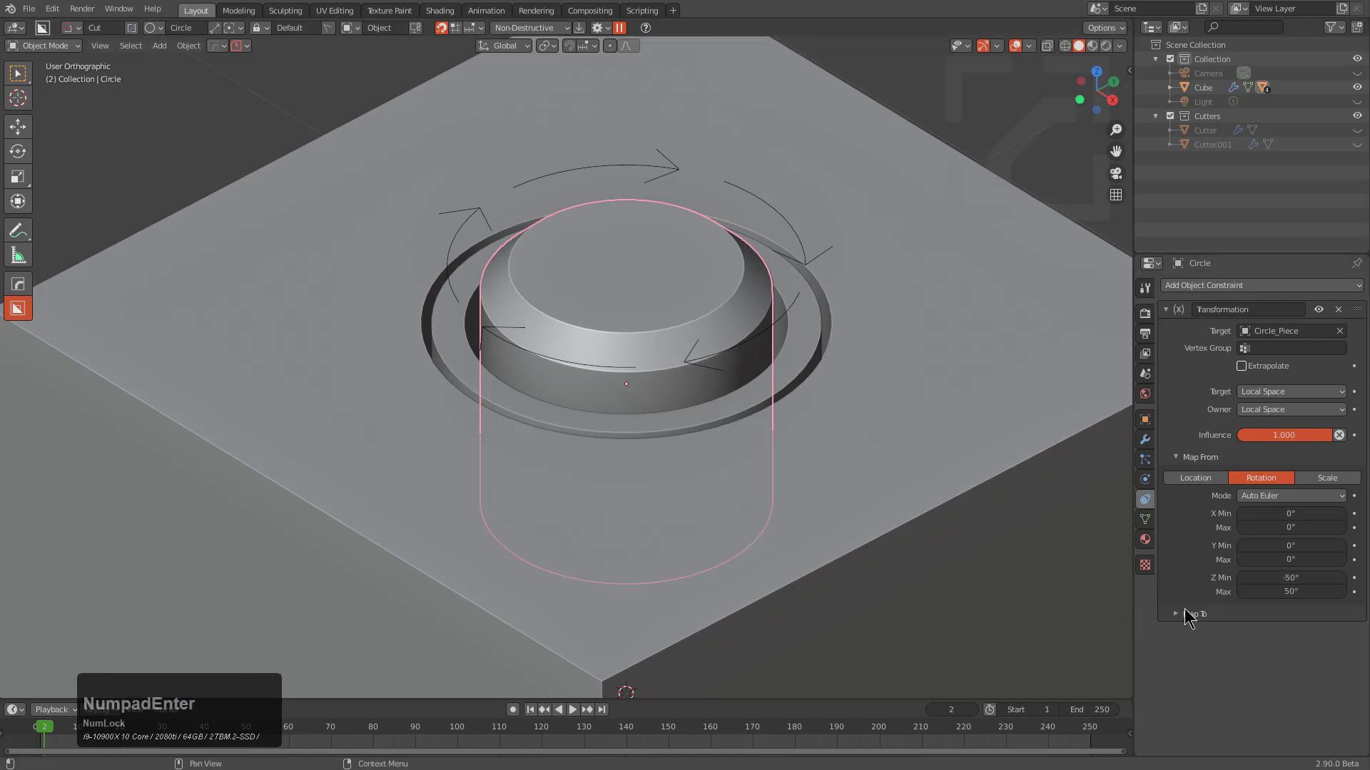
{"action": "left_click", "coordinate": [1190, 619]}
{"action": "scroll", "scroll_direction": "down", "scroll_amount": 3}
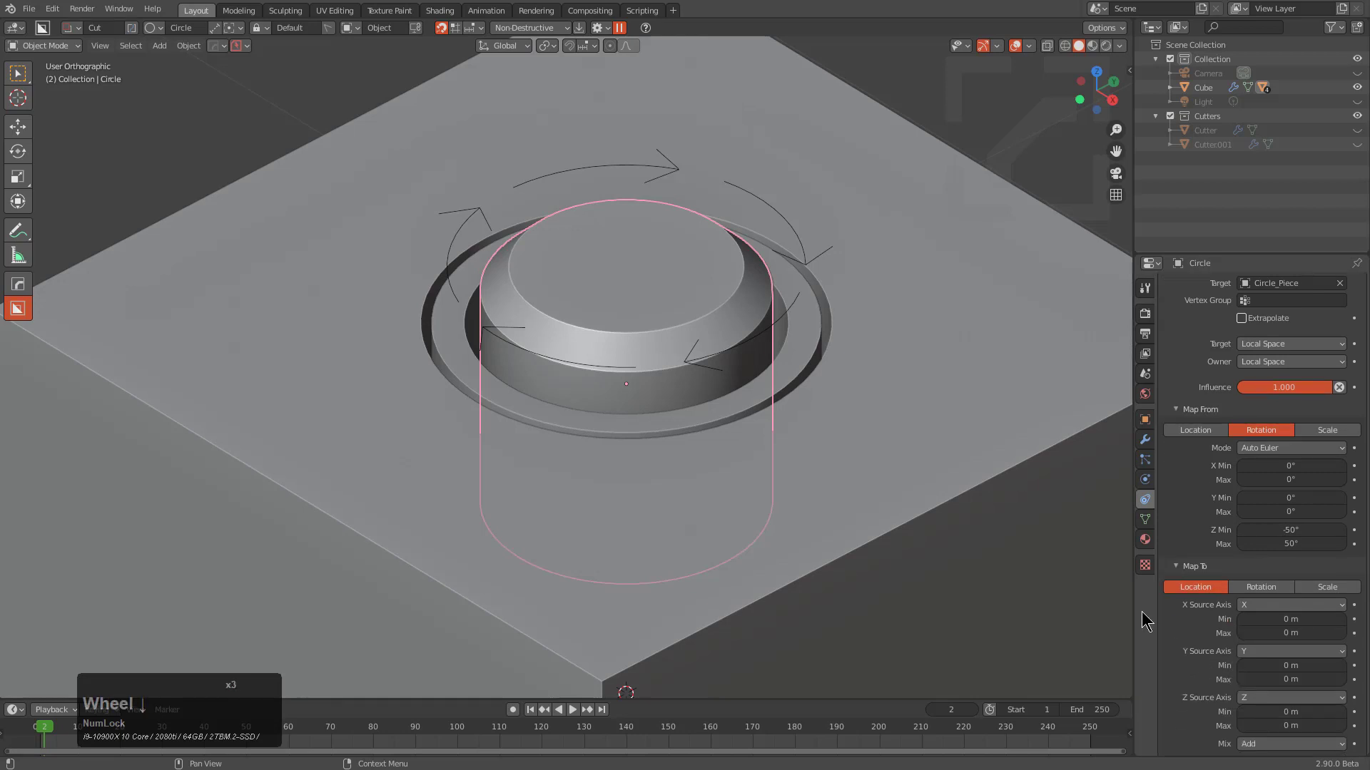
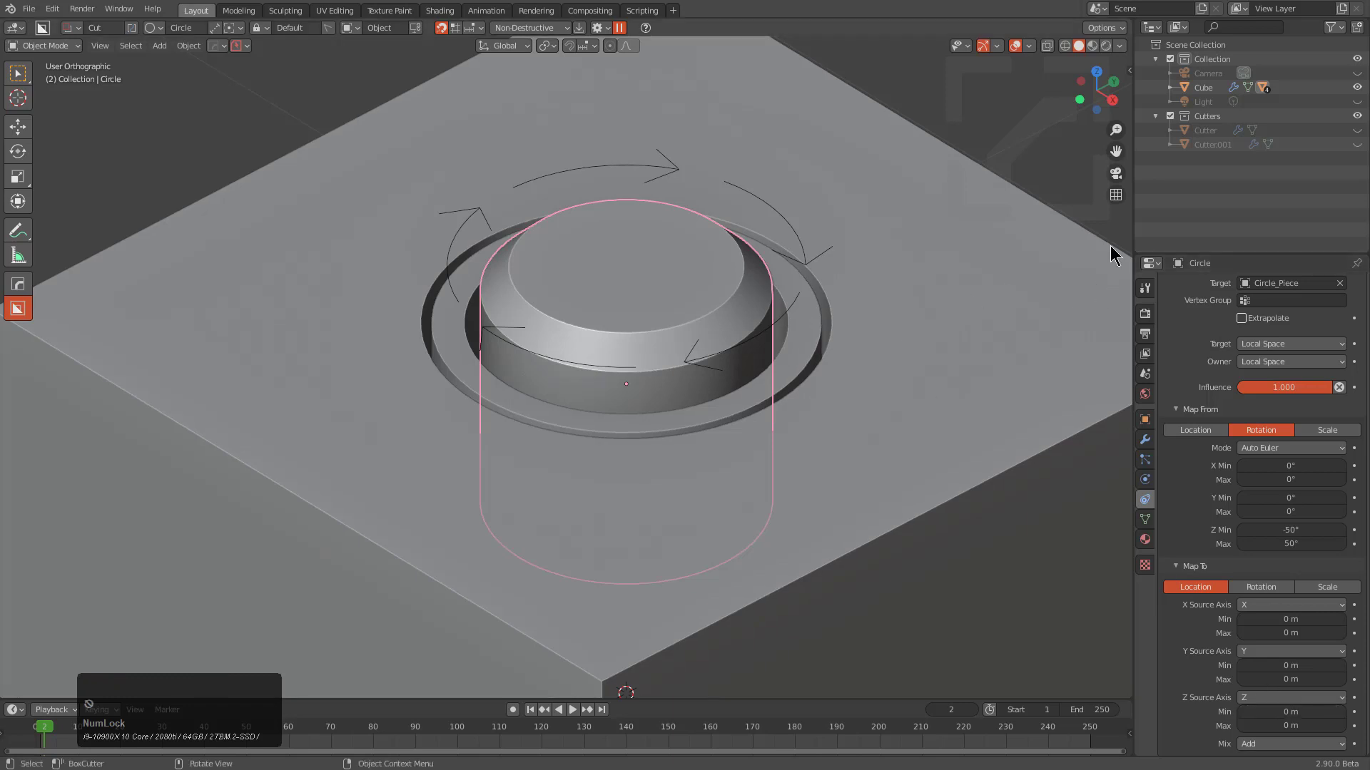
{"action": "scroll", "scroll_direction": "down", "scroll_amount": 3}
Read Circle_Piece's Z location and map the piston's Z location from 0.42 m to -0.45 m.
{"action": "left_click", "coordinate": [744, 242]}
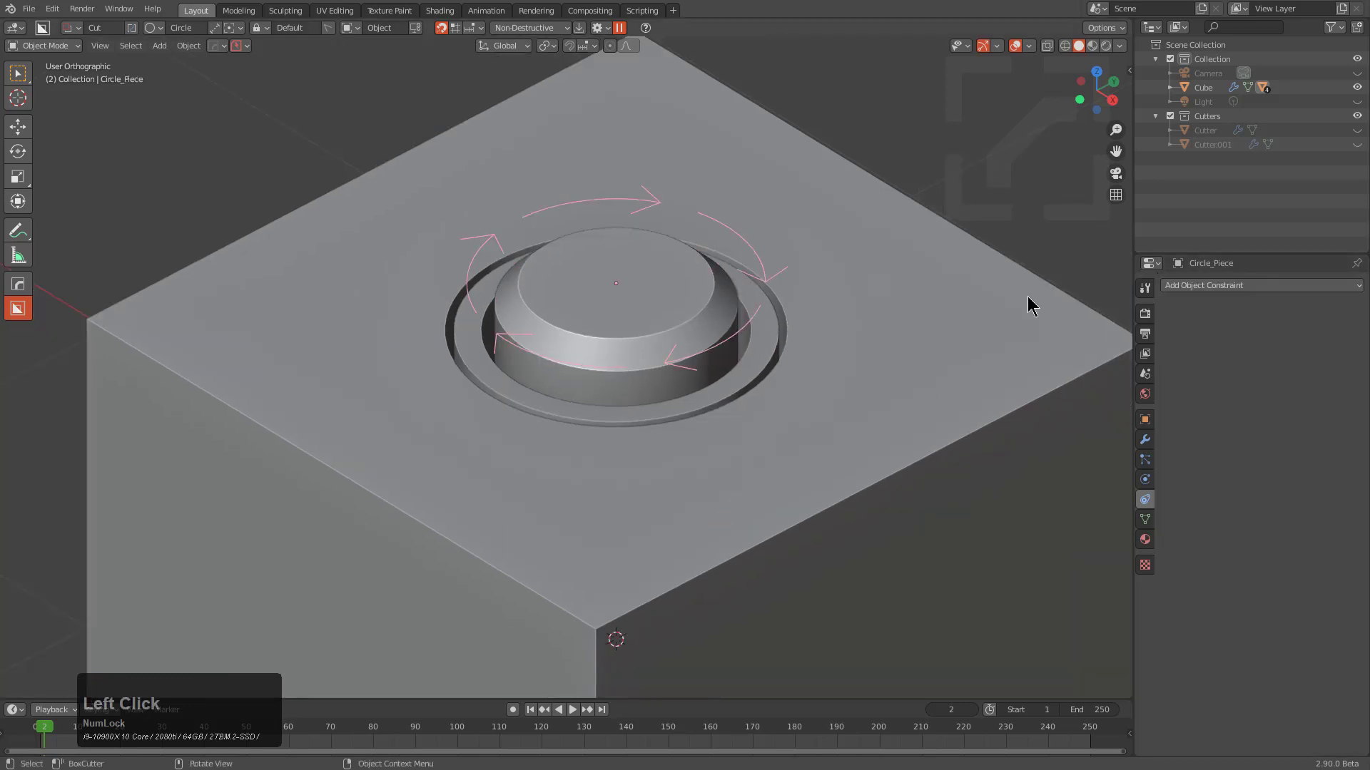
{"action": "key", "text": "n"}
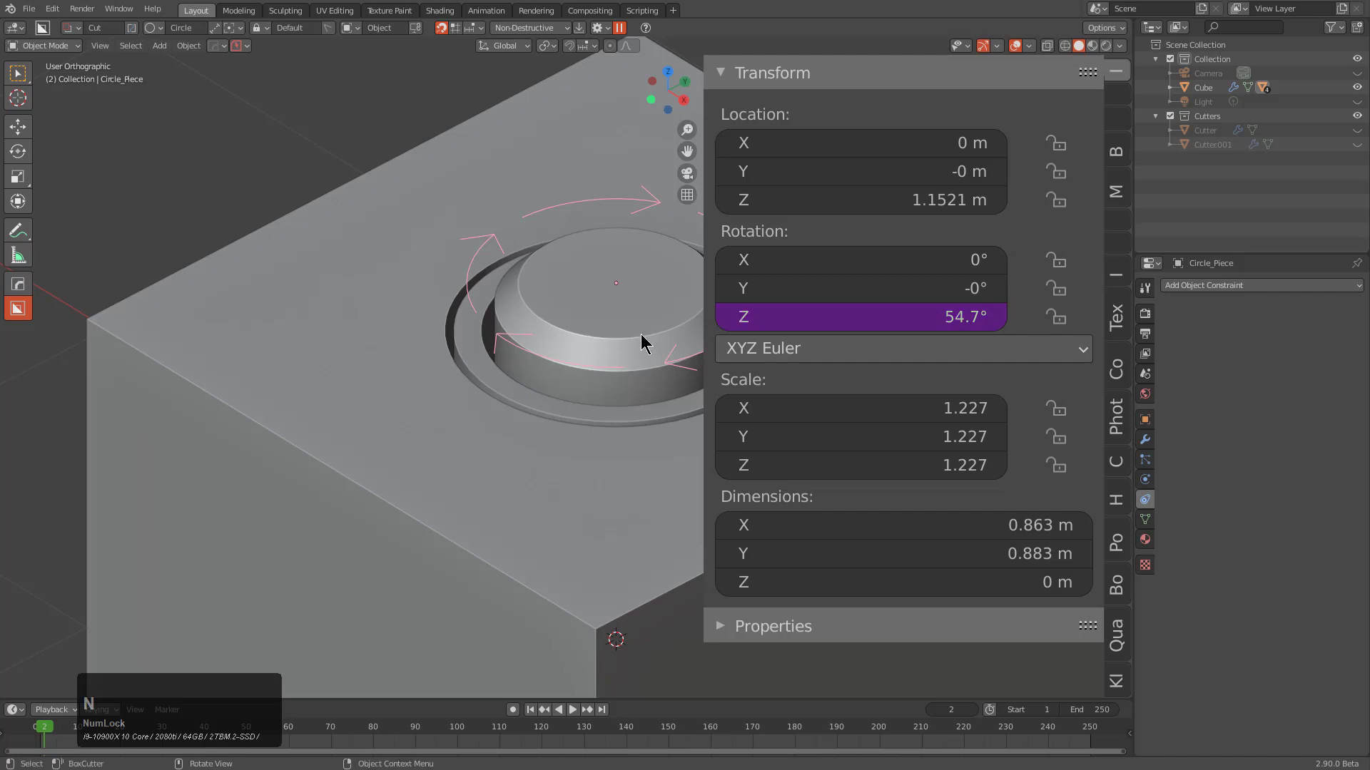
{"action": "middle_click", "coordinate": [584, 368]}
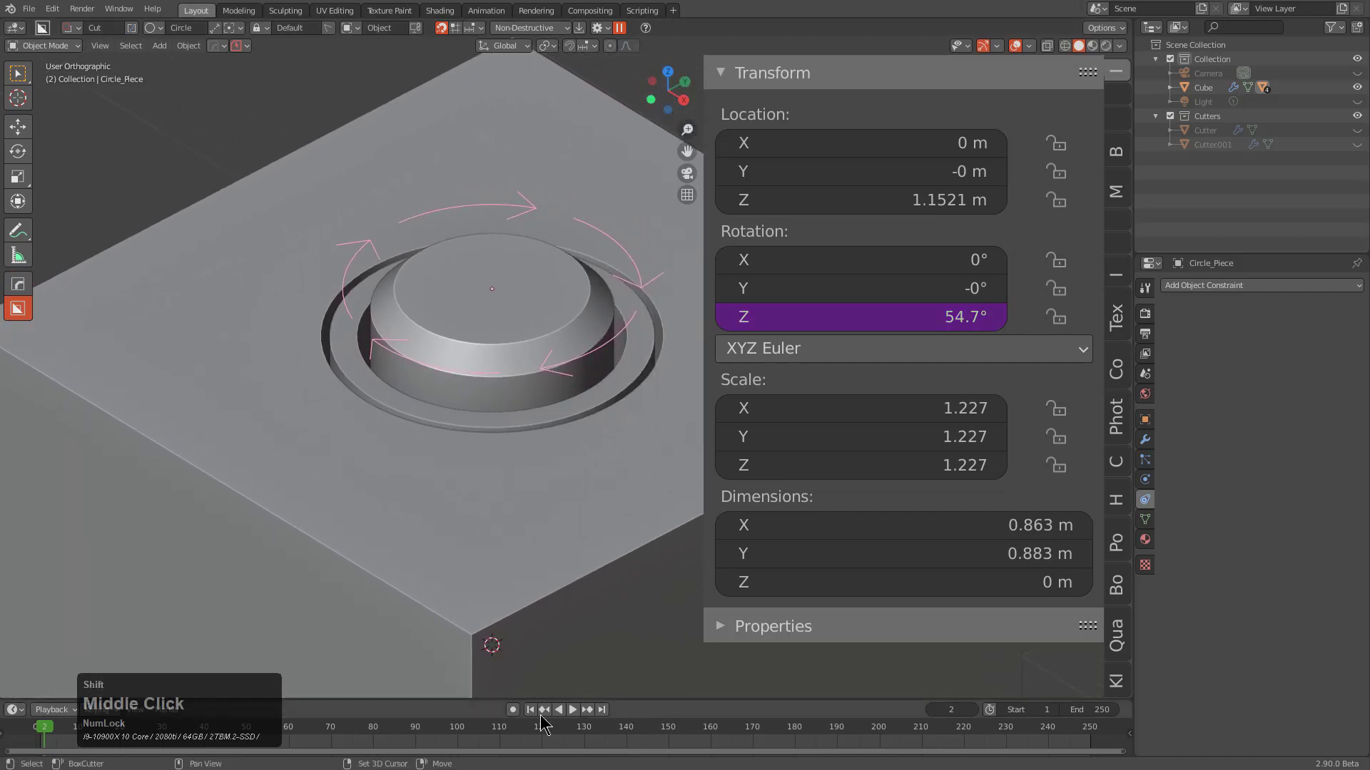
{"action": "right_click", "coordinate": [52, 743]}
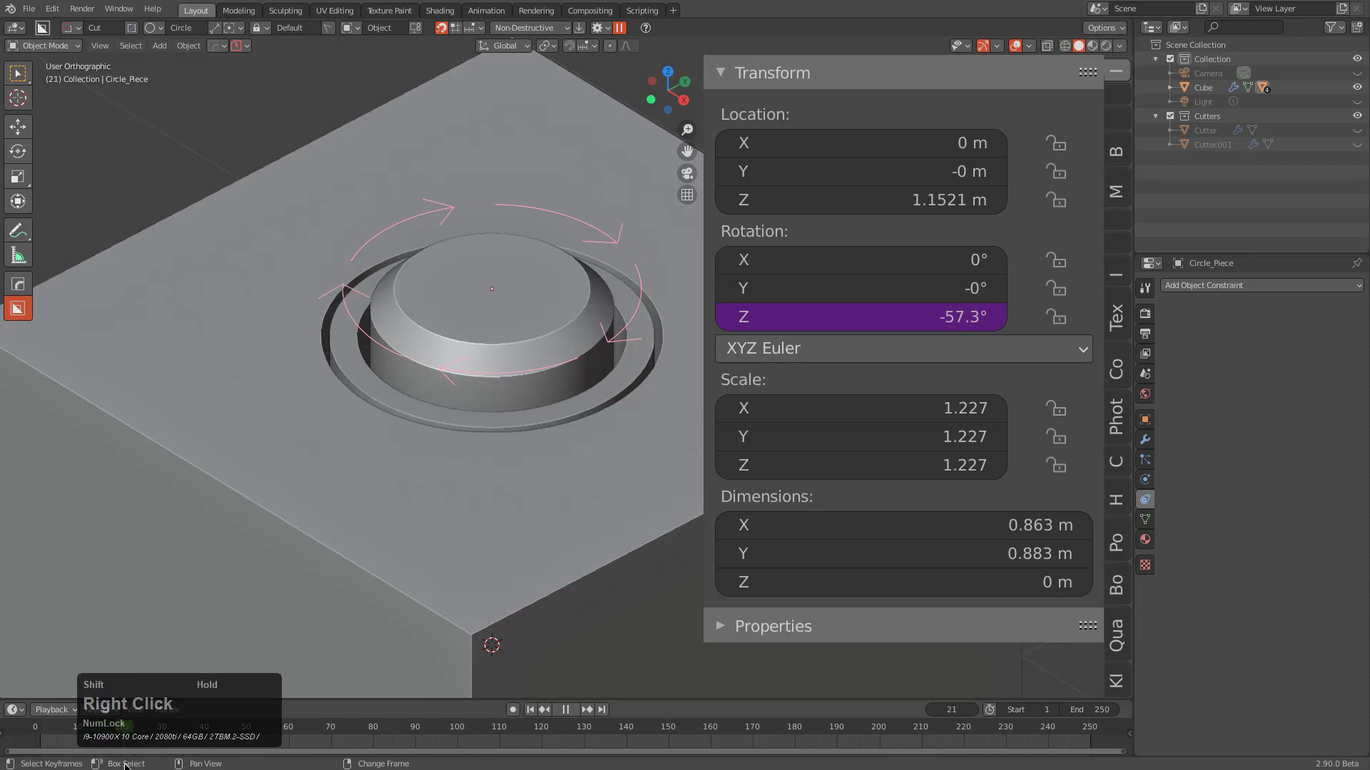
{"action": "left_click", "coordinate": [500, 312]}
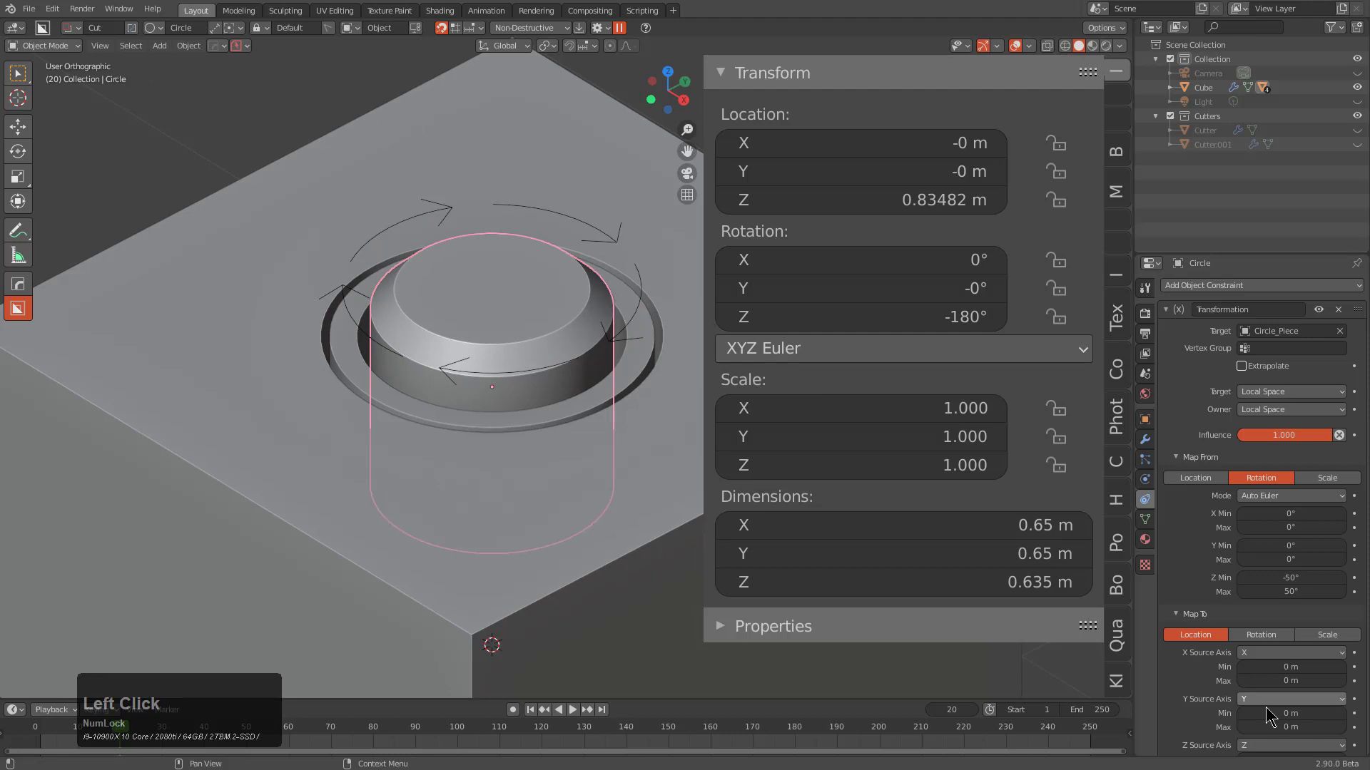
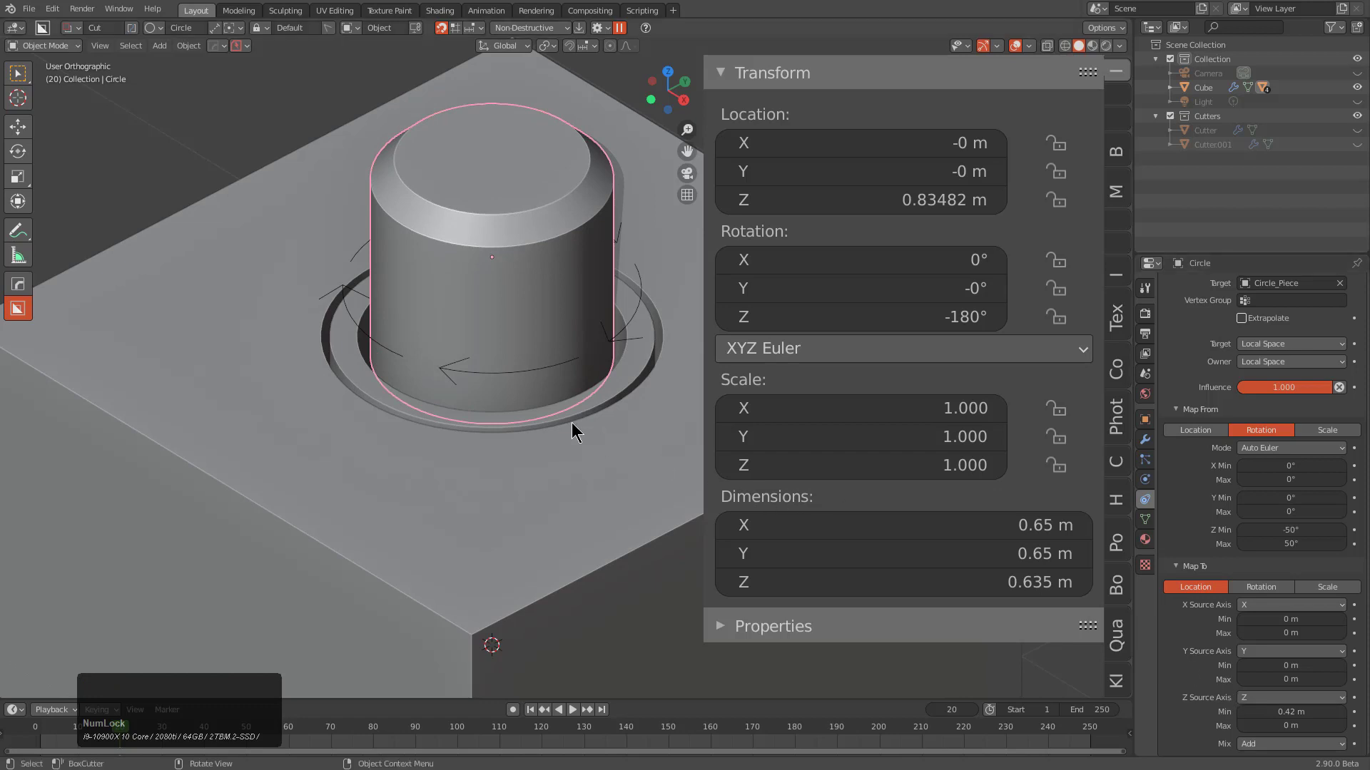
{"action": "right_click", "coordinate": [127, 740]}
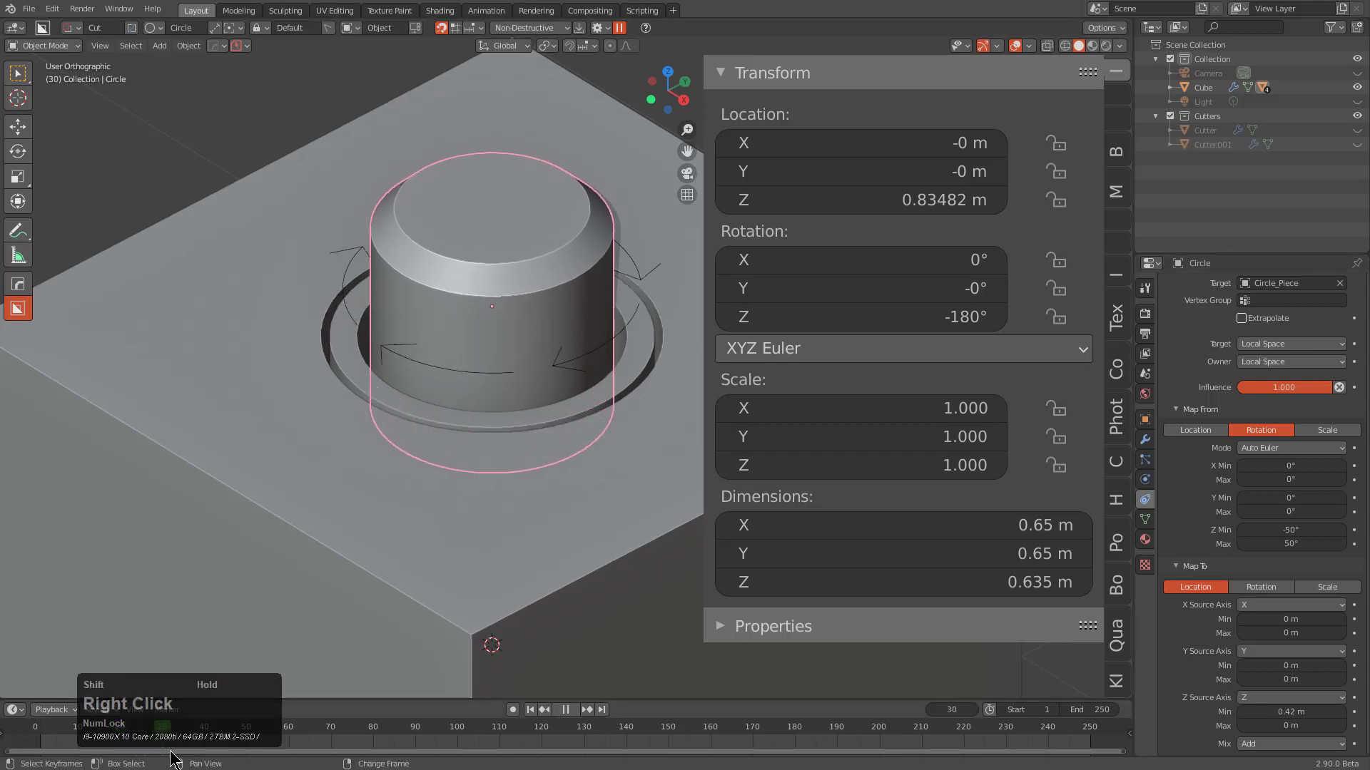
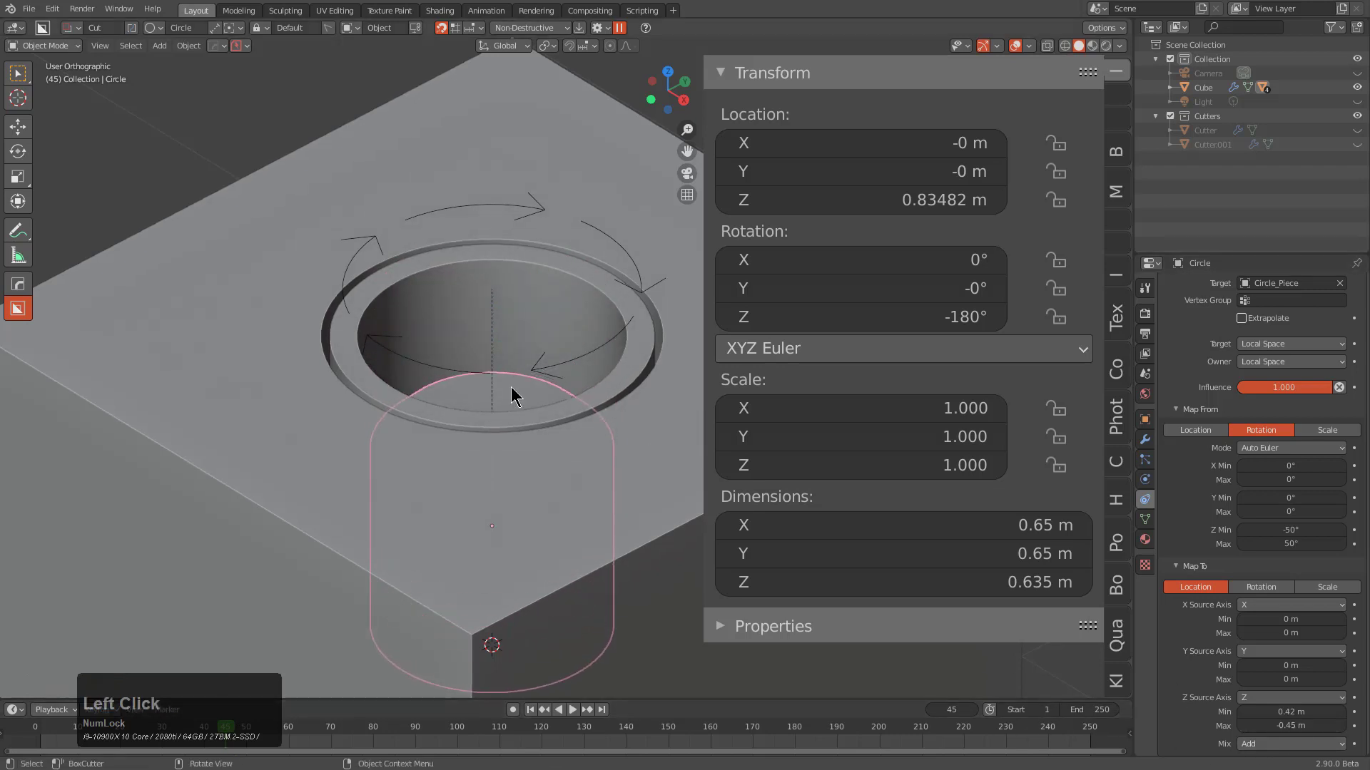
Play back and orbit the cube to check the piston rising and sinking in the hole.
{"action": "middle_click", "coordinate": [509, 414]}
{"action": "scroll", "scroll_direction": "down", "scroll_amount": 3}
{"action": "middle_click", "coordinate": [513, 401]}
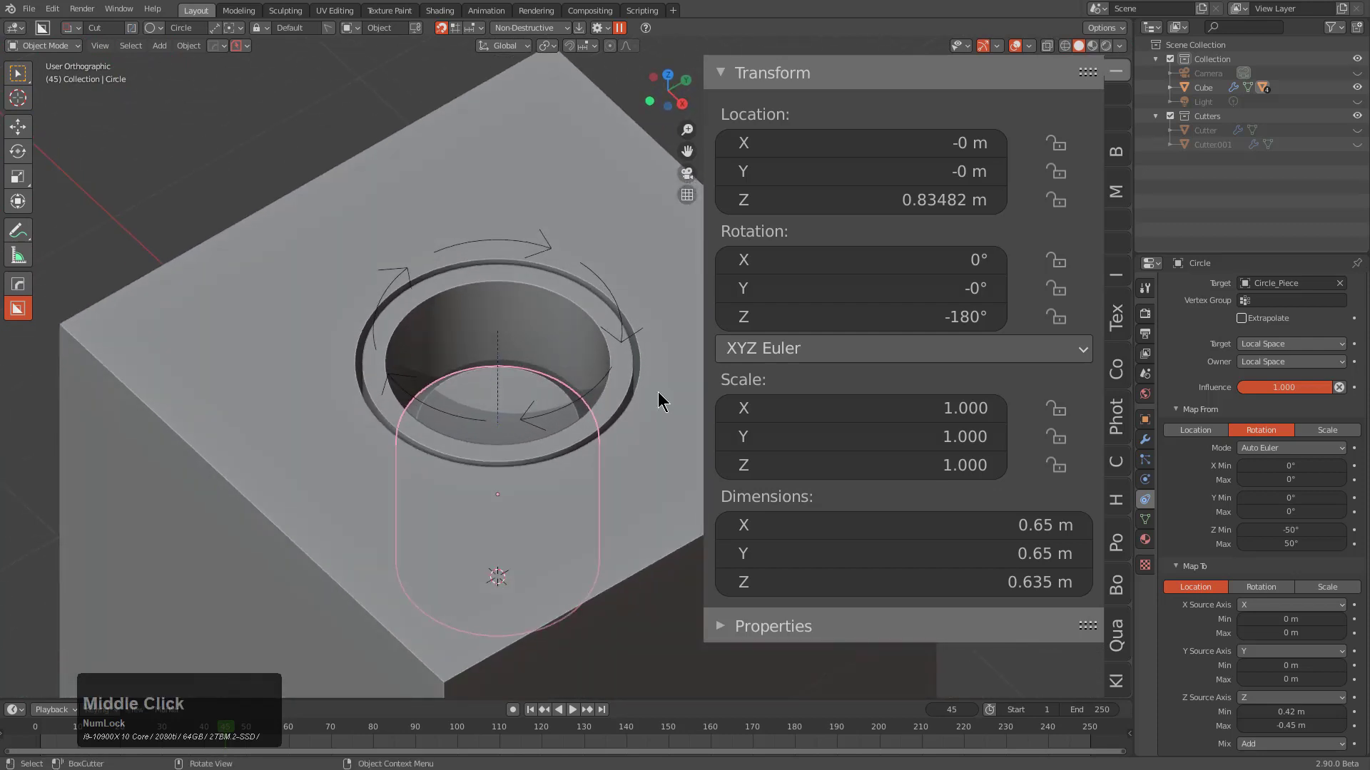
{"action": "key", "text": "n"}
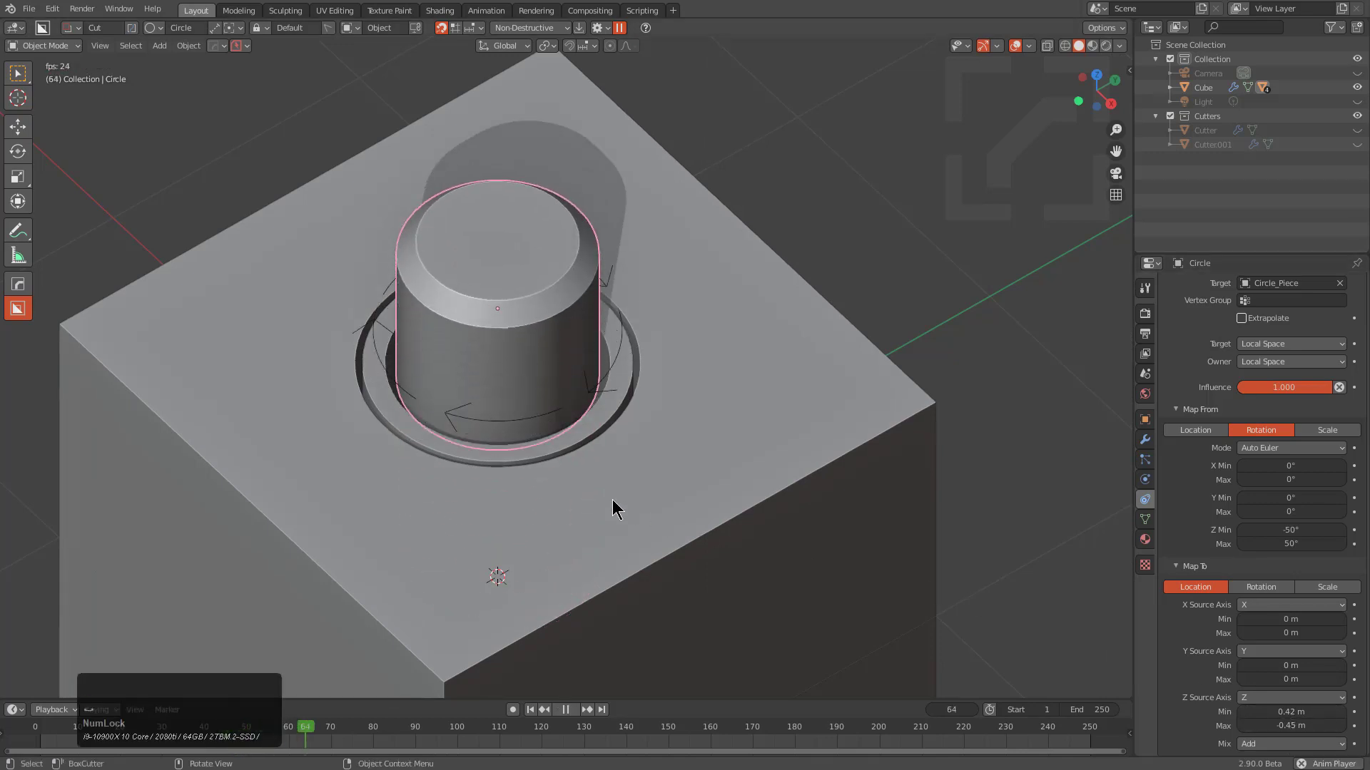
{"action": "key", "text": "alt+a"}
{"action": "left_click_drag", "start_coordinate": [587, 500], "coordinate": [415, 218]}
{"action": "middle_click", "coordinate": [462, 268]}
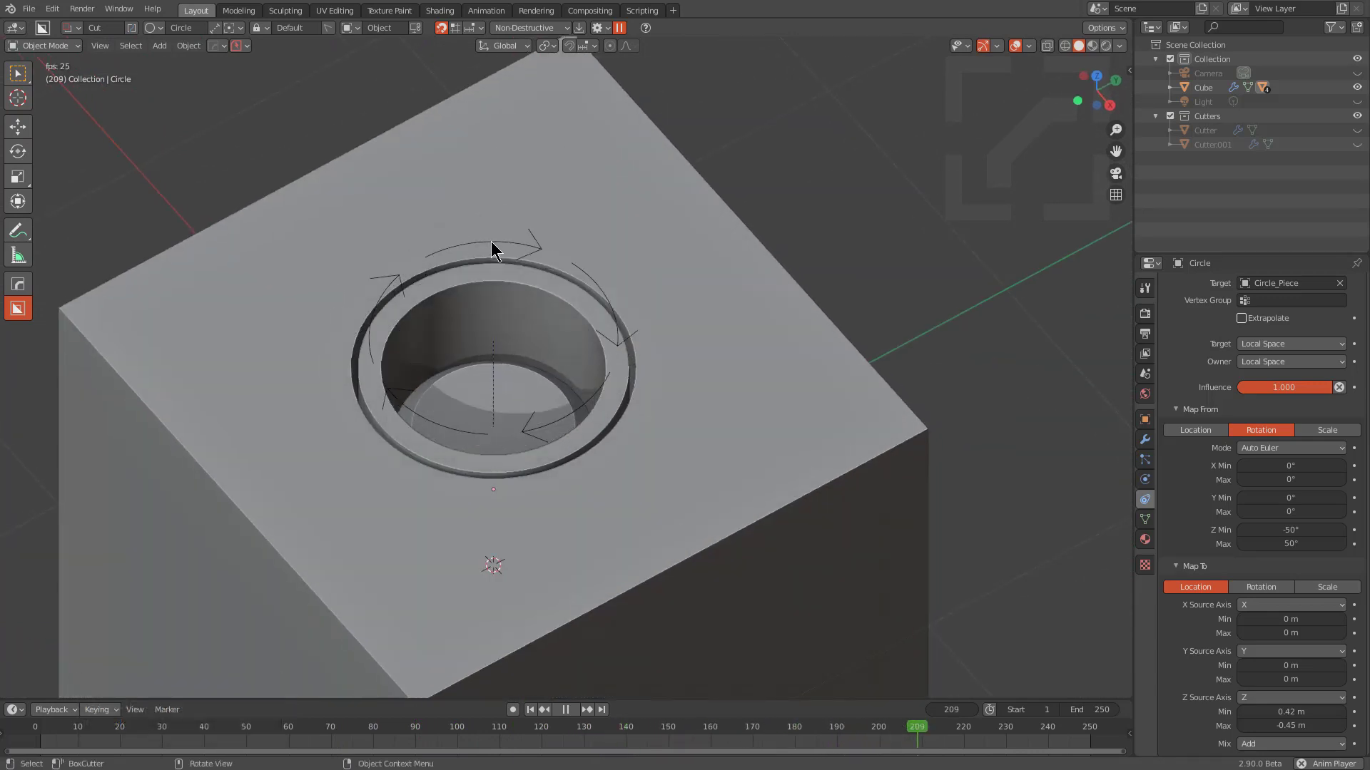
{"action": "middle_click", "coordinate": [580, 370]}
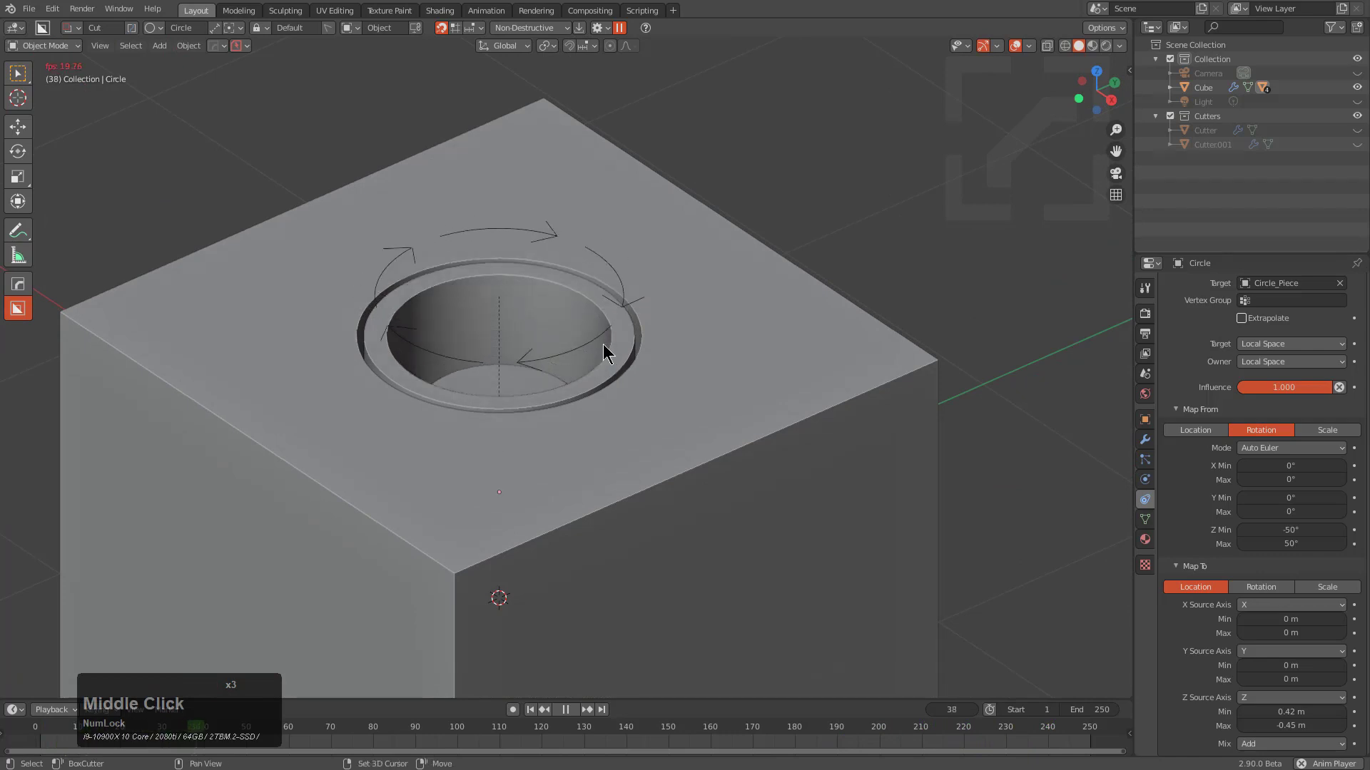
{"action": "middle_click", "coordinate": [689, 386]}
{"action": "middle_click", "coordinate": [673, 404]}
{"action": "scroll", "scroll_direction": "up", "scroll_amount": 3}
{"action": "middle_click", "coordinate": [670, 391]}
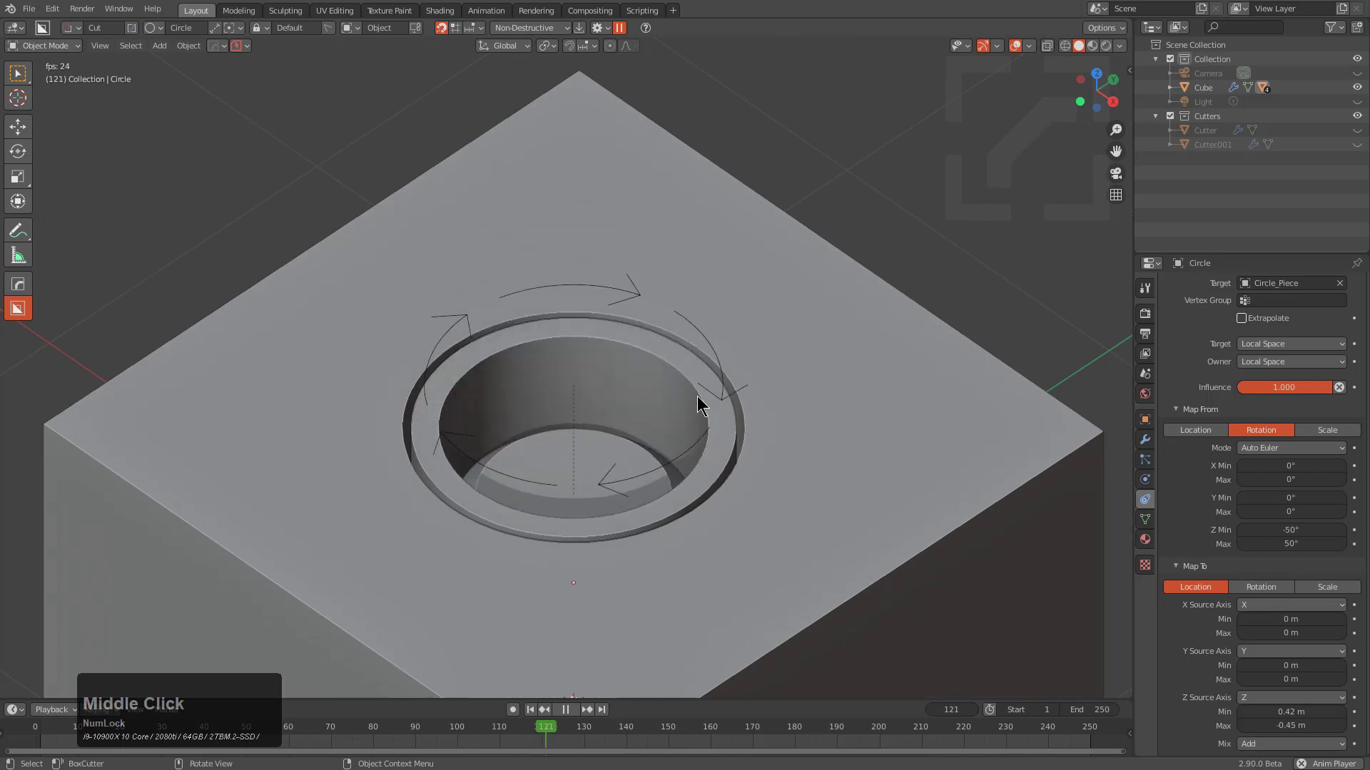
Set Z location Min to 0.11 m and narrow the rotation range to ±40°, then ±30°.
{"action": "left_click", "coordinate": [644, 404]}
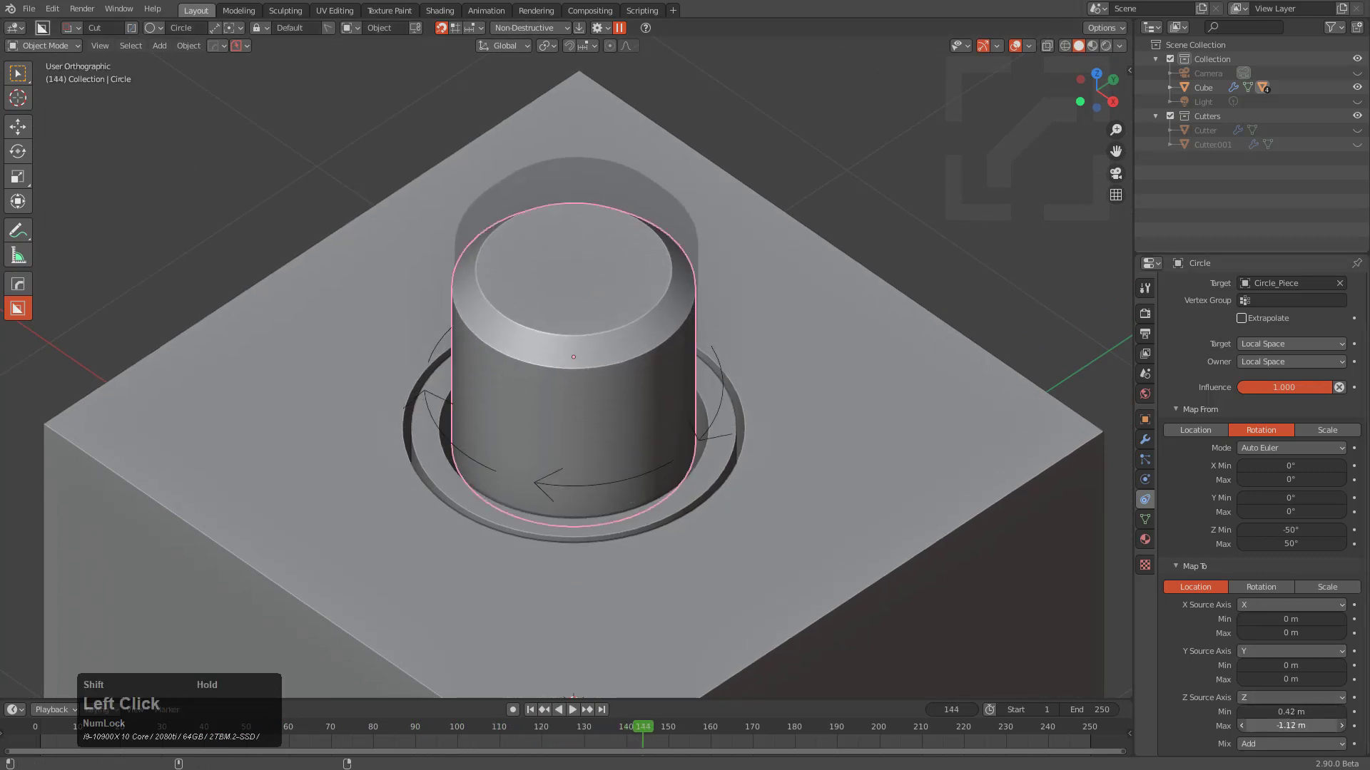
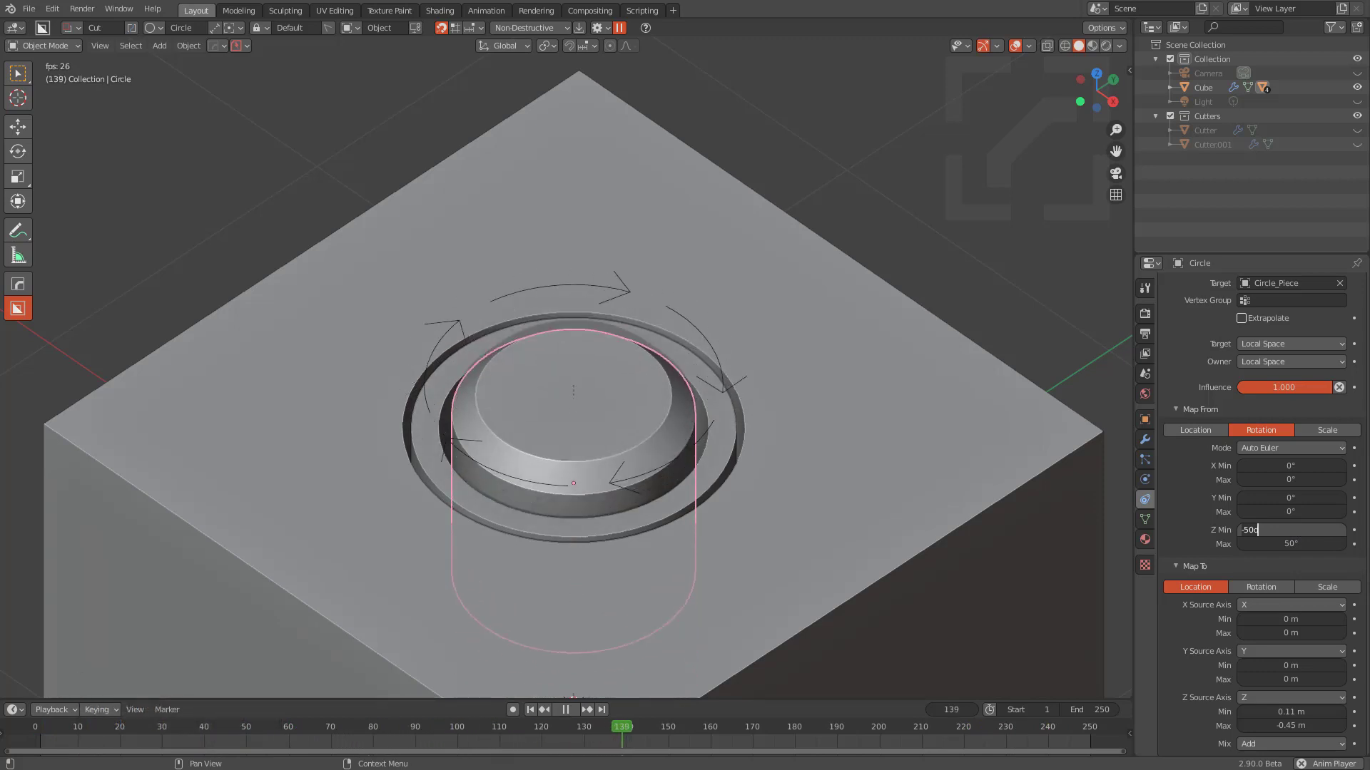
{"action": "key", "text": "KP_Subtract"}
{"action": "key", "text": "KP_4"}
{"action": "key", "text": "KP_0"}
{"action": "key", "text": "KP_4"}
{"action": "key", "text": "KP_0"}
{"action": "key", "text": "KP_Enter"}
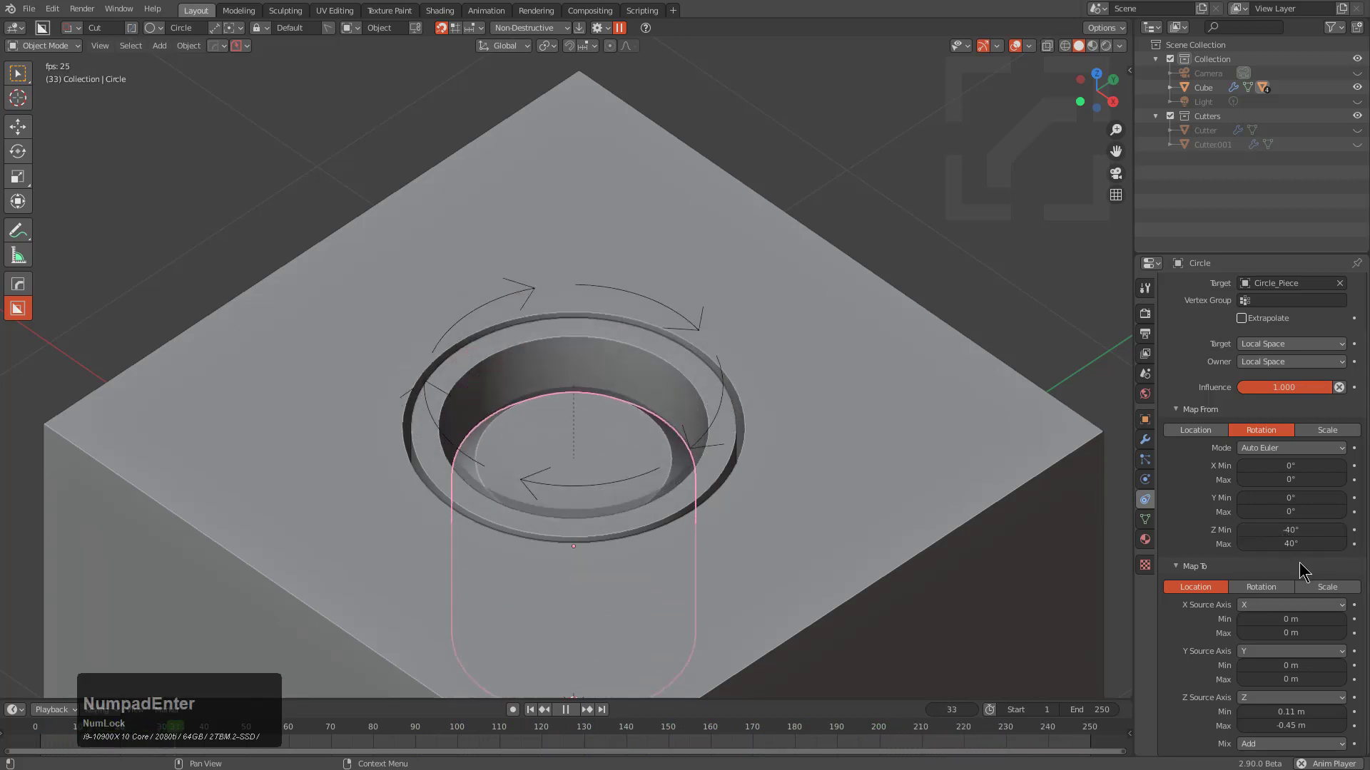
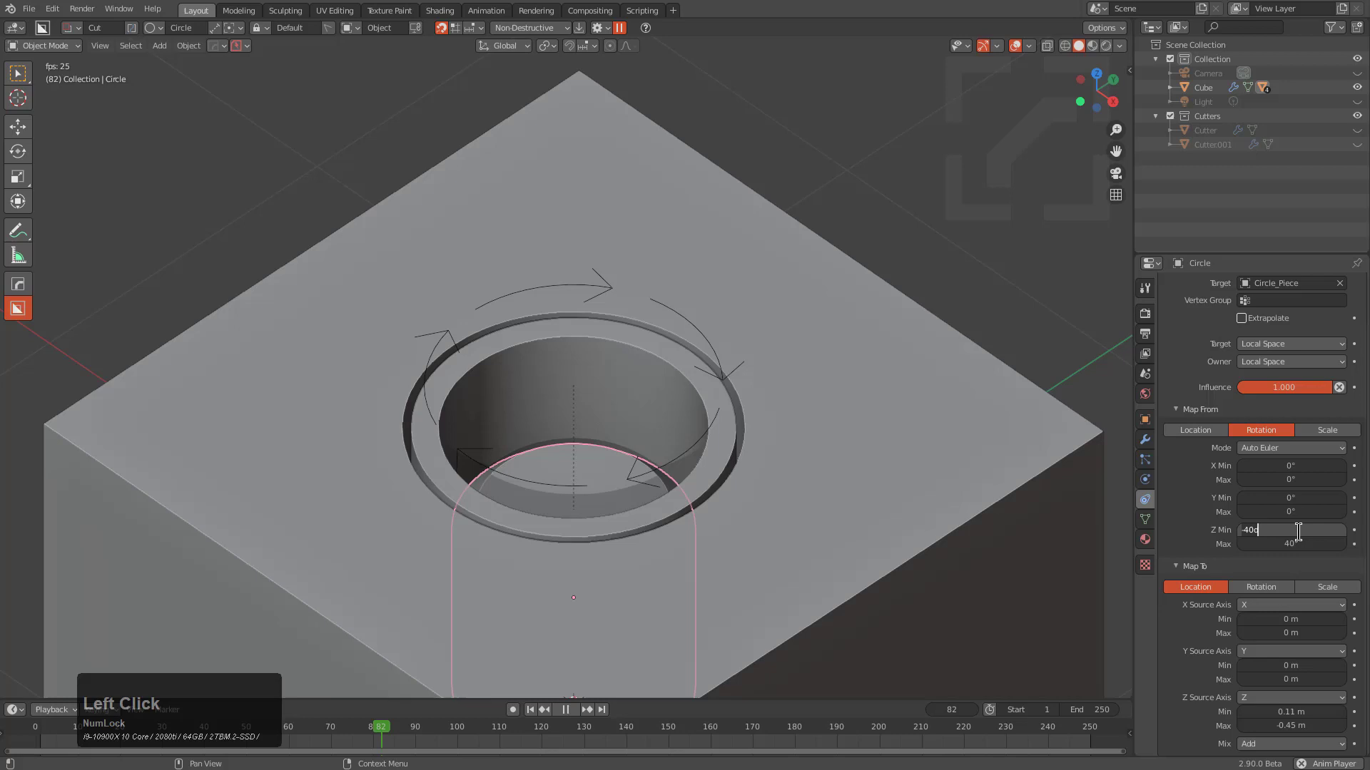
{"action": "key", "text": "KP_3"}
{"action": "key", "text": "KP_0"}
{"action": "key", "text": "KP_3"}
{"action": "key", "text": "KP_0"}
{"action": "key", "text": "KP_Enter"}
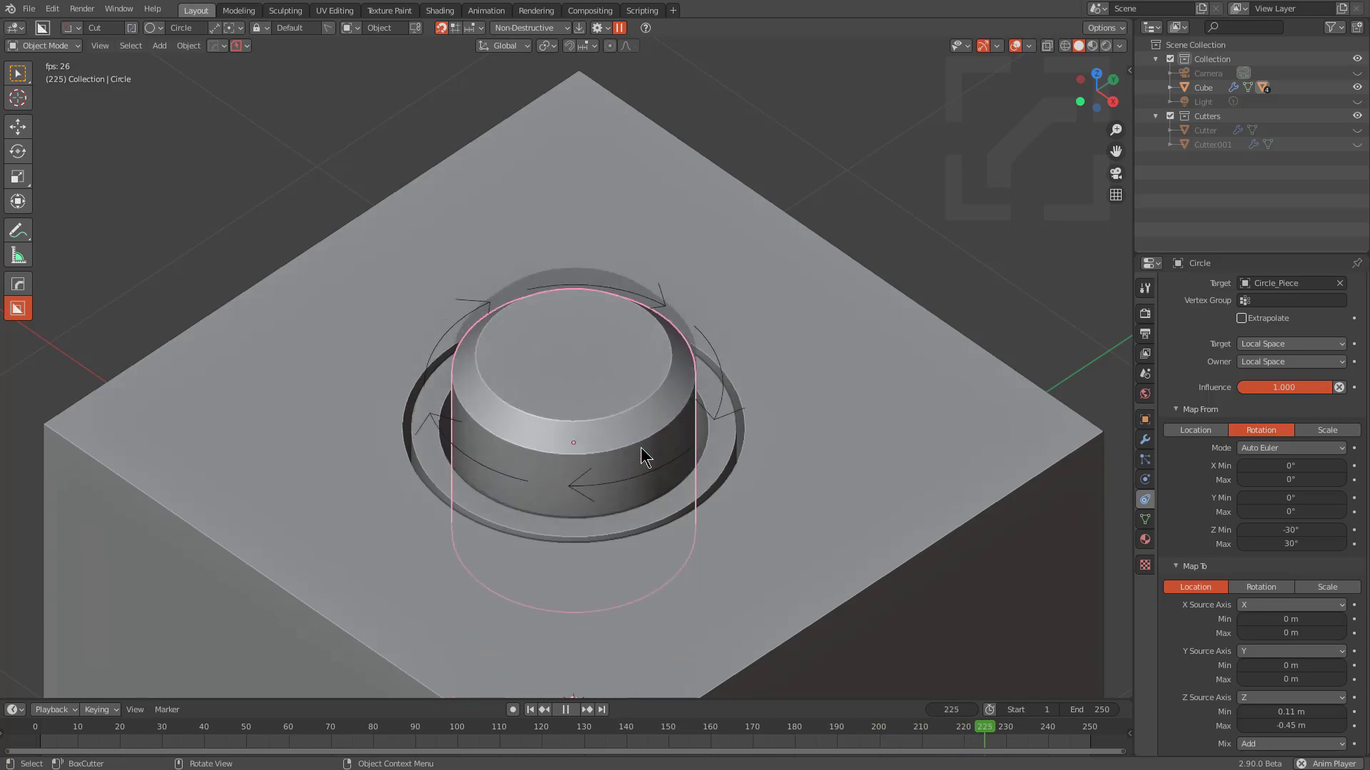
Play back and orbit around the piston to inspect its bobbing travel.
{"action": "scroll", "scroll_direction": "down", "scroll_amount": 3}
{"action": "middle_click", "coordinate": [624, 487]}
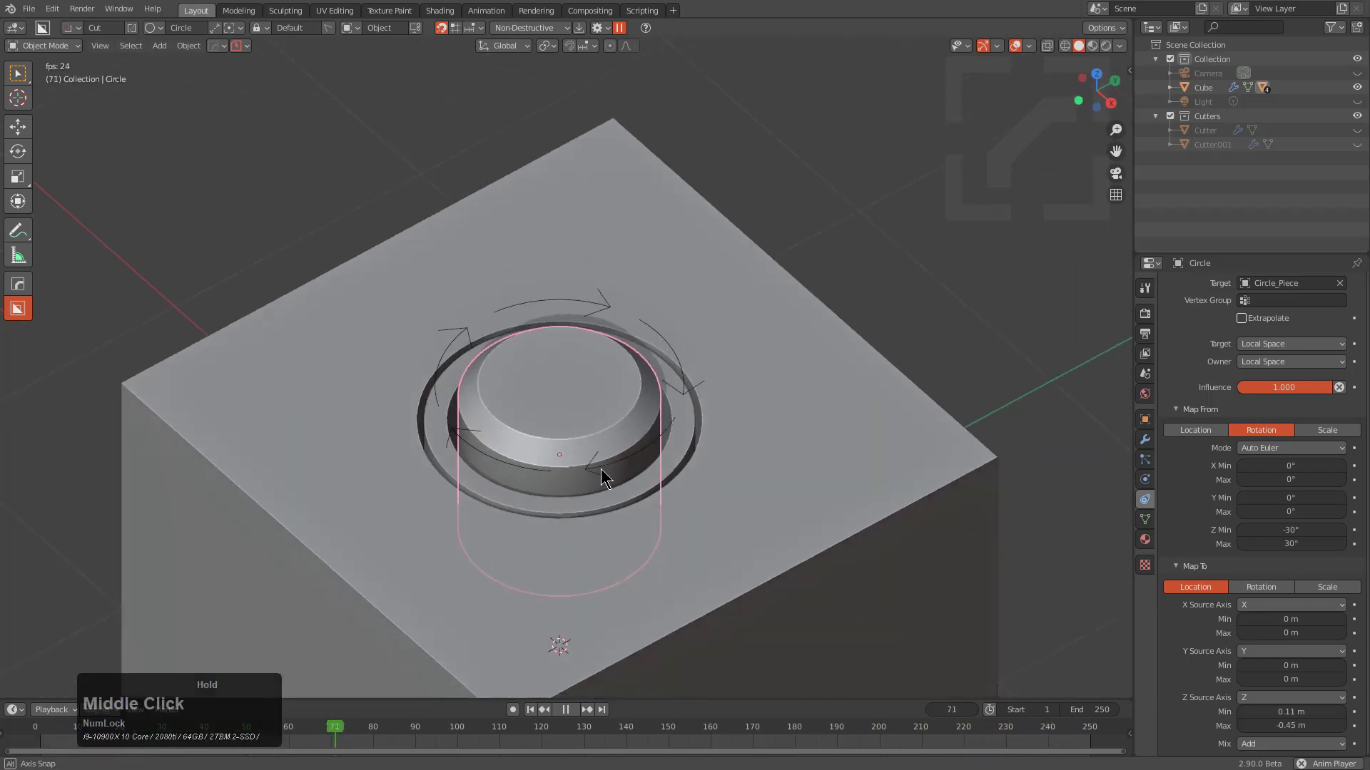
{"action": "key", "text": "alt+a"}
{"action": "middle_click", "coordinate": [610, 479]}
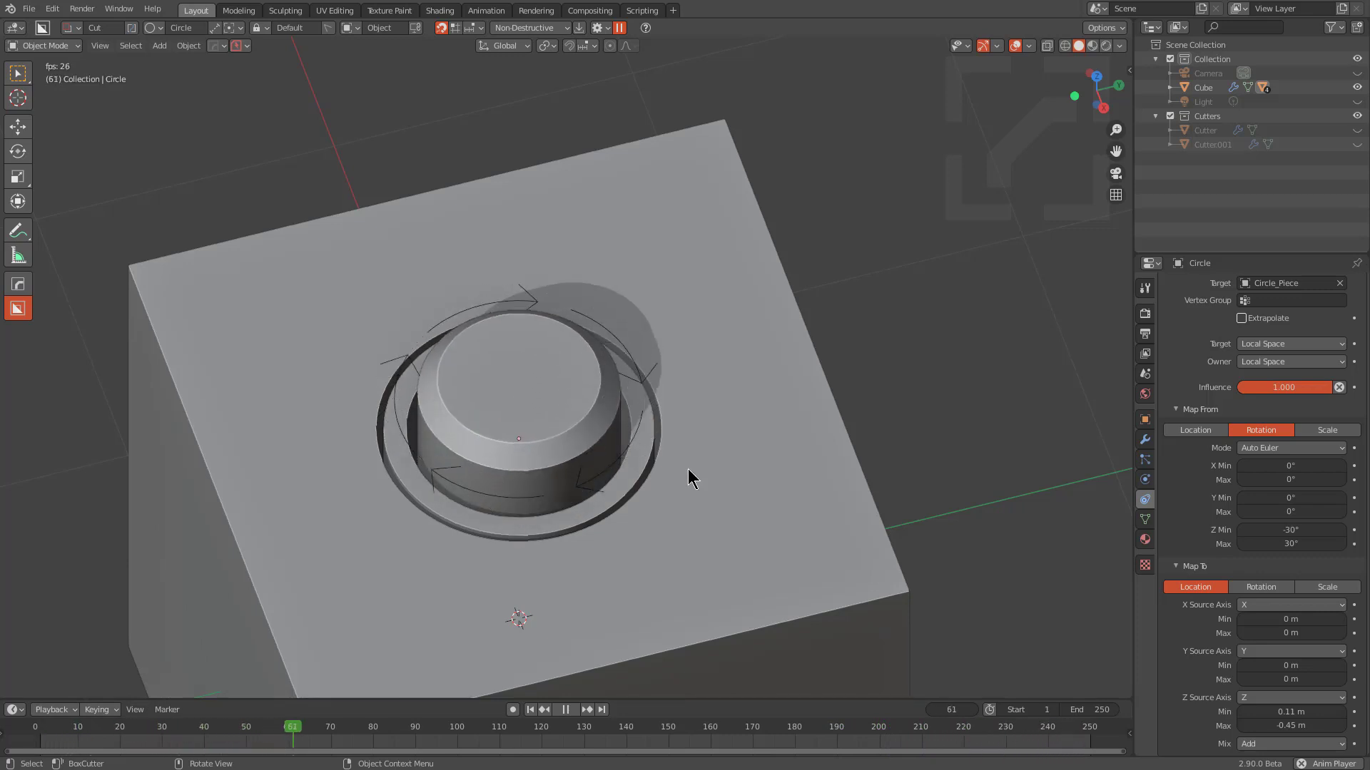
{"action": "middle_click", "coordinate": [672, 504]}
{"action": "scroll", "scroll_direction": "down", "scroll_amount": 3}
{"action": "middle_click", "coordinate": [719, 500]}
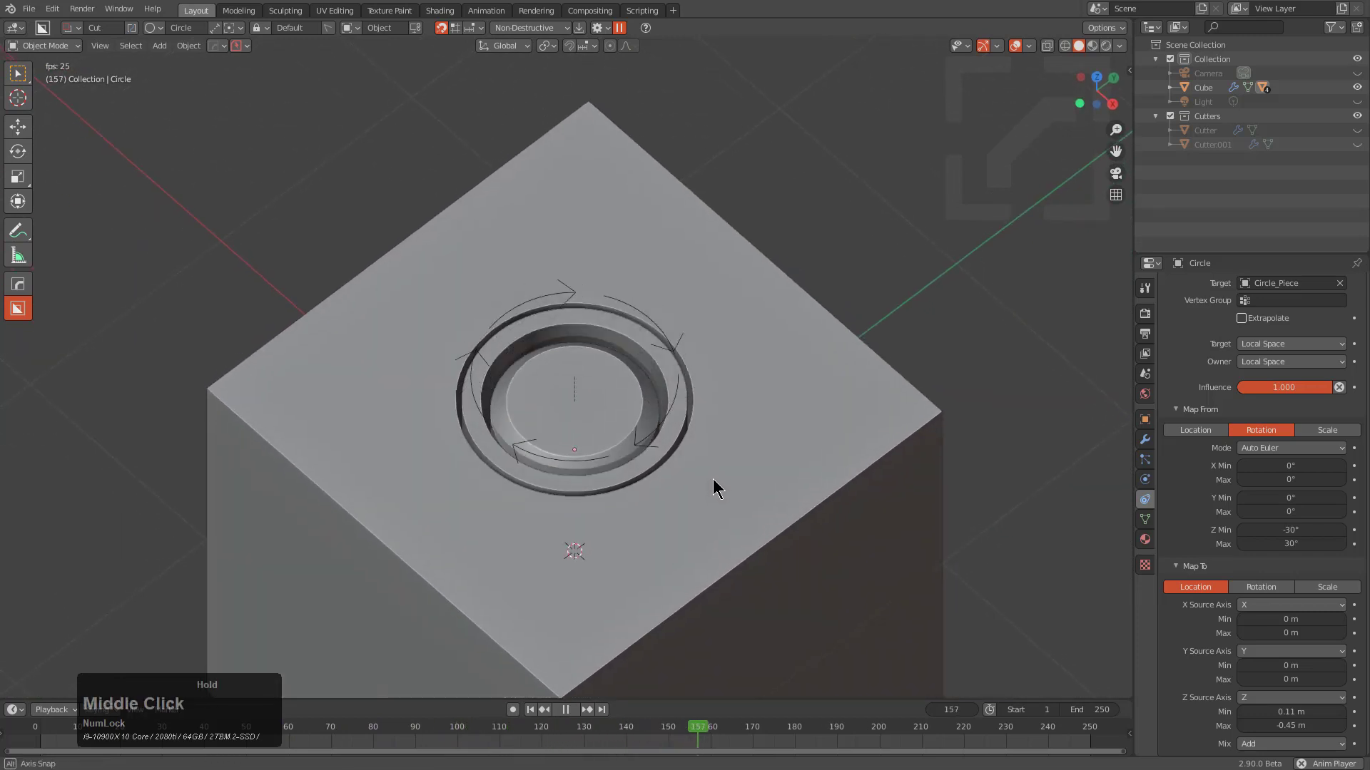
{"action": "scroll", "scroll_direction": "up", "scroll_amount": 3}
{"action": "middle_click", "coordinate": [709, 485]}
{"action": "scroll", "scroll_direction": "up", "scroll_amount": 3}
{"action": "scroll", "scroll_direction": "down", "scroll_amount": 3}
{"action": "middle_click", "coordinate": [686, 467]}
{"action": "scroll", "scroll_direction": "down", "scroll_amount": 3}
{"action": "middle_click", "coordinate": [694, 450]}
{"action": "scroll", "scroll_direction": "up", "scroll_amount": 3}
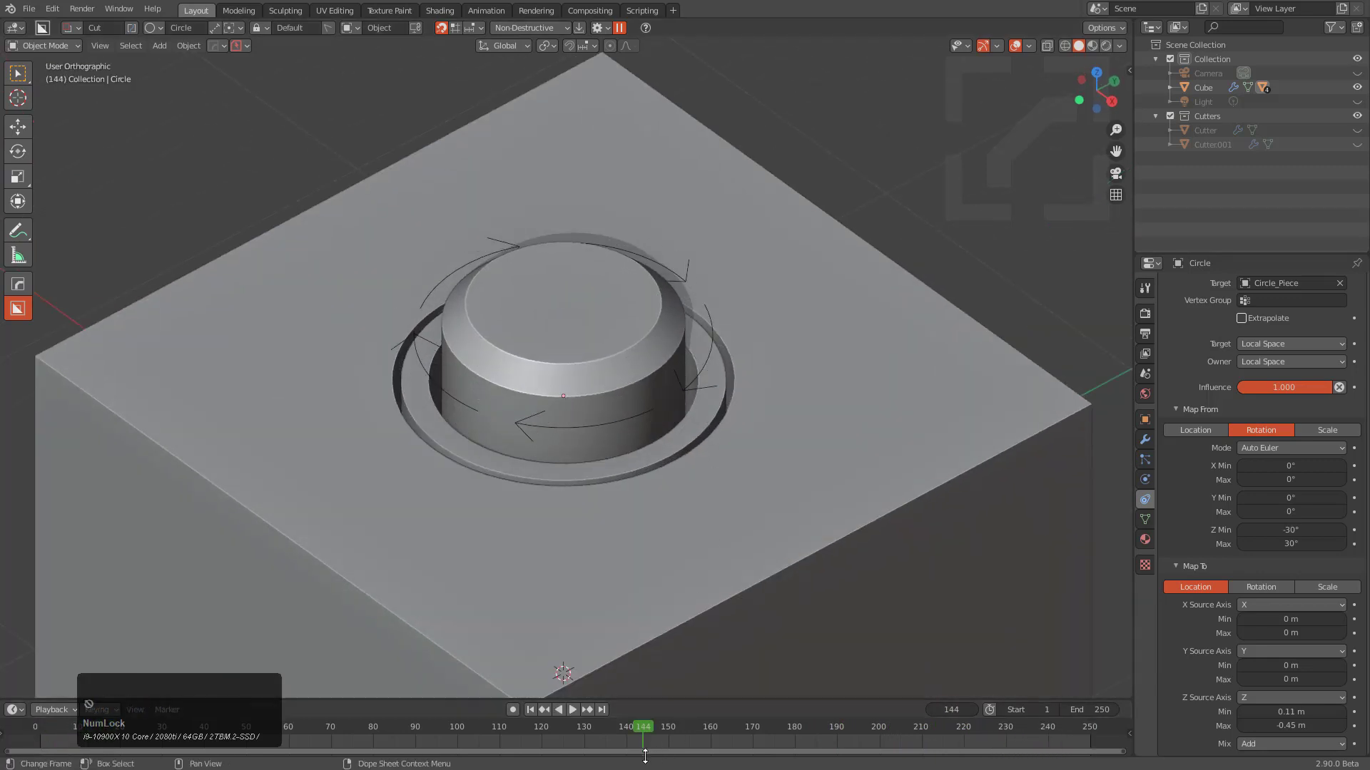
Select the cube to hide it, then select the inner cutter Cutter001 for inspection.
{"action": "left_click", "coordinate": [782, 432]}
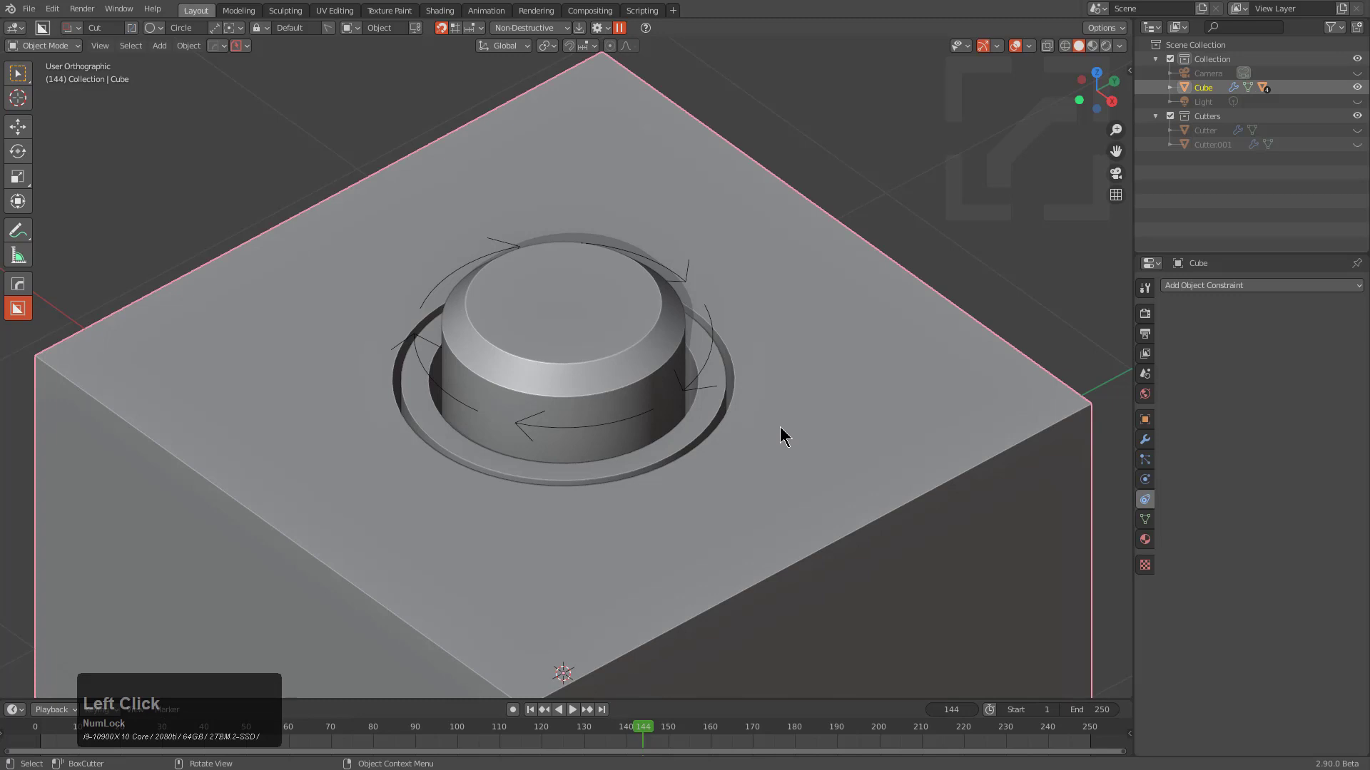
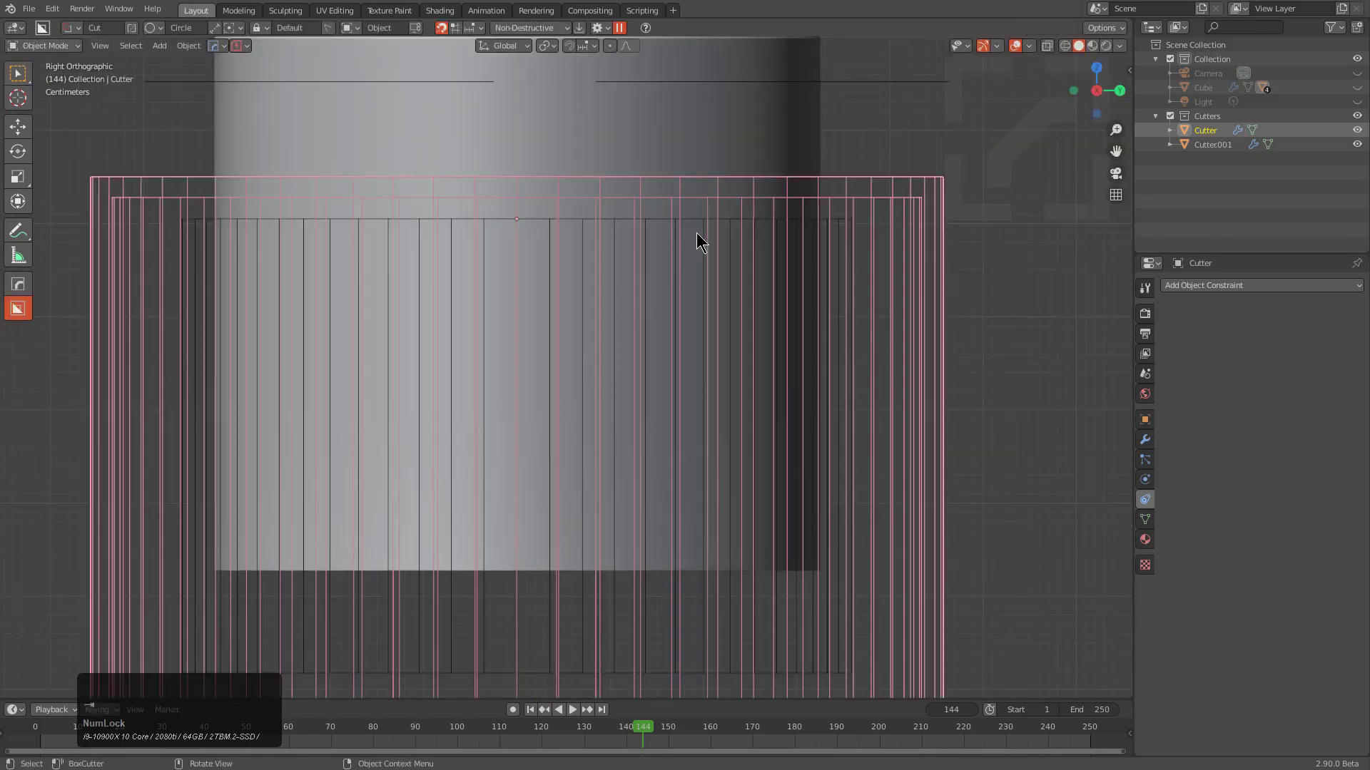
{"action": "left_click", "coordinate": [704, 224]}
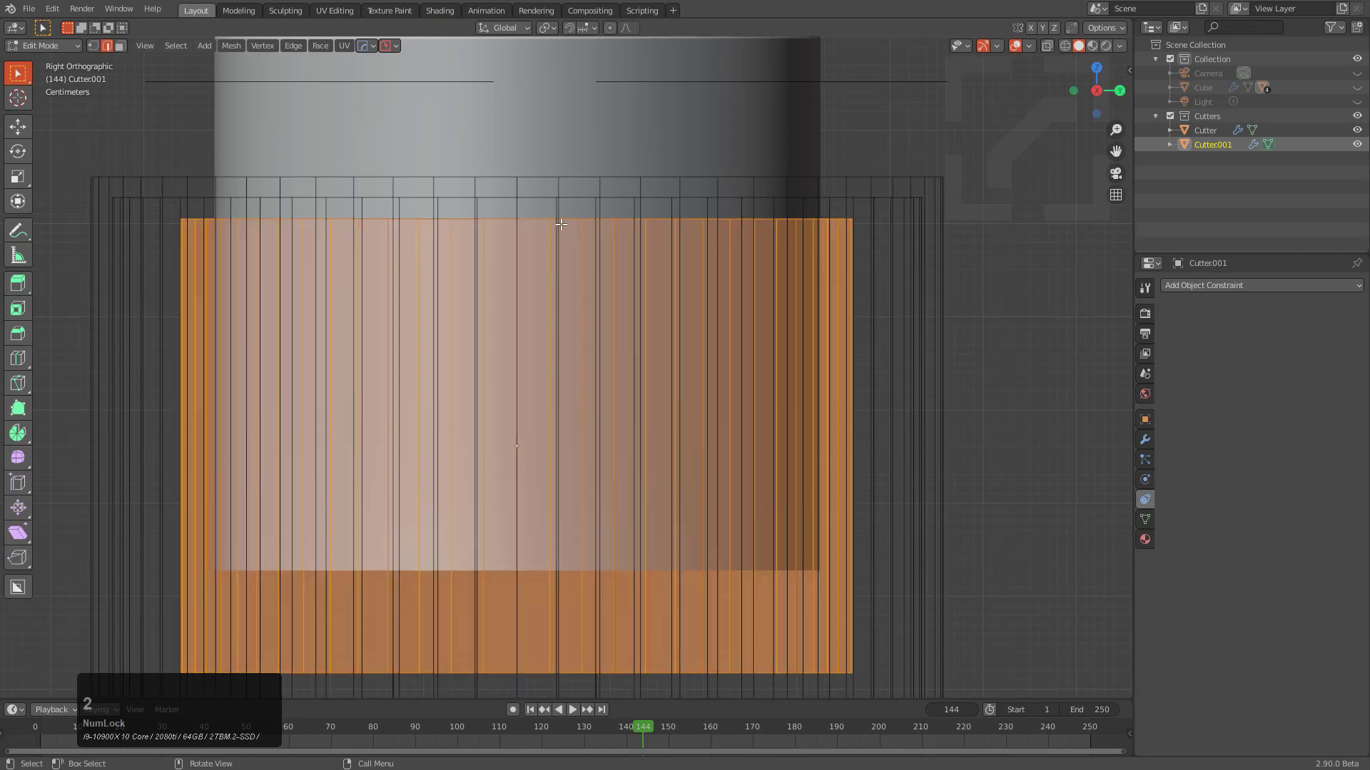
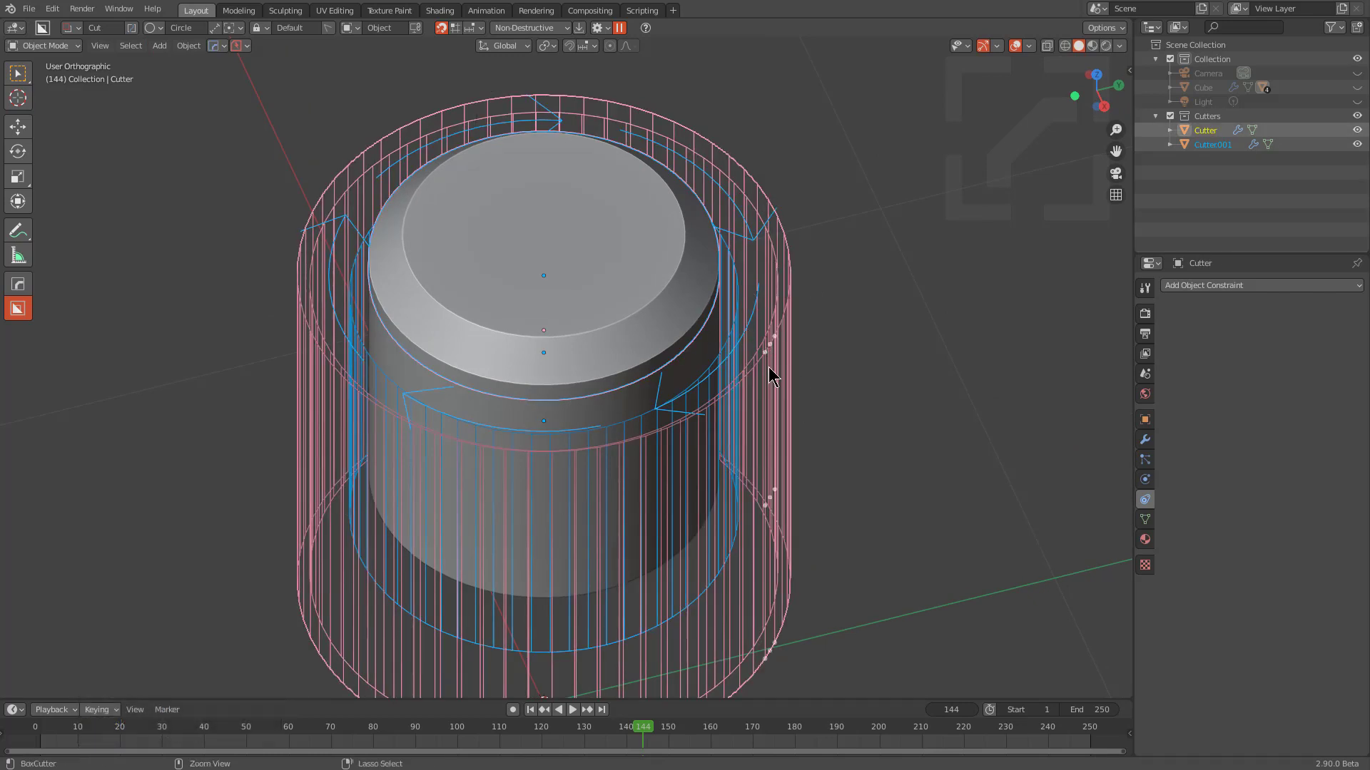
Parent the cutter to the piston using Object (Without Inverse).
{"action": "key", "text": "ctrl+p"}
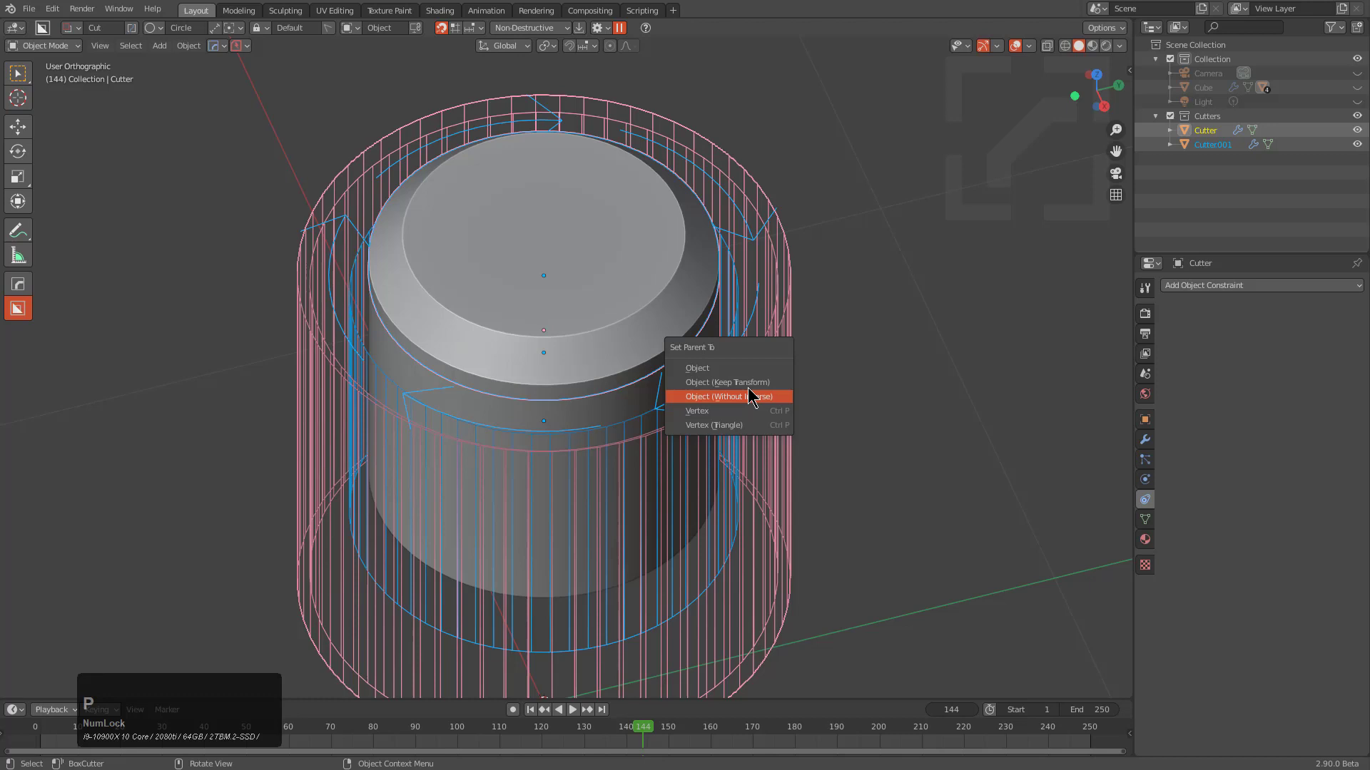
{"action": "left_click", "coordinate": [755, 381]}
{"action": "scroll", "scroll_direction": "down", "scroll_amount": 3}
{"action": "middle_click", "coordinate": [722, 374]}
{"action": "key", "text": "a"}
{"action": "left_click_drag", "start_coordinate": [727, 354], "coordinate": [711, 367]}
{"action": "left_click_drag", "start_coordinate": [710, 367], "coordinate": [253, 47]}
Save the scene through PowerSave under the name insert_test_22.
{"action": "left_click", "coordinate": [253, 47]}
{"action": "left_click", "coordinate": [254, 119]}
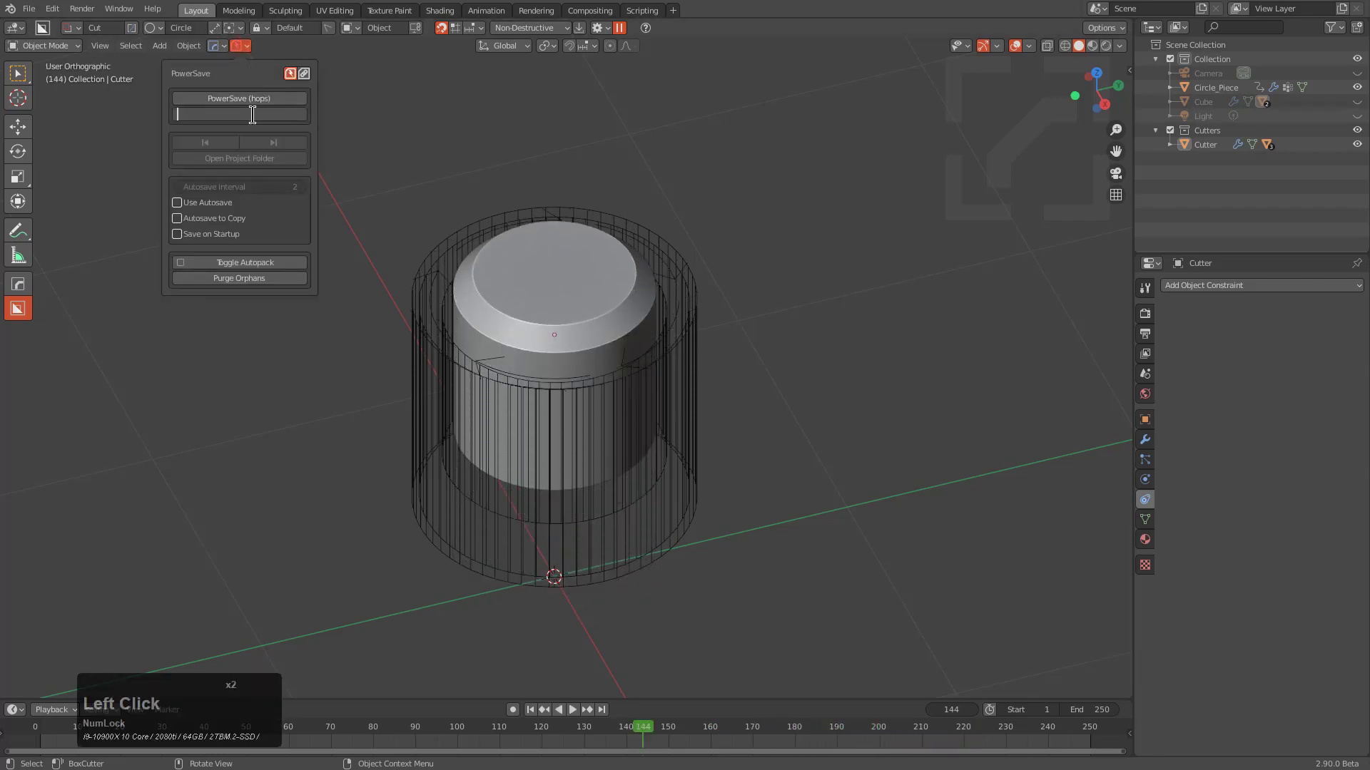
{"action": "key", "text": "i"}
{"action": "type", "text": "insere"}
{"action": "key", "text": "BackSpace"}
{"action": "type", "text": "ttest"}
{"action": "key", "text": "Return"}
{"action": "left_click", "coordinate": [268, 105]}
{"action": "left_click", "coordinate": [265, 93]}
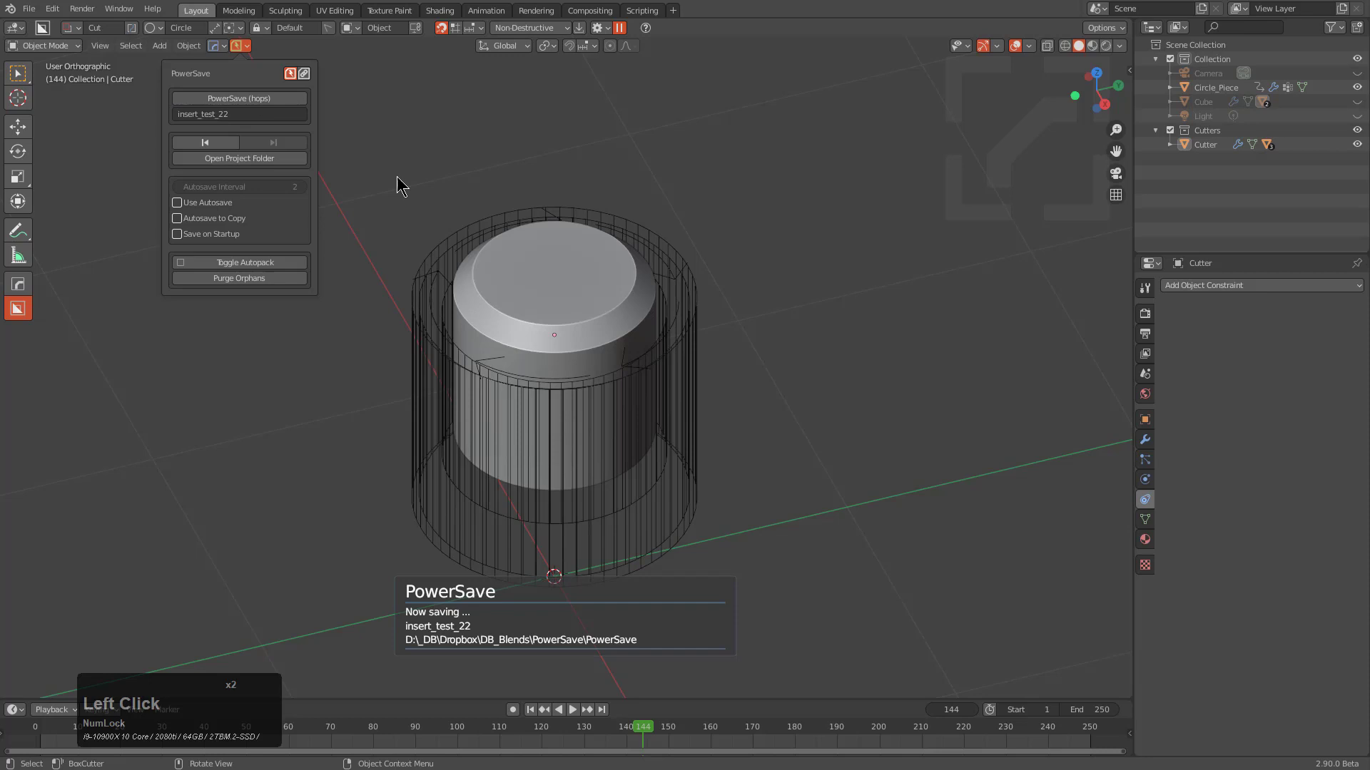
Select the Cutter object and review its transform values.
{"action": "scroll", "scroll_direction": "up", "scroll_amount": 3}
{"action": "left_click", "coordinate": [803, 264]}
{"action": "key", "text": "g"}
{"action": "right_click", "coordinate": [816, 304]}
{"action": "scroll", "scroll_direction": "up", "scroll_amount": 3}
{"action": "scroll", "scroll_direction": "down", "scroll_amount": 3}
{"action": "middle_click", "coordinate": [739, 265]}
Load the Newdemo KPACK in the KIT OPS N-panel, with Cable set1 as the current insert.
{"action": "key", "text": "n"}
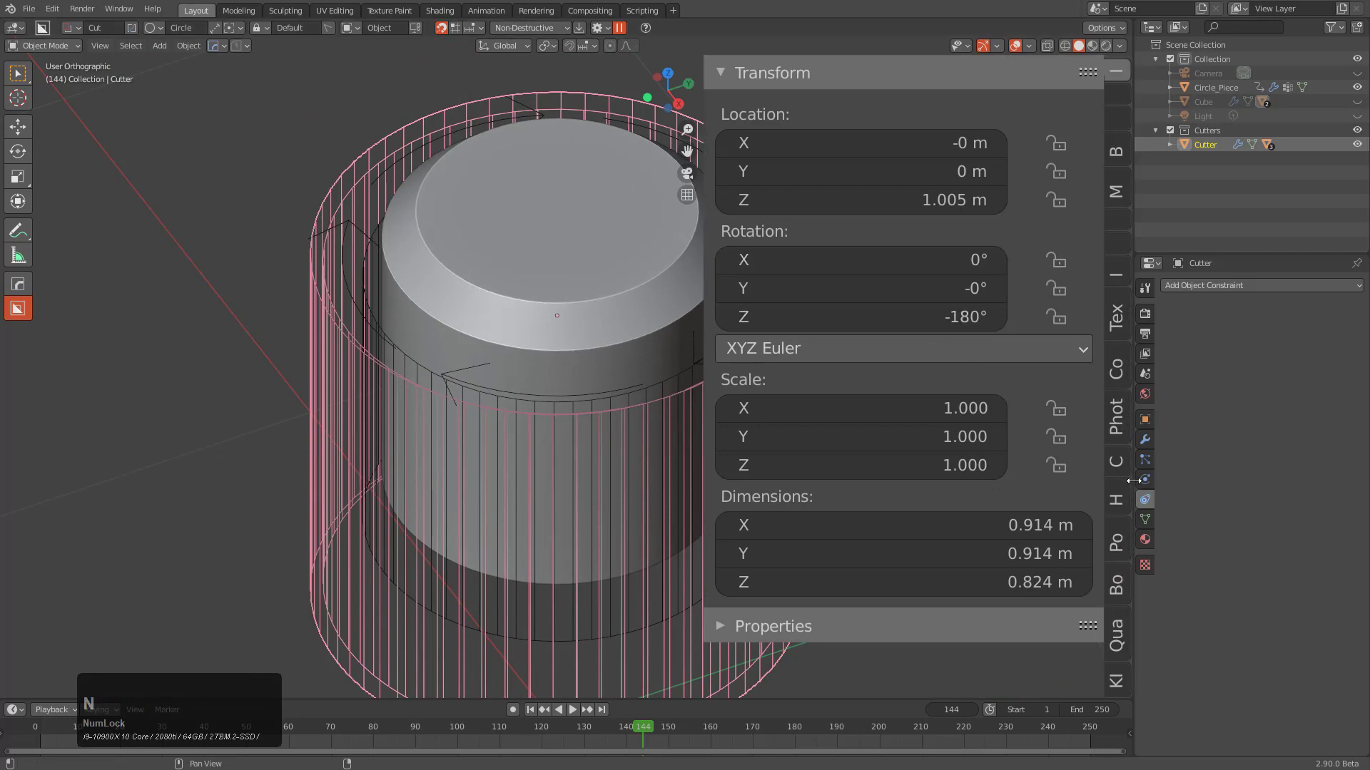
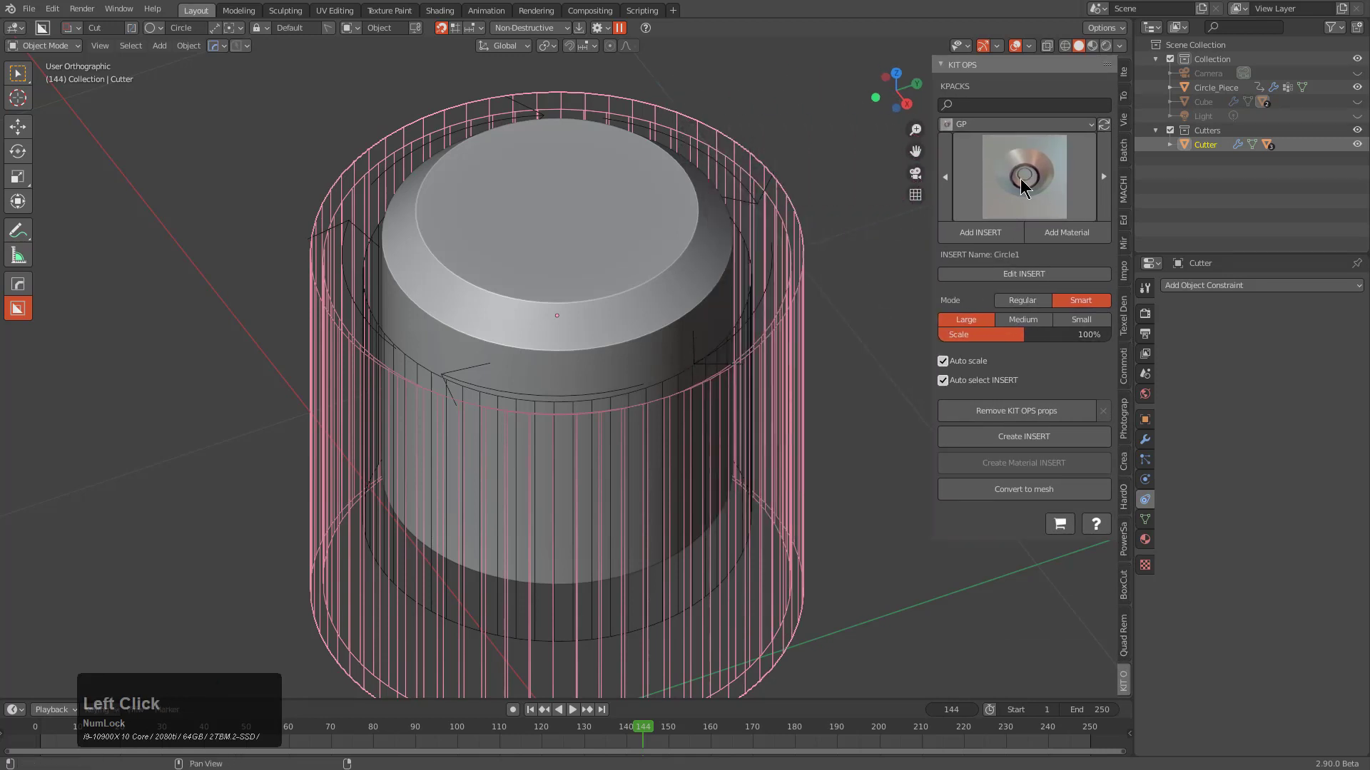
{"action": "left_click", "coordinate": [1004, 129]}
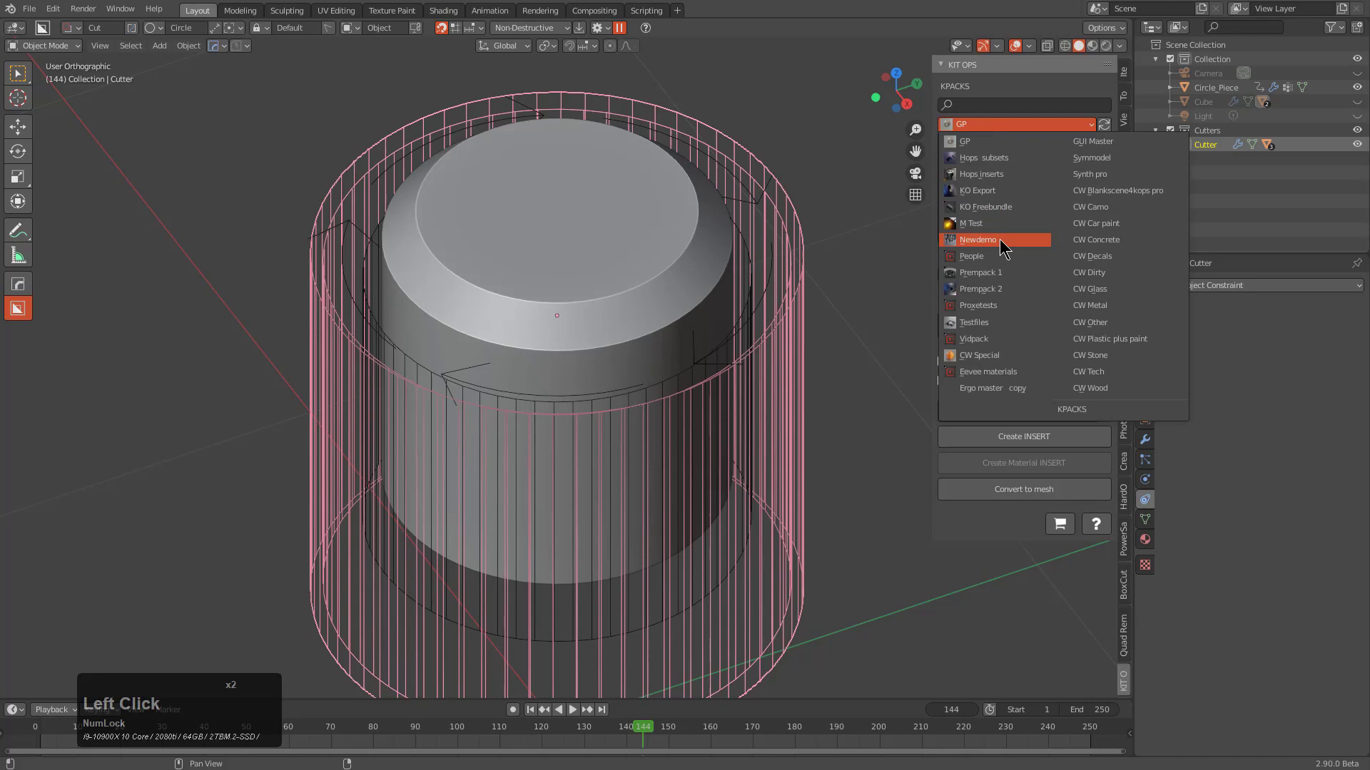
{"action": "left_click", "coordinate": [1001, 244]}
{"action": "left_click", "coordinate": [1001, 194]}
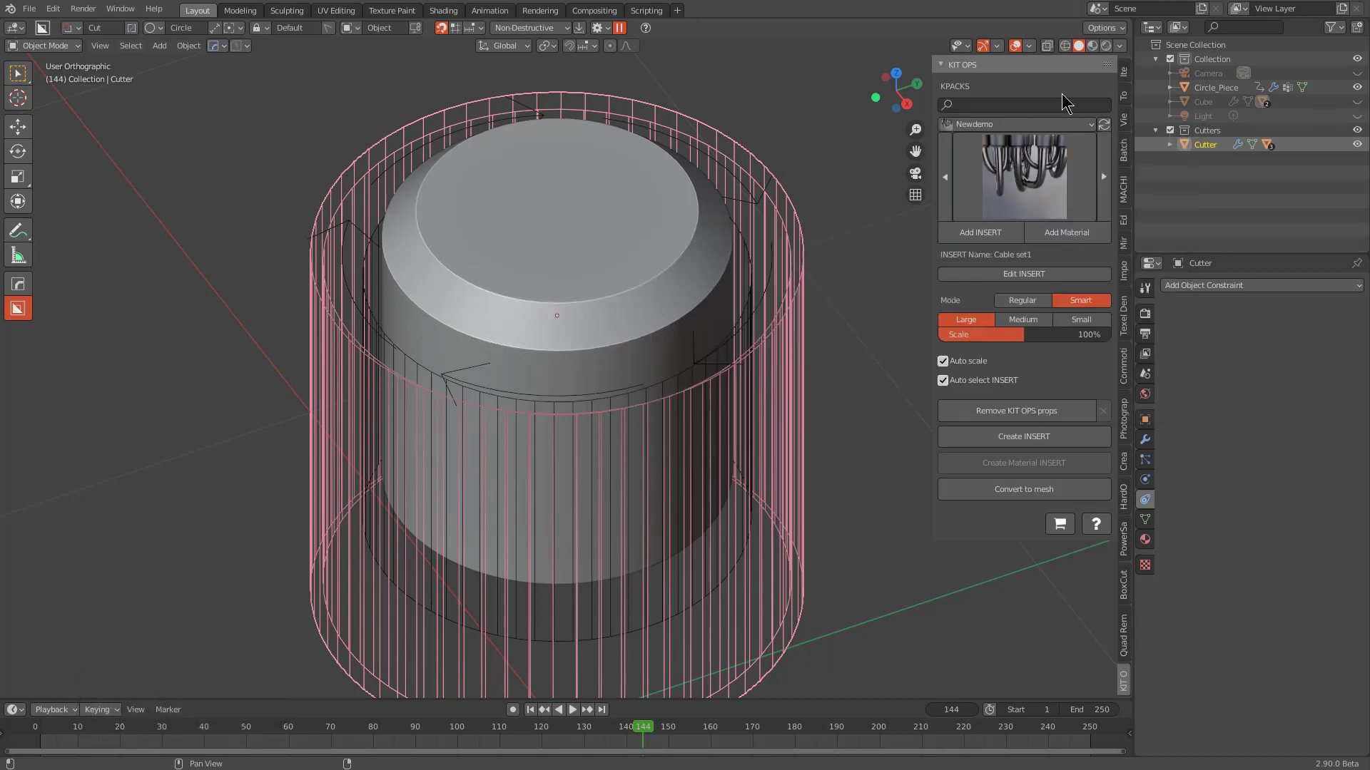
{"action": "left_click", "coordinate": [1030, 443]}
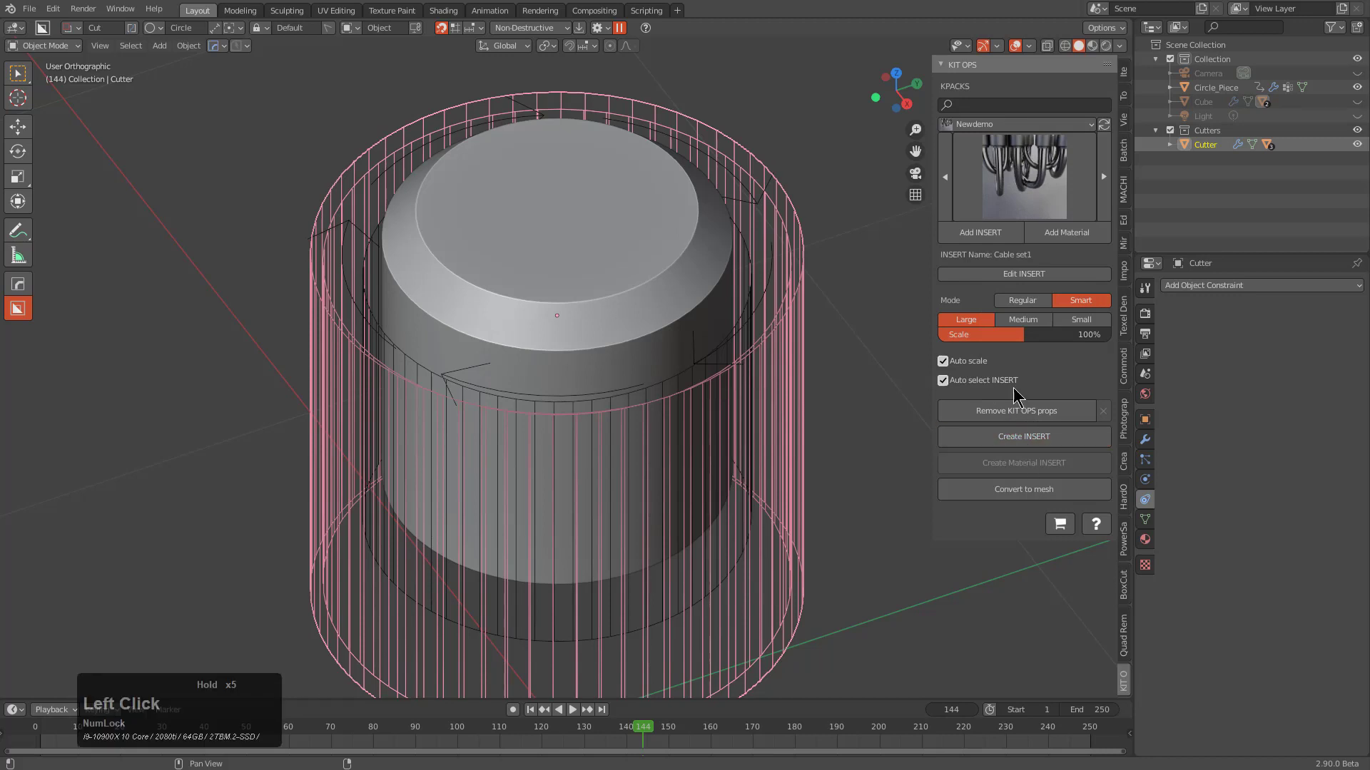
Turn off Auto scale, save, and create a new INSERT in the KIT OPS factory scene.
{"action": "left_click", "coordinate": [979, 364]}
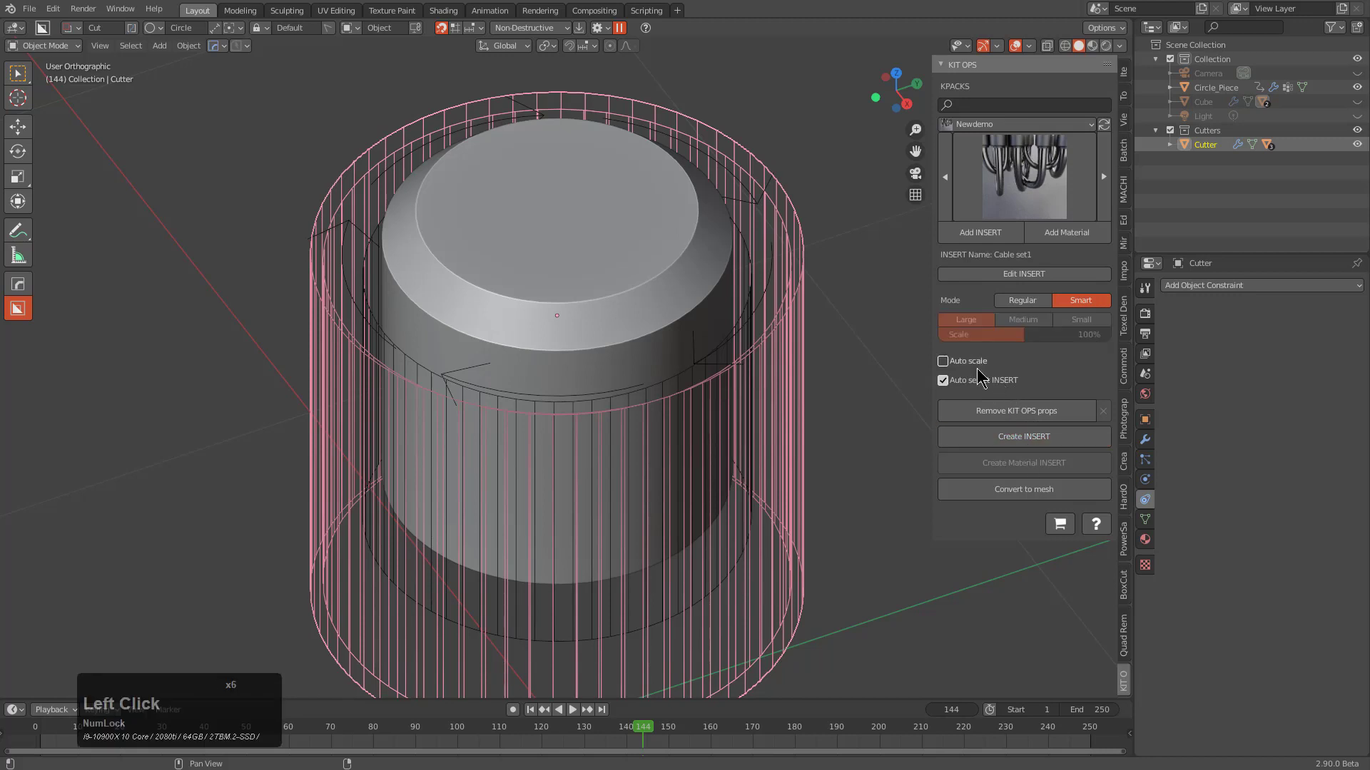
{"action": "key", "text": "s"}
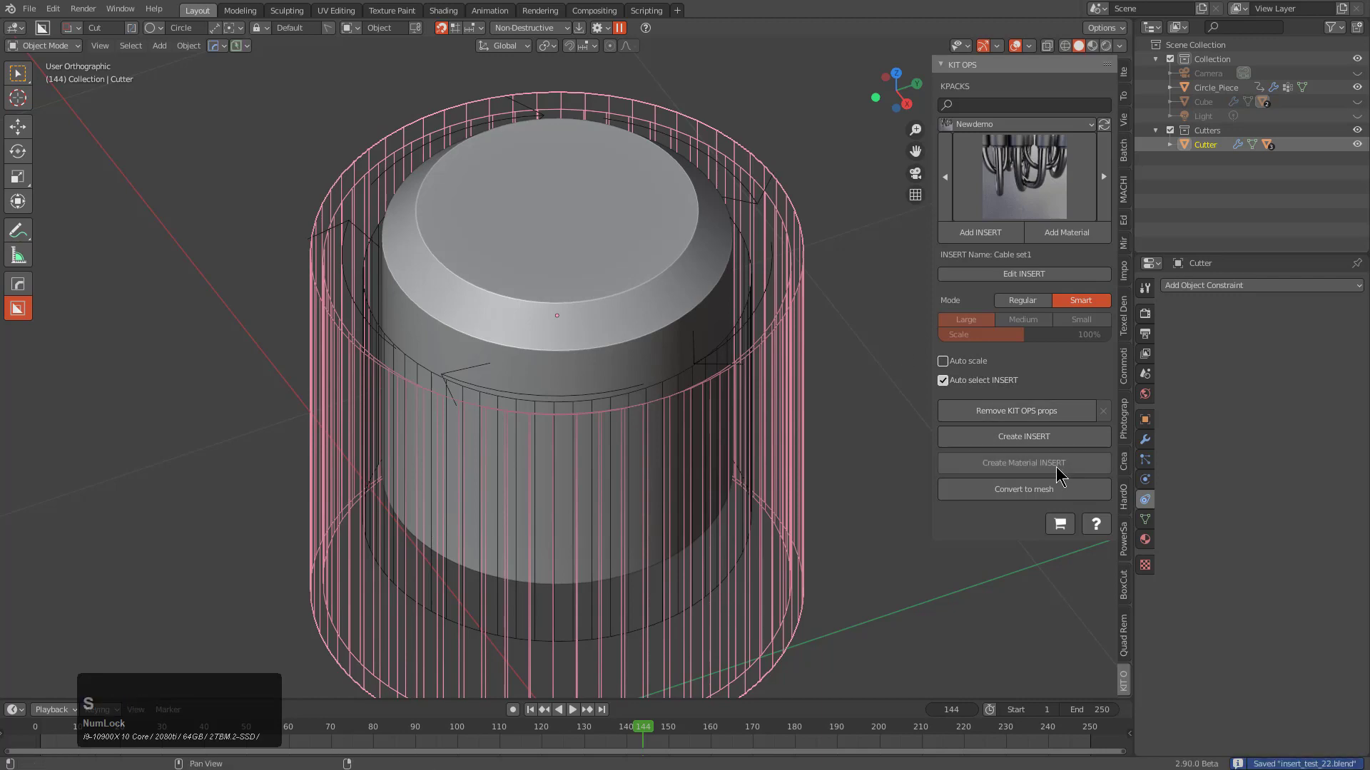
{"action": "left_click", "coordinate": [1028, 445]}
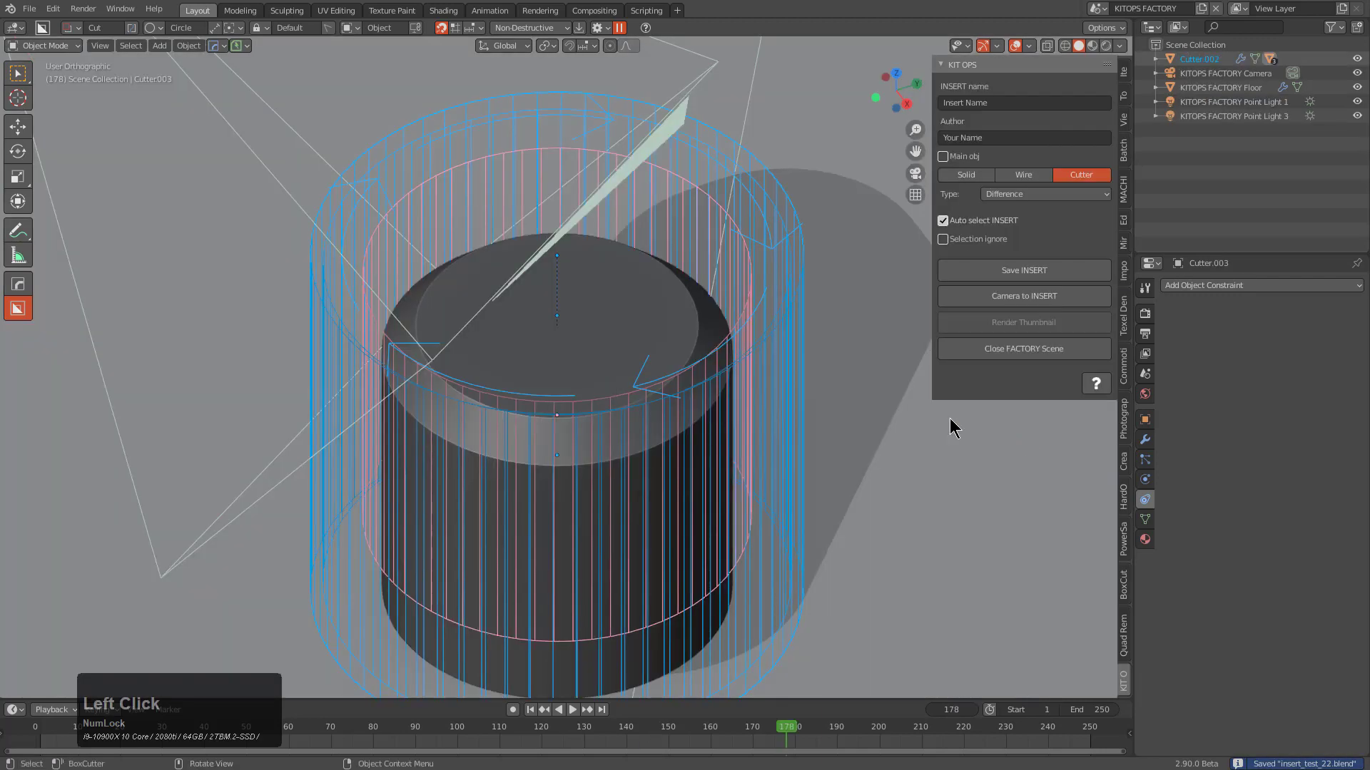
{"action": "scroll", "scroll_direction": "down", "scroll_amount": 3}
Select the inner cutter Cutter.002 and look through the KITOPS FACTORY camera.
{"action": "left_click_drag", "start_coordinate": [669, 370], "coordinate": [769, 308]}
{"action": "left_click", "coordinate": [715, 247]}
{"action": "key", "text": "g"}
{"action": "middle_click", "coordinate": [693, 424]}
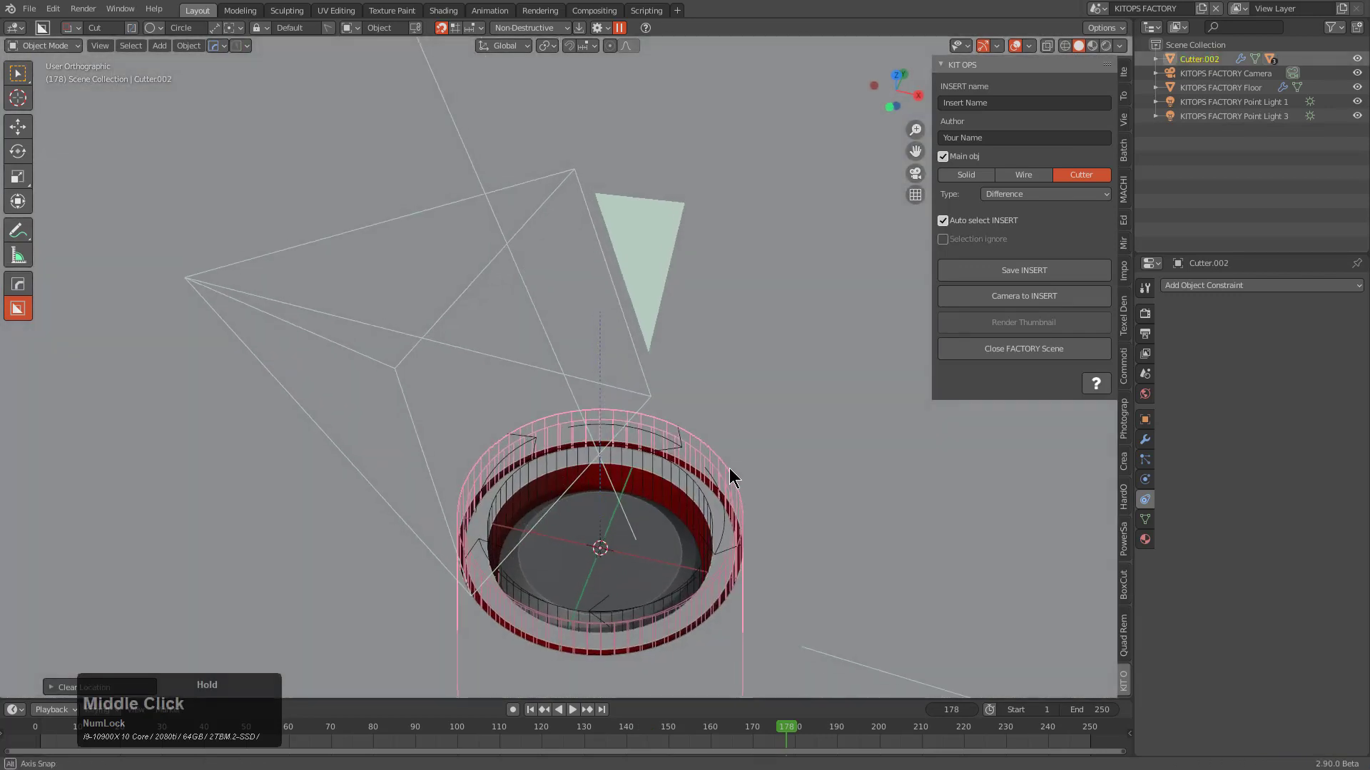
{"action": "scroll", "scroll_direction": "up", "scroll_amount": 3}
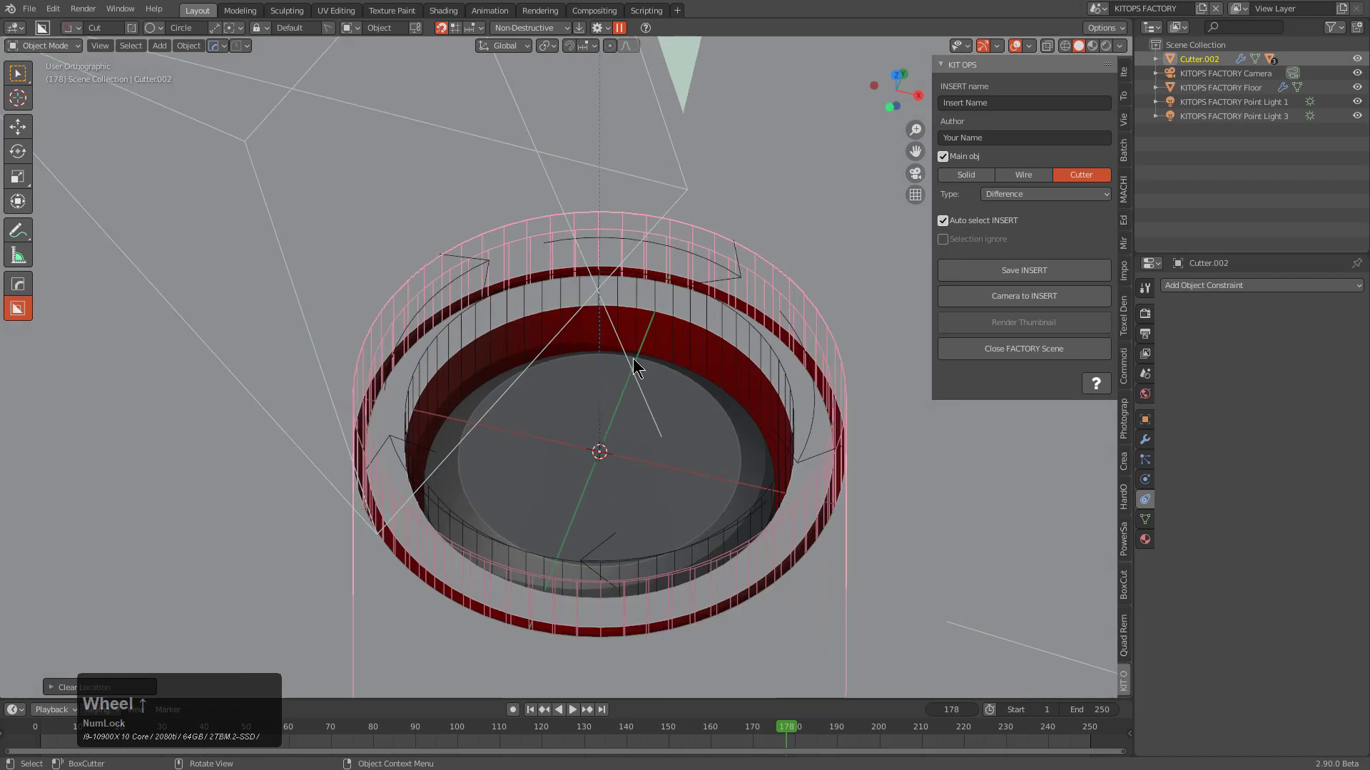
{"action": "key", "text": "KP_0"}
{"action": "middle_click", "coordinate": [597, 393]}
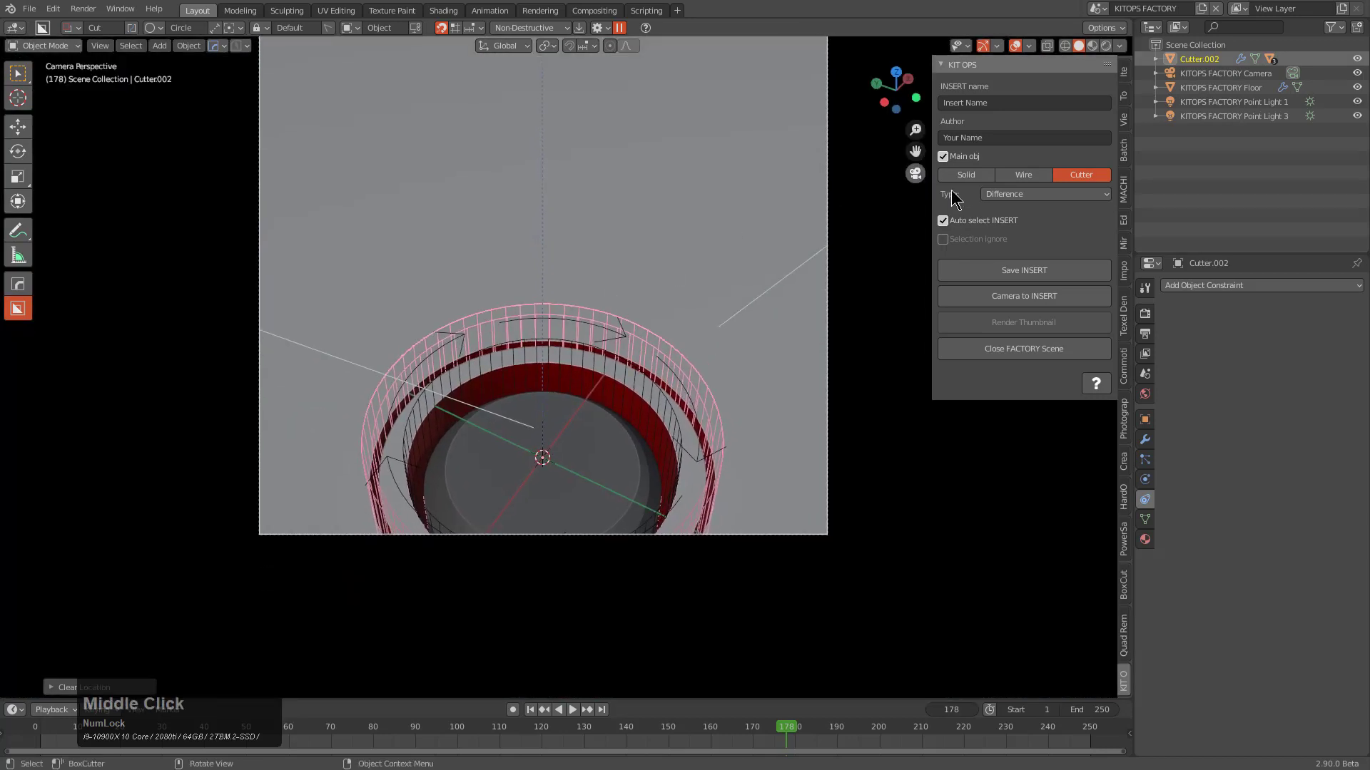
Select the factory camera and move it in close on the cutter insert.
{"action": "left_click", "coordinate": [1029, 306]}
{"action": "middle_click", "coordinate": [739, 314]}
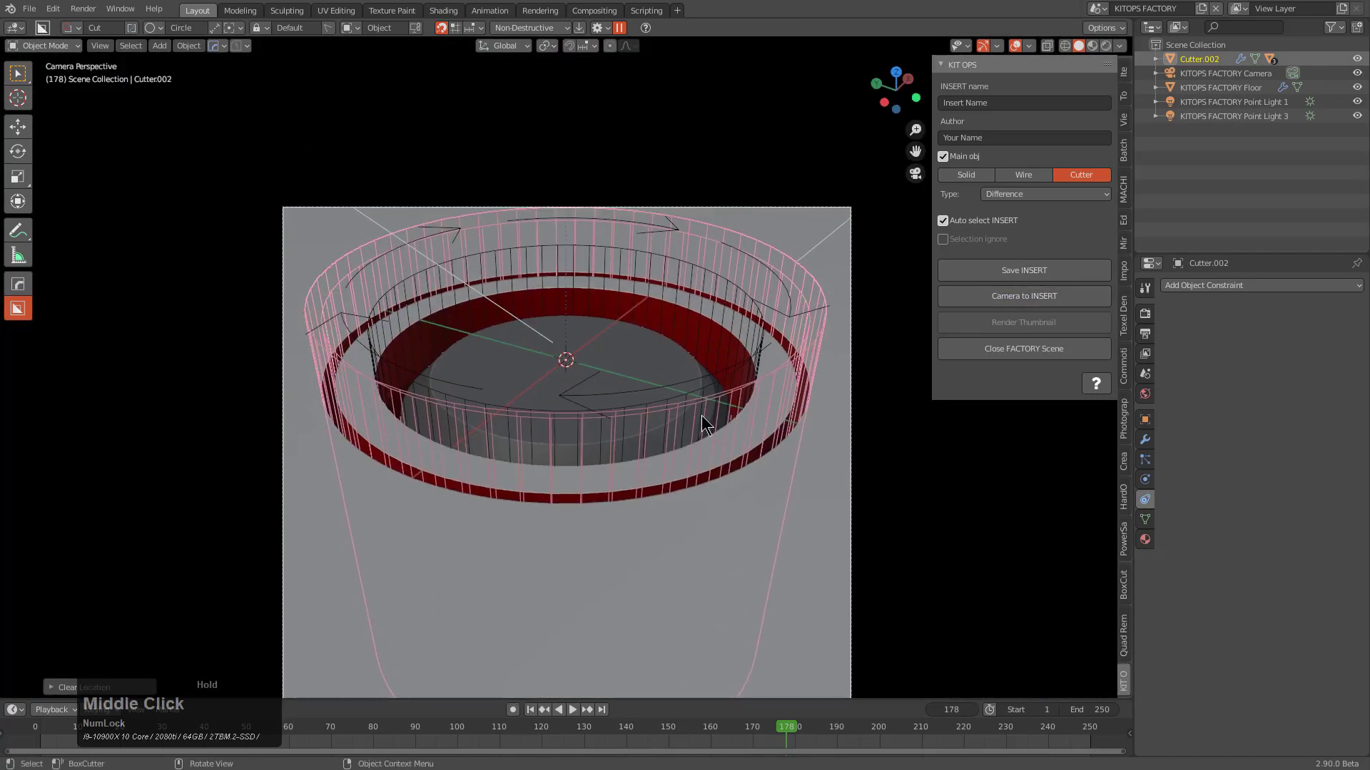
{"action": "left_click", "coordinate": [852, 318]}
{"action": "key", "text": "g"}
{"action": "key", "text": "z"}
{"action": "left_click", "coordinate": [812, 450]}
{"action": "middle_click", "coordinate": [709, 527]}
{"action": "scroll", "scroll_direction": "up", "scroll_amount": 3}
{"action": "middle_click", "coordinate": [718, 451]}
{"action": "scroll", "scroll_direction": "up", "scroll_amount": 3}
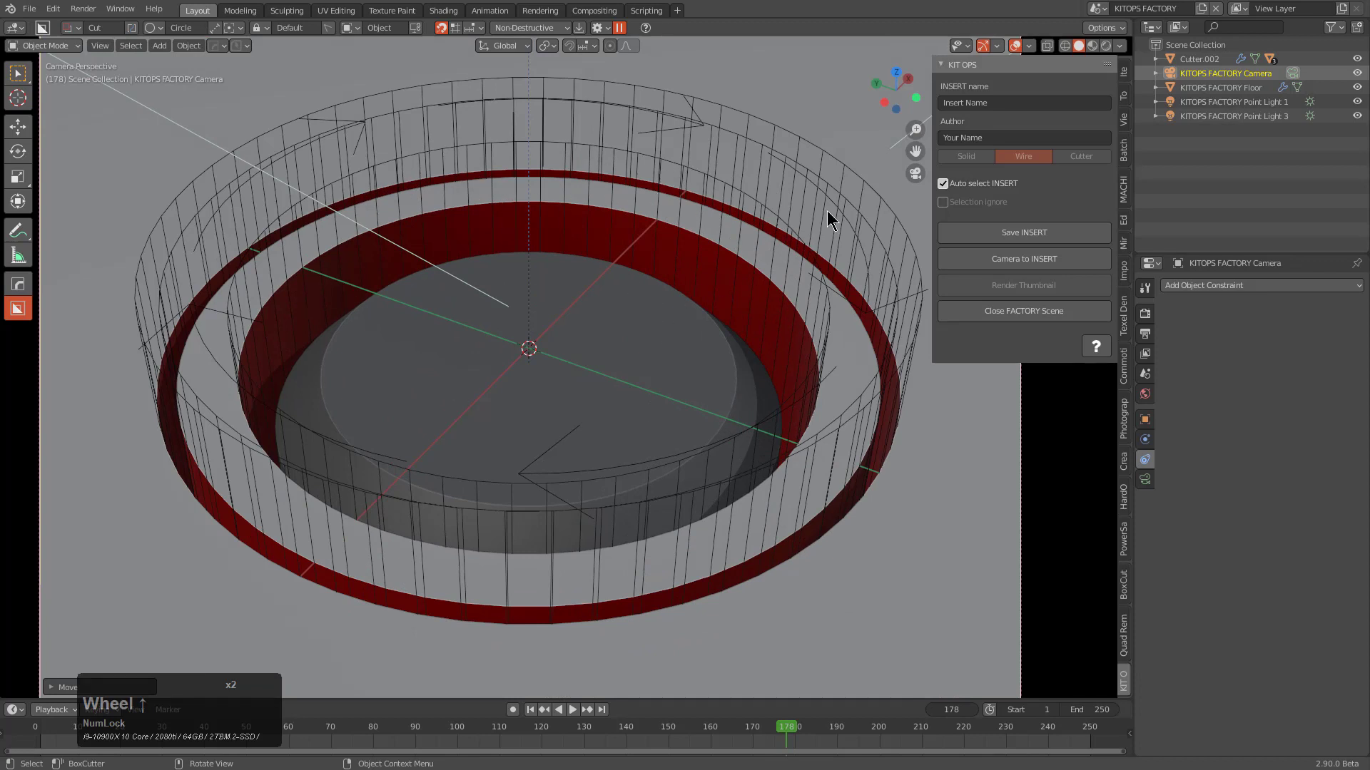
Mark Cutter.002 as a cutter and the outer cutter ring as the insert's Main obj.
{"action": "left_click", "coordinate": [839, 200]}
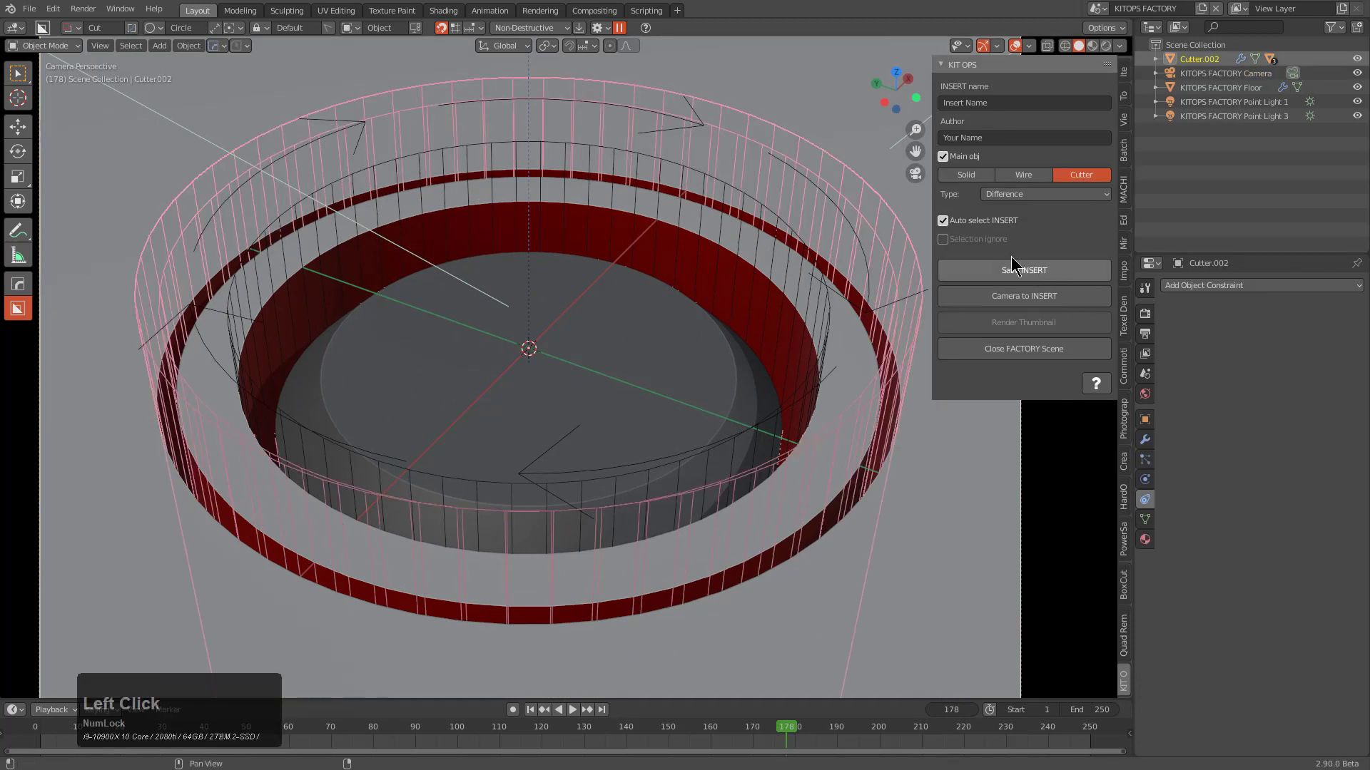
{"action": "left_click", "coordinate": [761, 287]}
{"action": "left_click", "coordinate": [760, 210]}
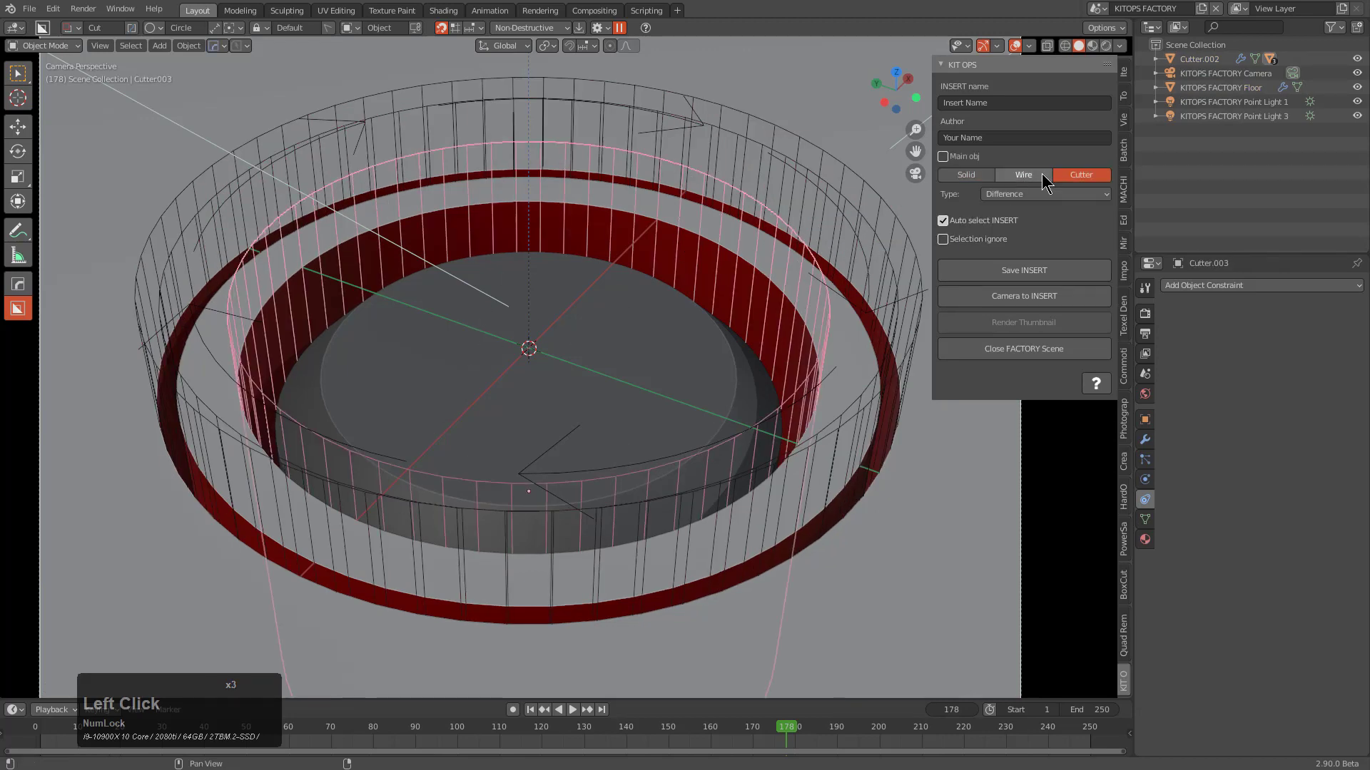
{"action": "left_click", "coordinate": [769, 138]}
{"action": "left_click", "coordinate": [759, 138]}
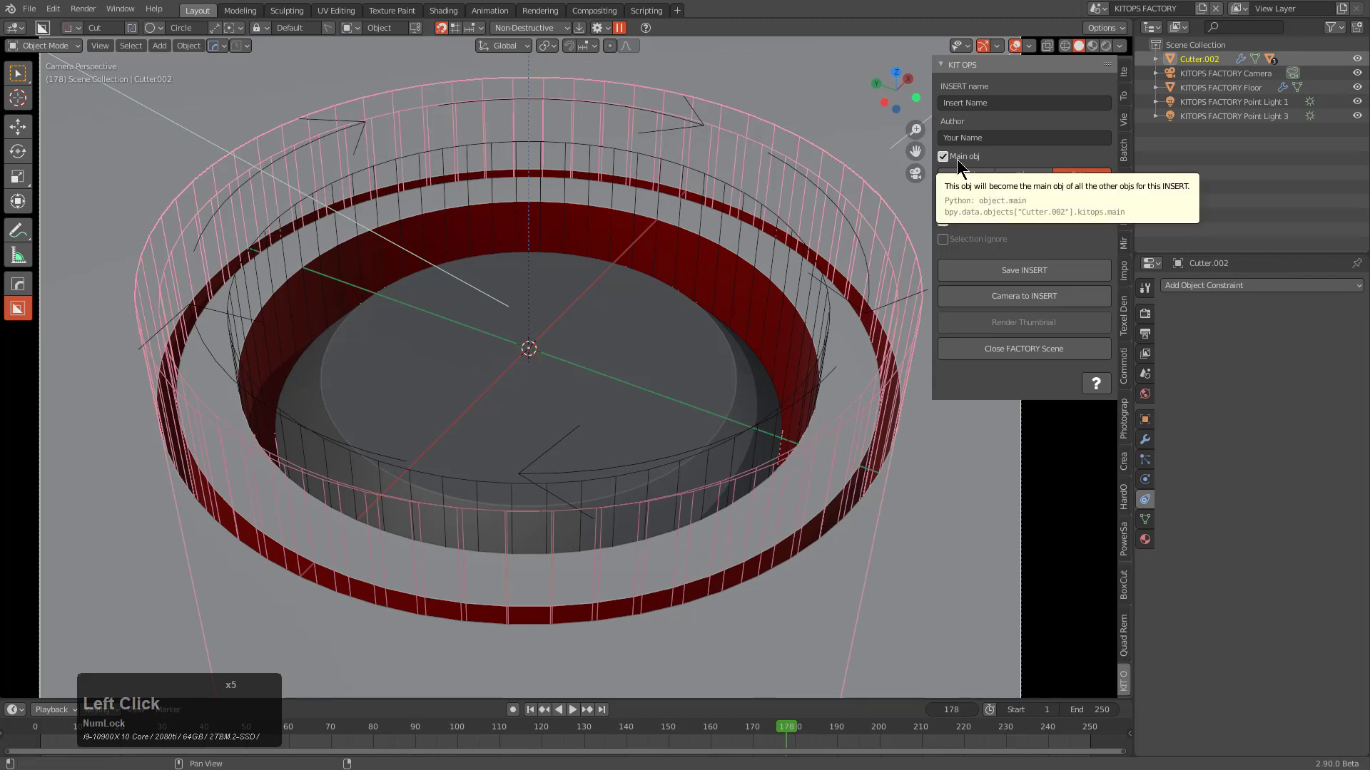
{"action": "left_click", "coordinate": [510, 364]}
{"action": "key", "text": "alt+g"}
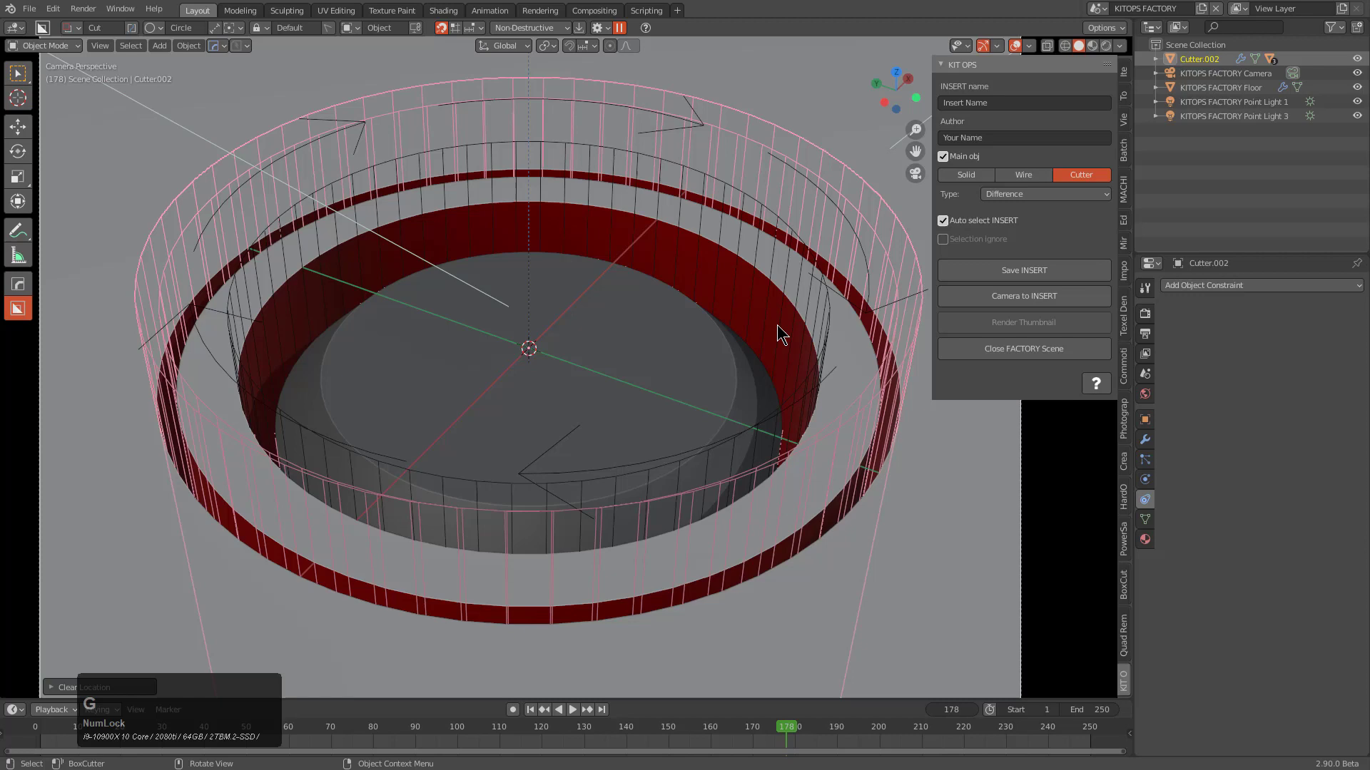
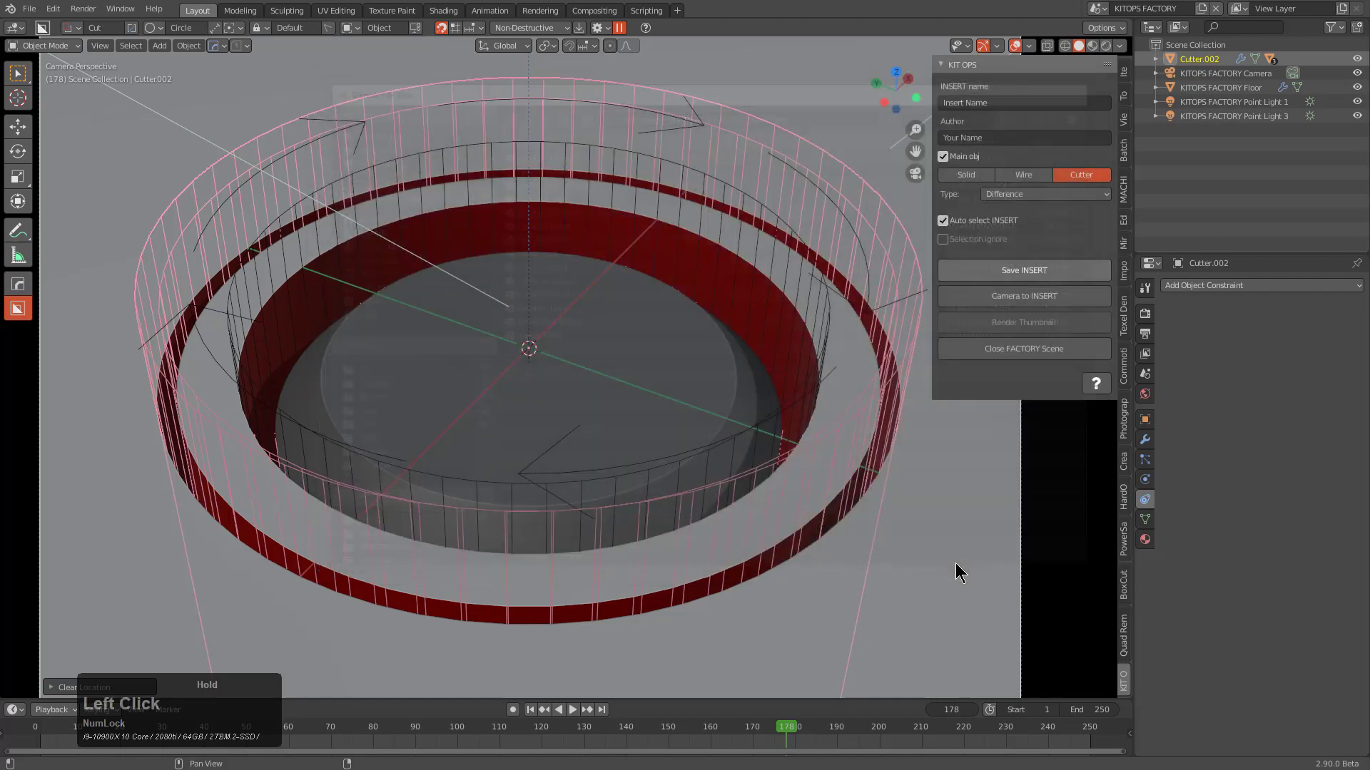
Save the finished insert as ani_circular.blend.
{"action": "left_click", "coordinate": [1017, 356]}
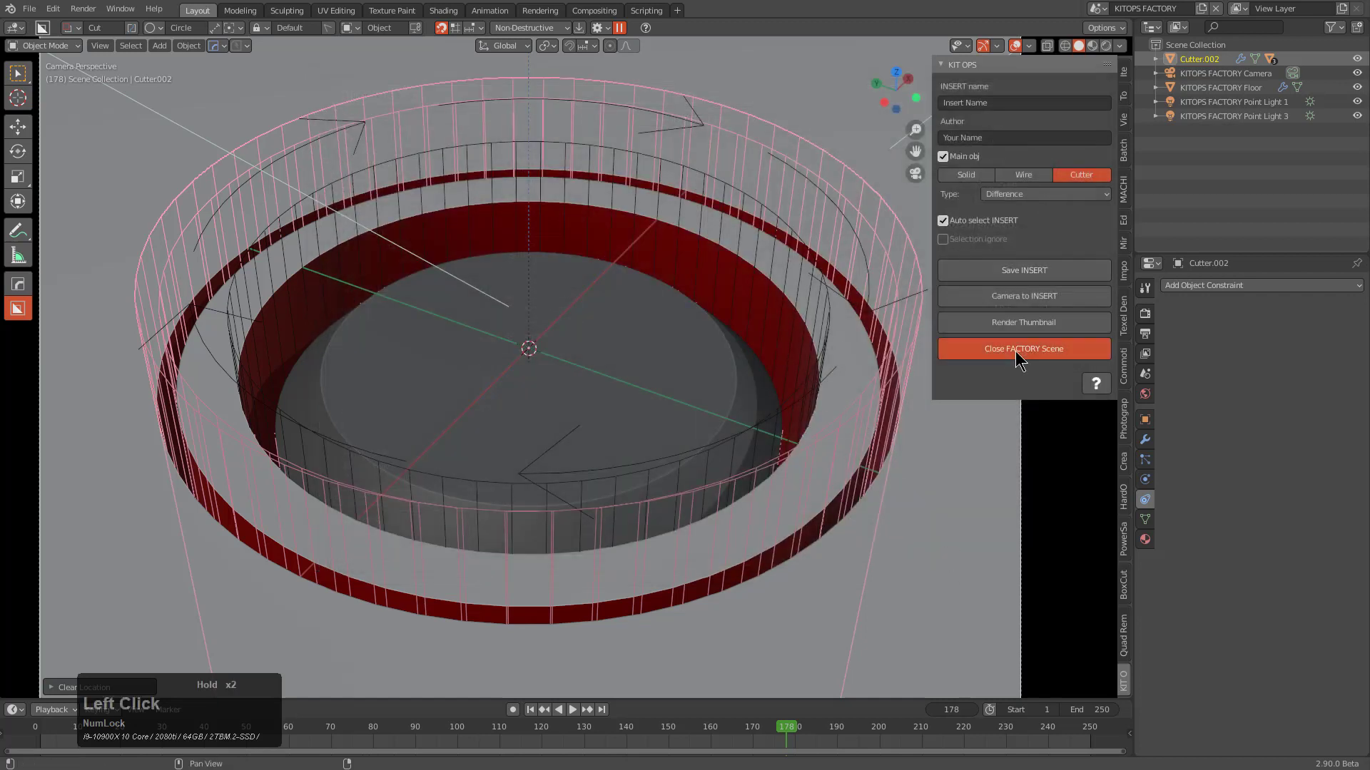
{"action": "double_click", "coordinate": [1014, 330]}
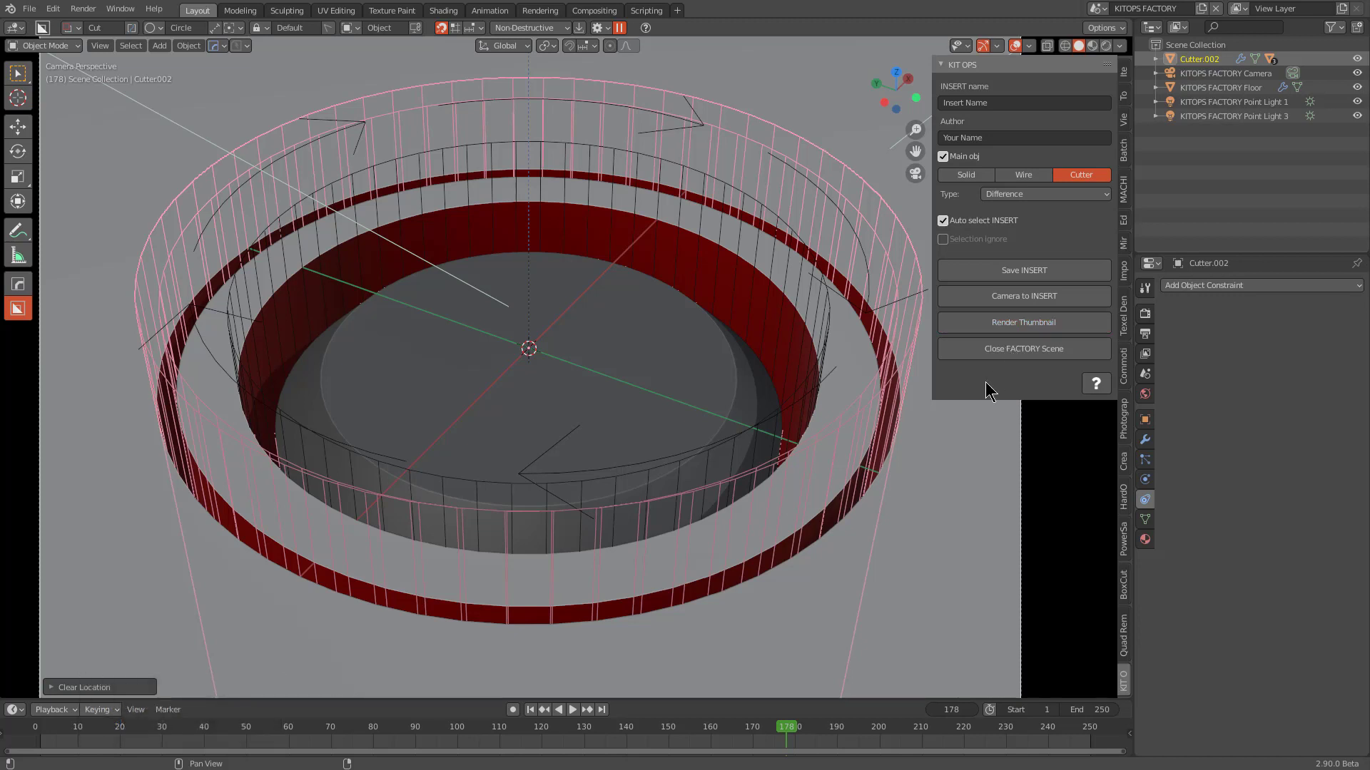
{"action": "left_click", "coordinate": [659, 336]}
Assign a bluish KIT OPS material to the inner disc Circle.001.
{"action": "key", "text": "m"}
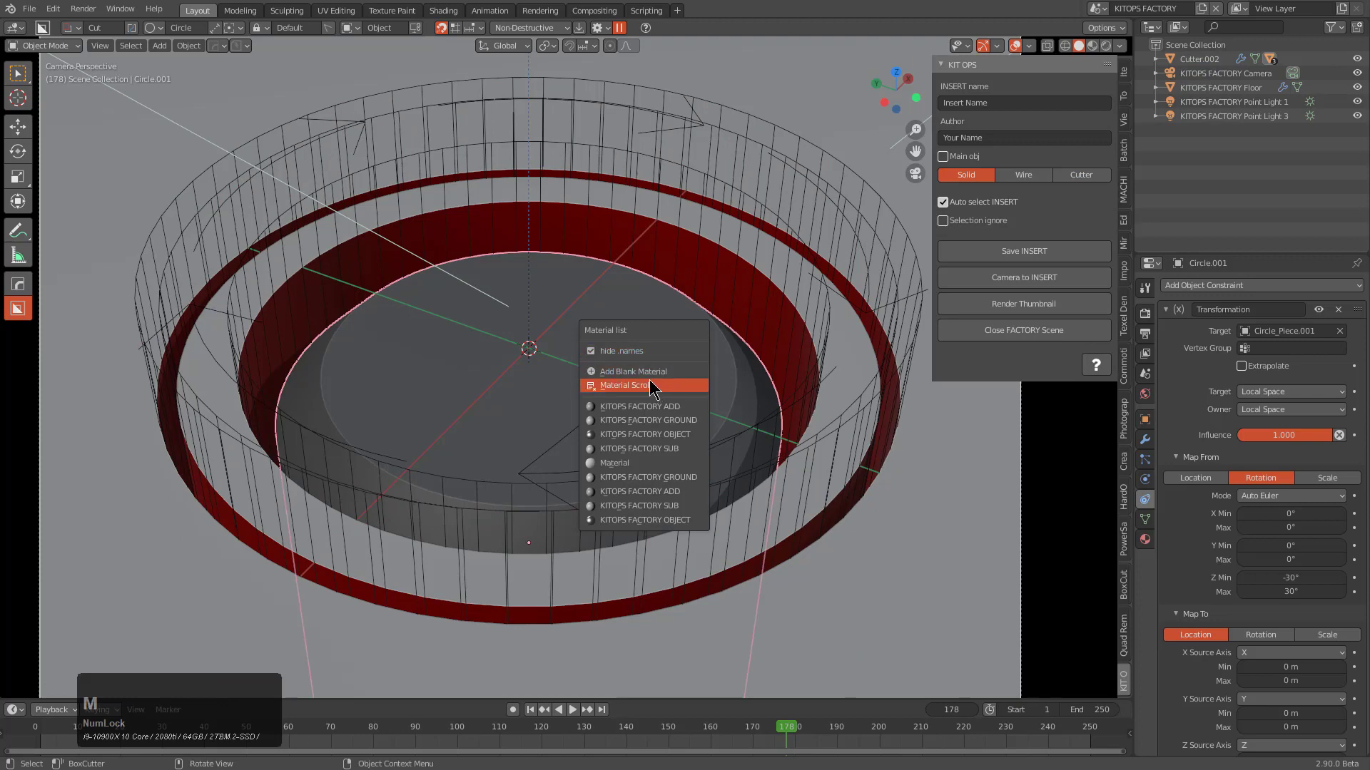
{"action": "left_click", "coordinate": [646, 373]}
{"action": "key", "text": "q"}
{"action": "left_click", "coordinate": [638, 337]}
{"action": "left_click", "coordinate": [1004, 308]}
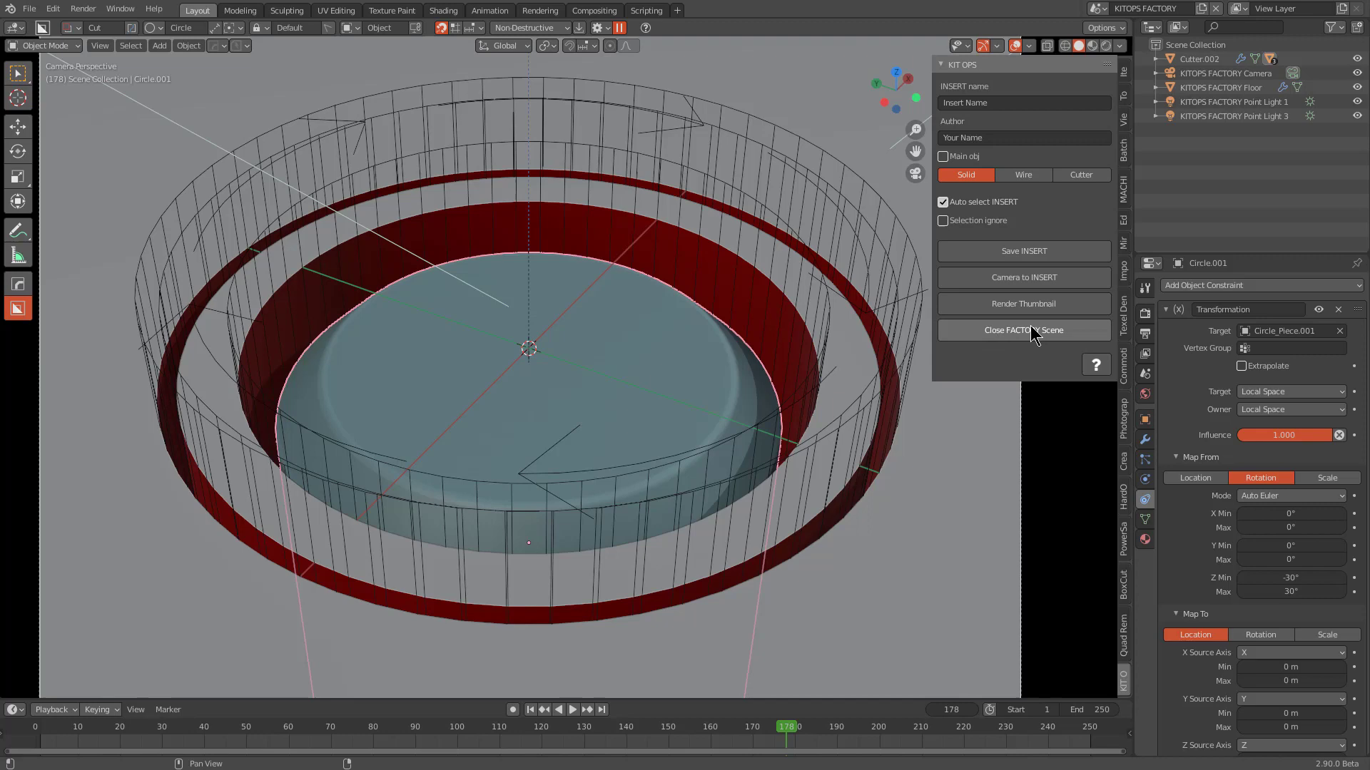
Close the factory scene and start a fresh General file with the default cube.
{"action": "left_click", "coordinate": [1032, 331]}
{"action": "scroll", "scroll_direction": "down", "scroll_amount": 3}
{"action": "middle_click", "coordinate": [618, 378]}
{"action": "key", "text": "ctrl+n"}
{"action": "key", "text": "Return"}
{"action": "key", "text": "d"}
{"action": "middle_click", "coordinate": [572, 375]}
In the new cube file, load the Newdemo KPACK showing the ANI Circular1 insert.
{"action": "scroll", "scroll_direction": "up", "scroll_amount": 3}
{"action": "key", "text": "n"}
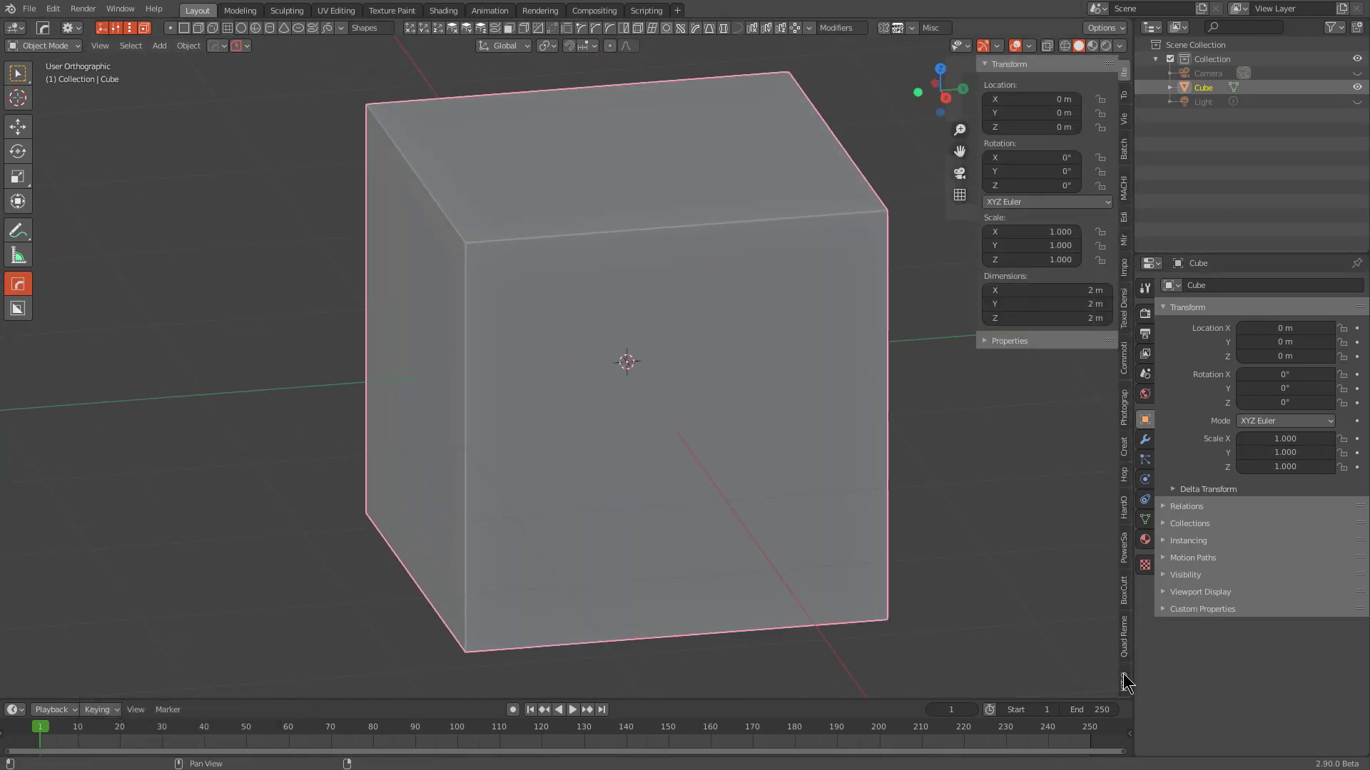
{"action": "left_click", "coordinate": [1132, 682]}
{"action": "left_click", "coordinate": [1050, 121]}
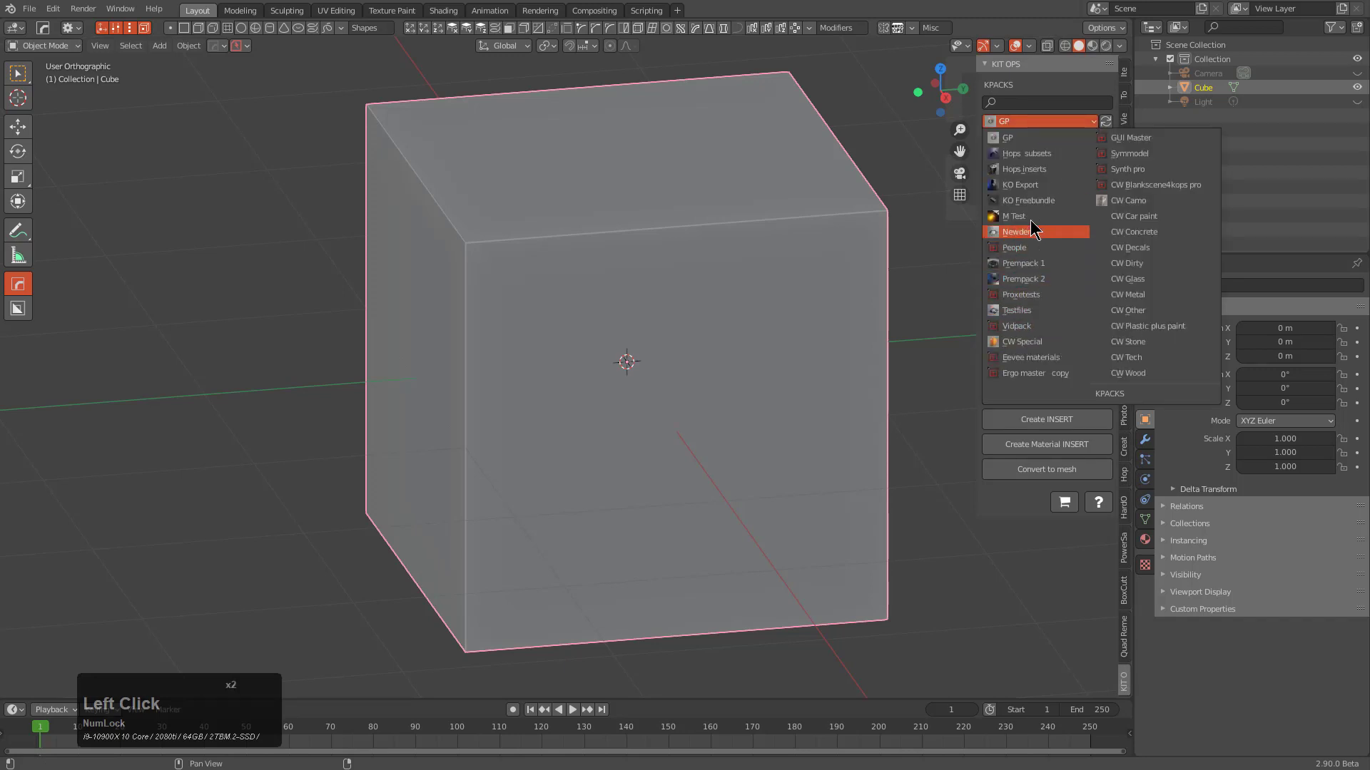
{"action": "left_click", "coordinate": [1037, 235]}
{"action": "left_click", "coordinate": [1041, 172]}
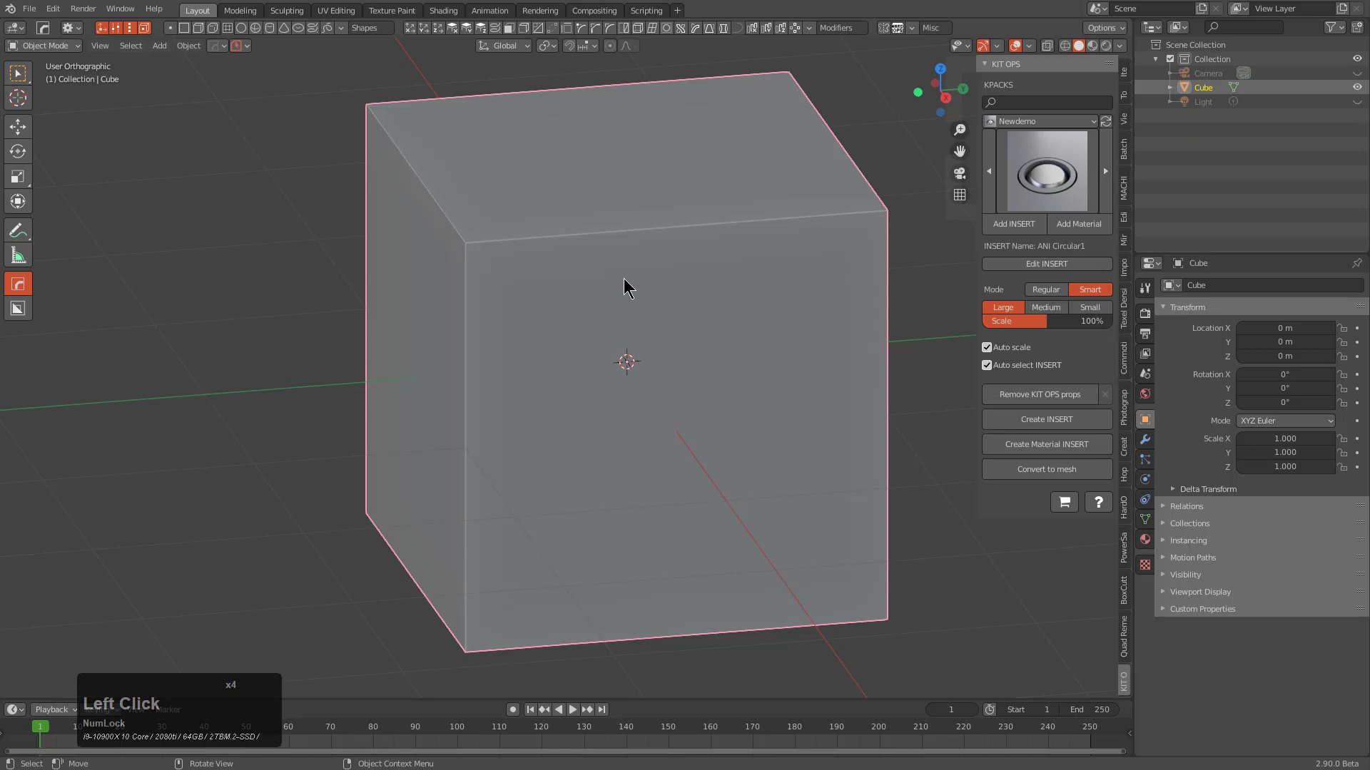
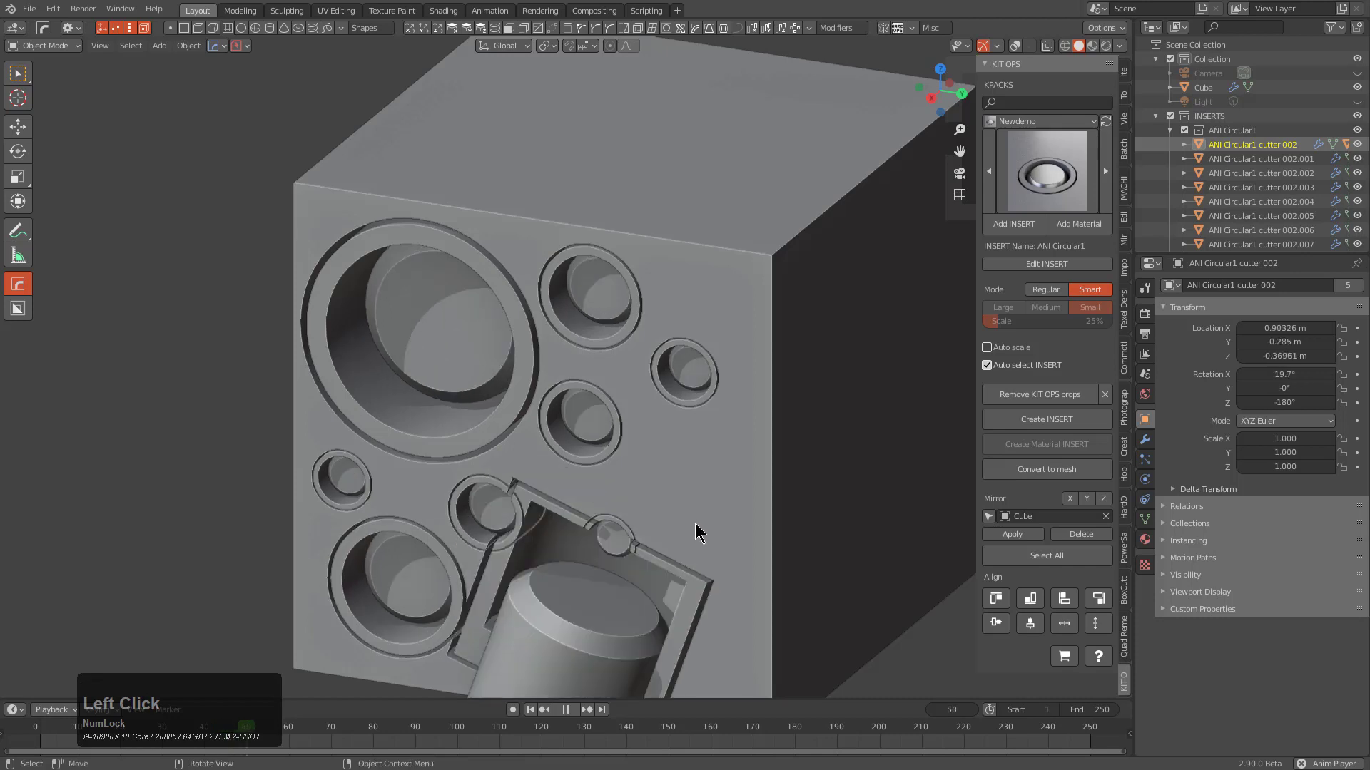
Place the final ANI Circular1 insert, enable the wireframe overlay, and select the large insert.
{"action": "scroll", "scroll_direction": "down", "scroll_amount": 3}
{"action": "scroll", "scroll_direction": "down", "scroll_amount": 3}
{"action": "left_click", "coordinate": [702, 495]}
{"action": "scroll", "scroll_direction": "down", "scroll_amount": 3}
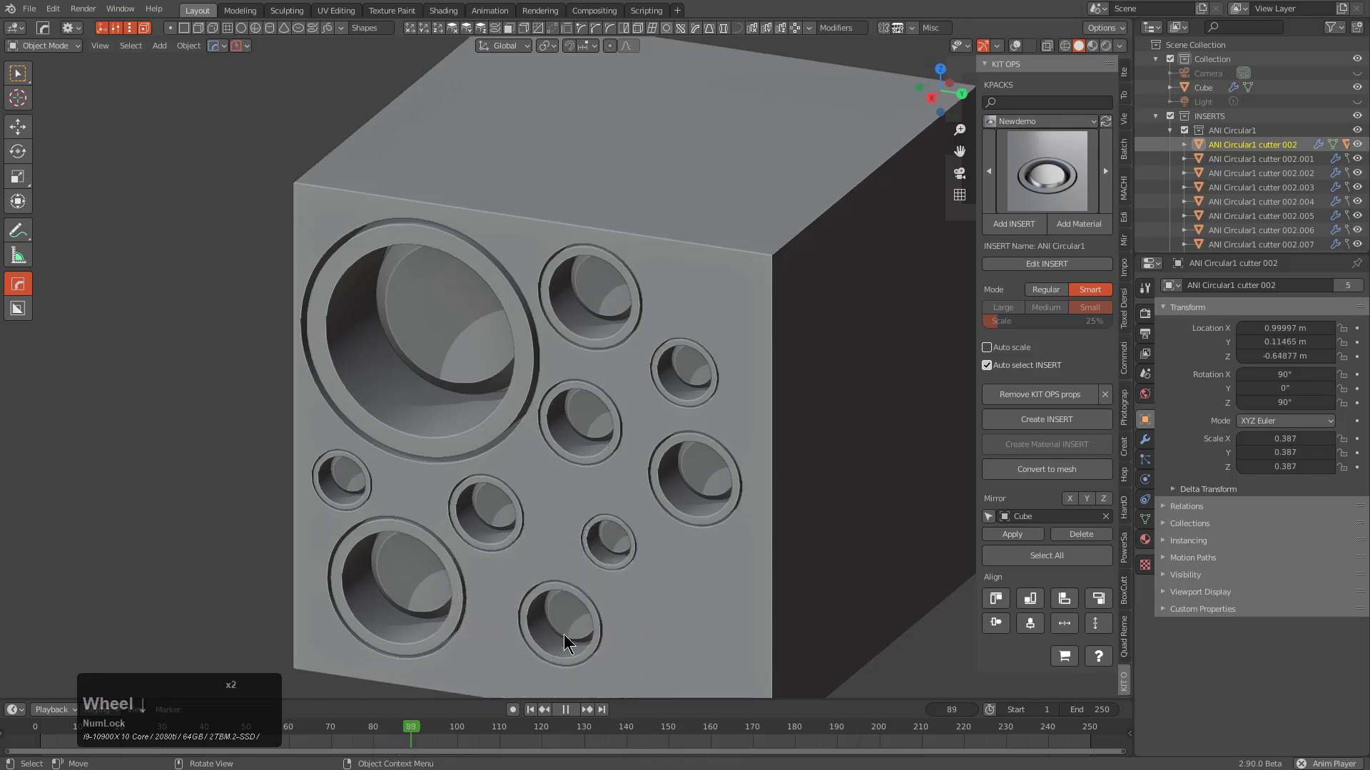
{"action": "left_click", "coordinate": [567, 640]}
{"action": "middle_click", "coordinate": [594, 375]}
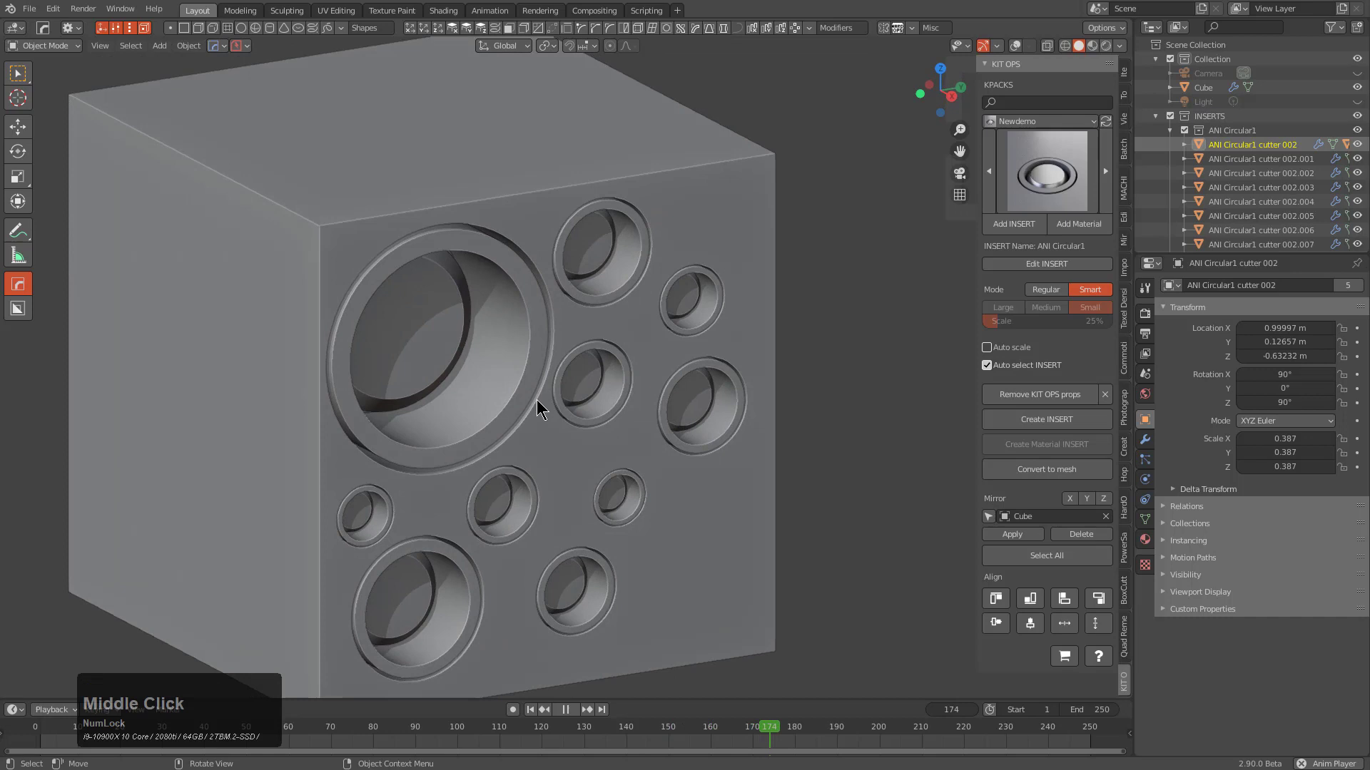
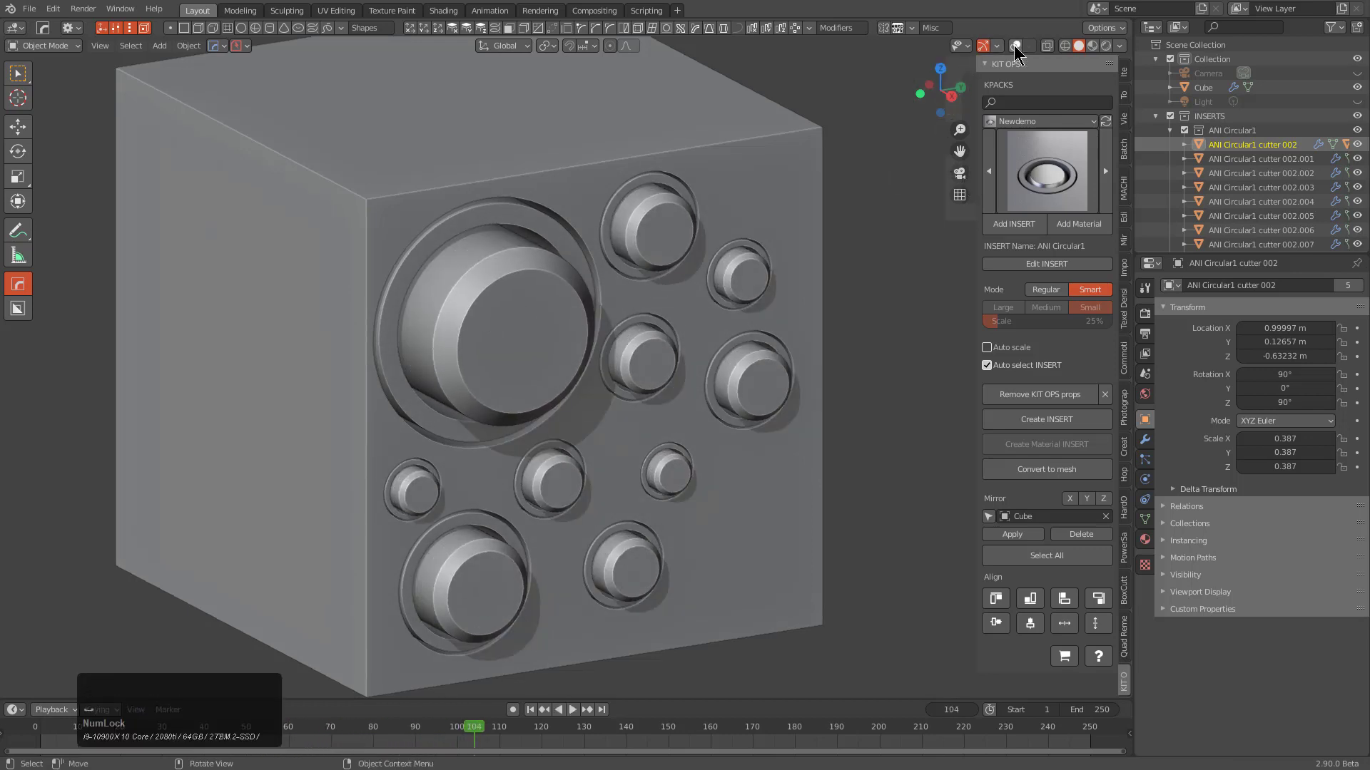
{"action": "left_click", "coordinate": [1019, 50]}
{"action": "left_click", "coordinate": [567, 252]}
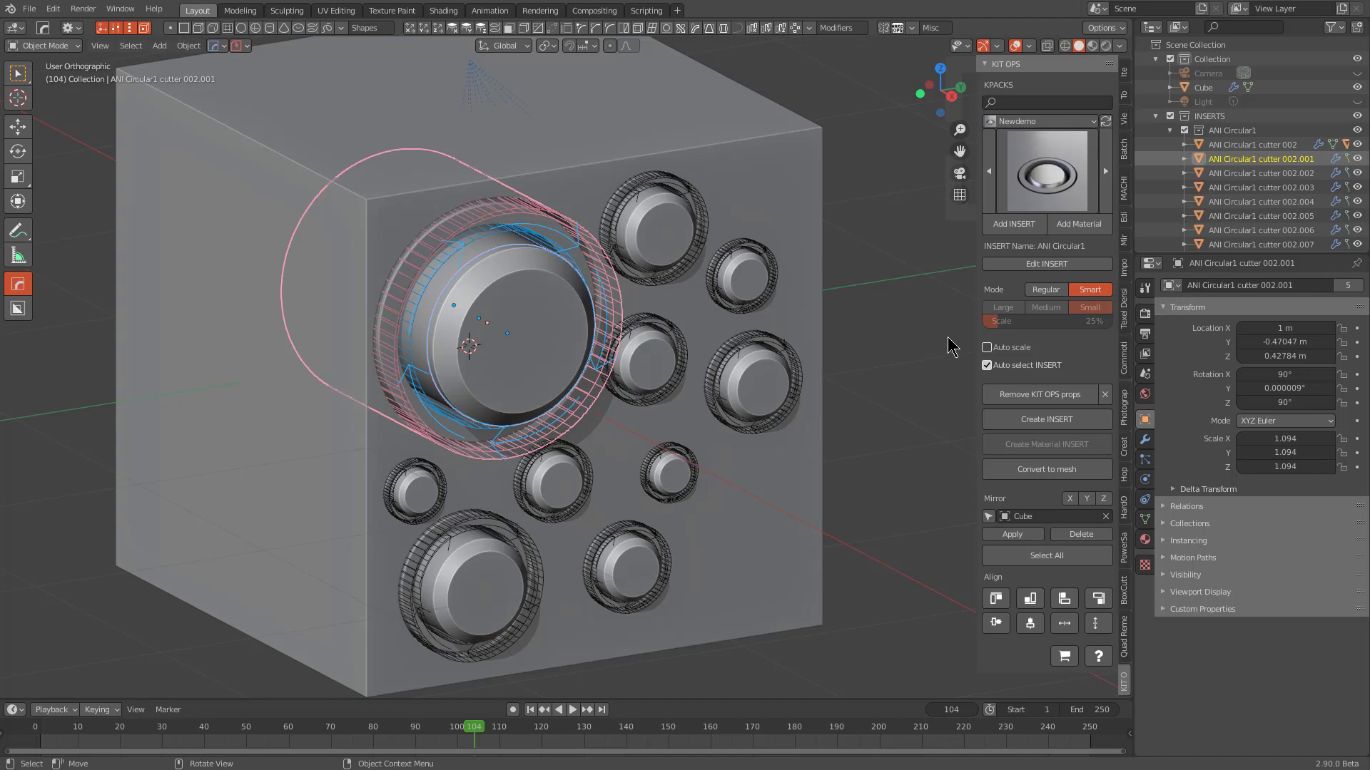
Play the animation and edit the right-hand insert piece's cos(frame*…) driver multiplier.
{"action": "double_click", "coordinate": [1018, 366]}
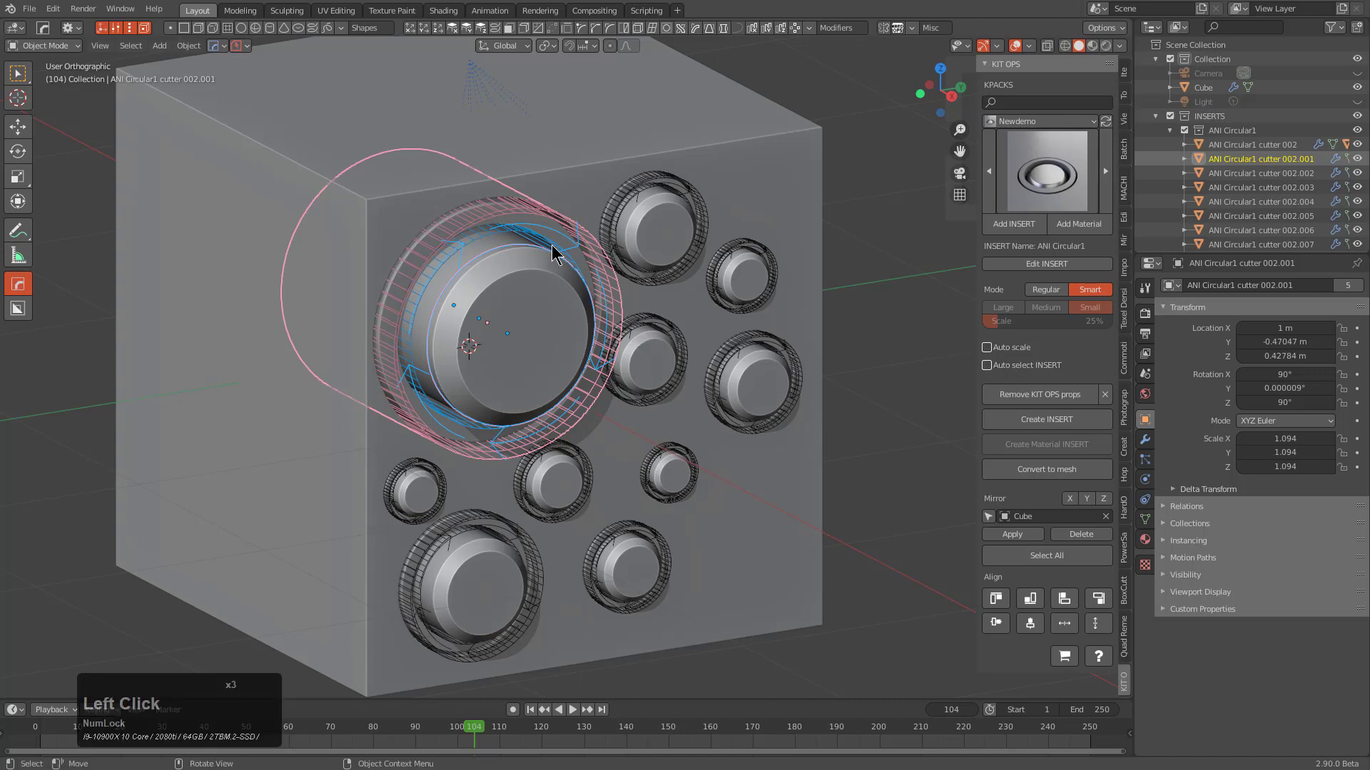
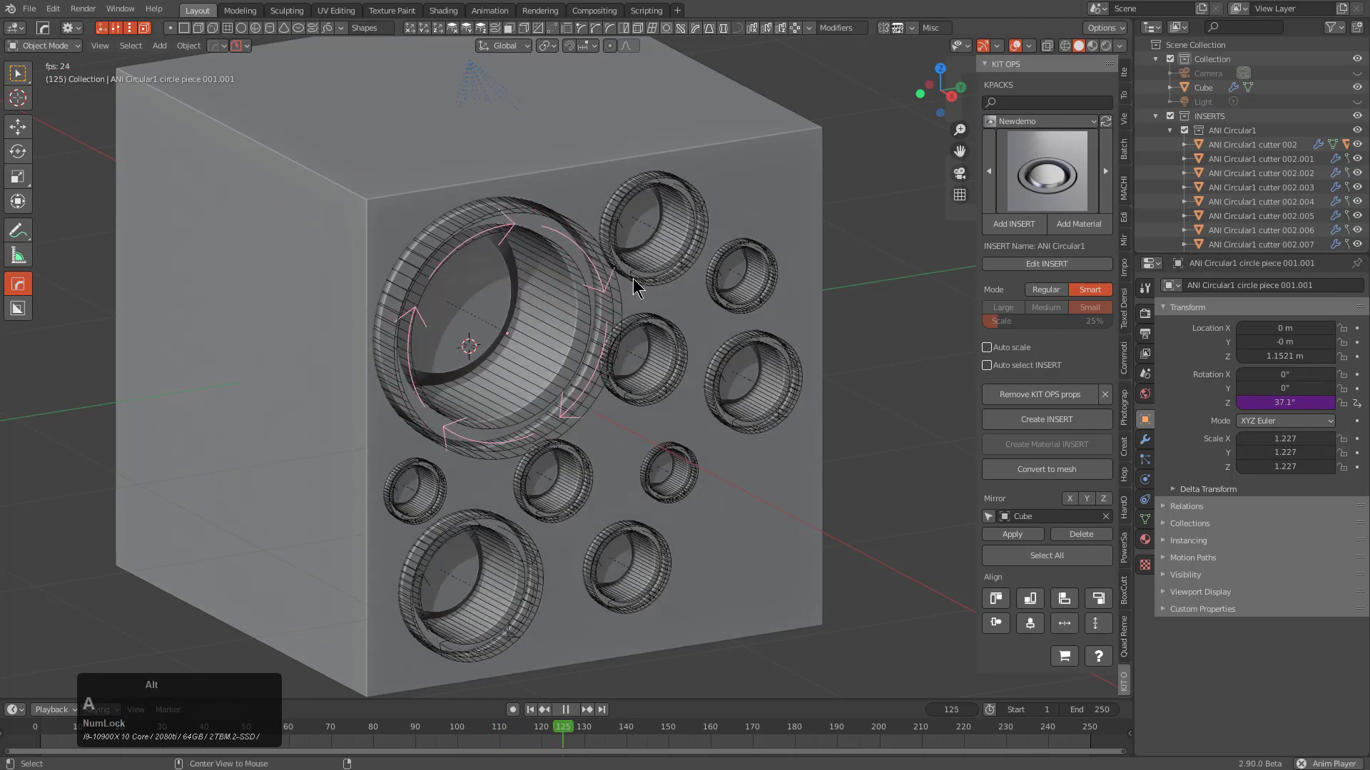
{"action": "key", "text": "a"}
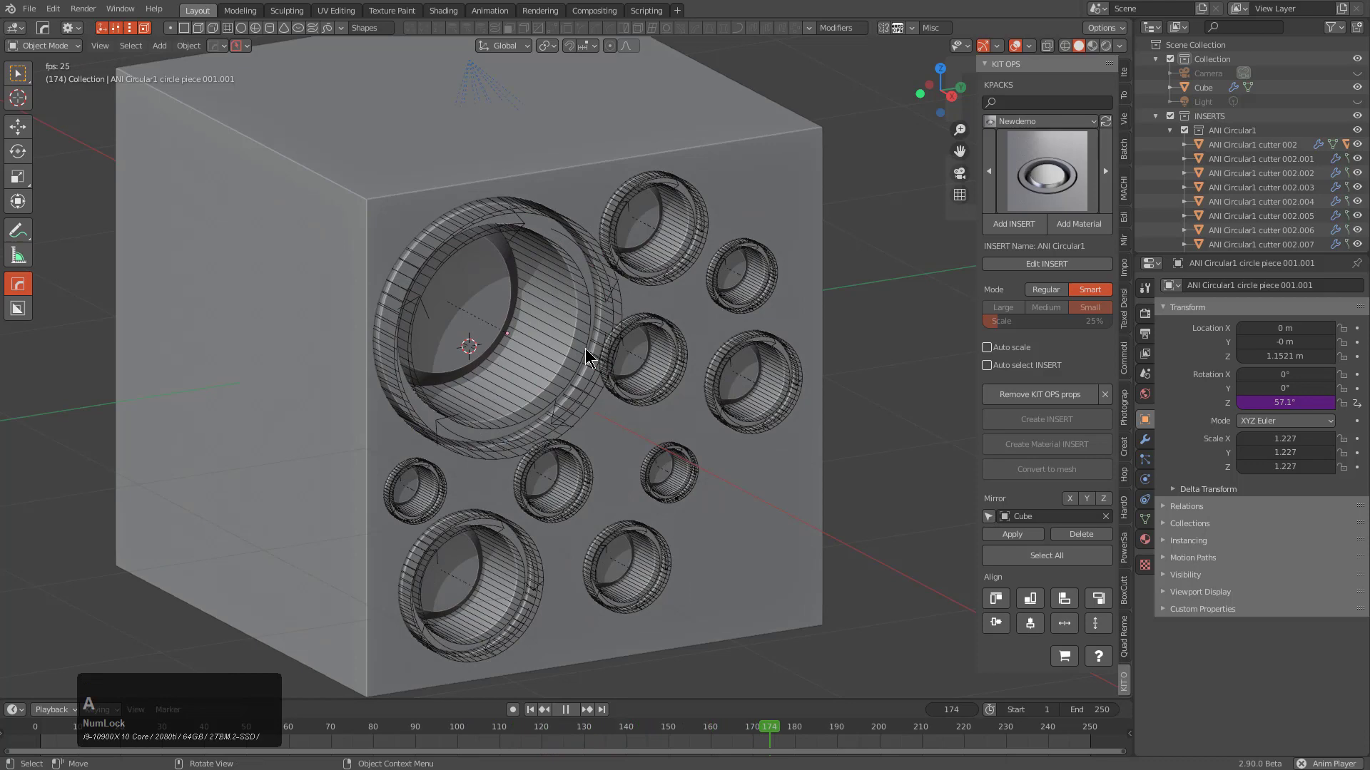
{"action": "left_click", "coordinate": [744, 357]}
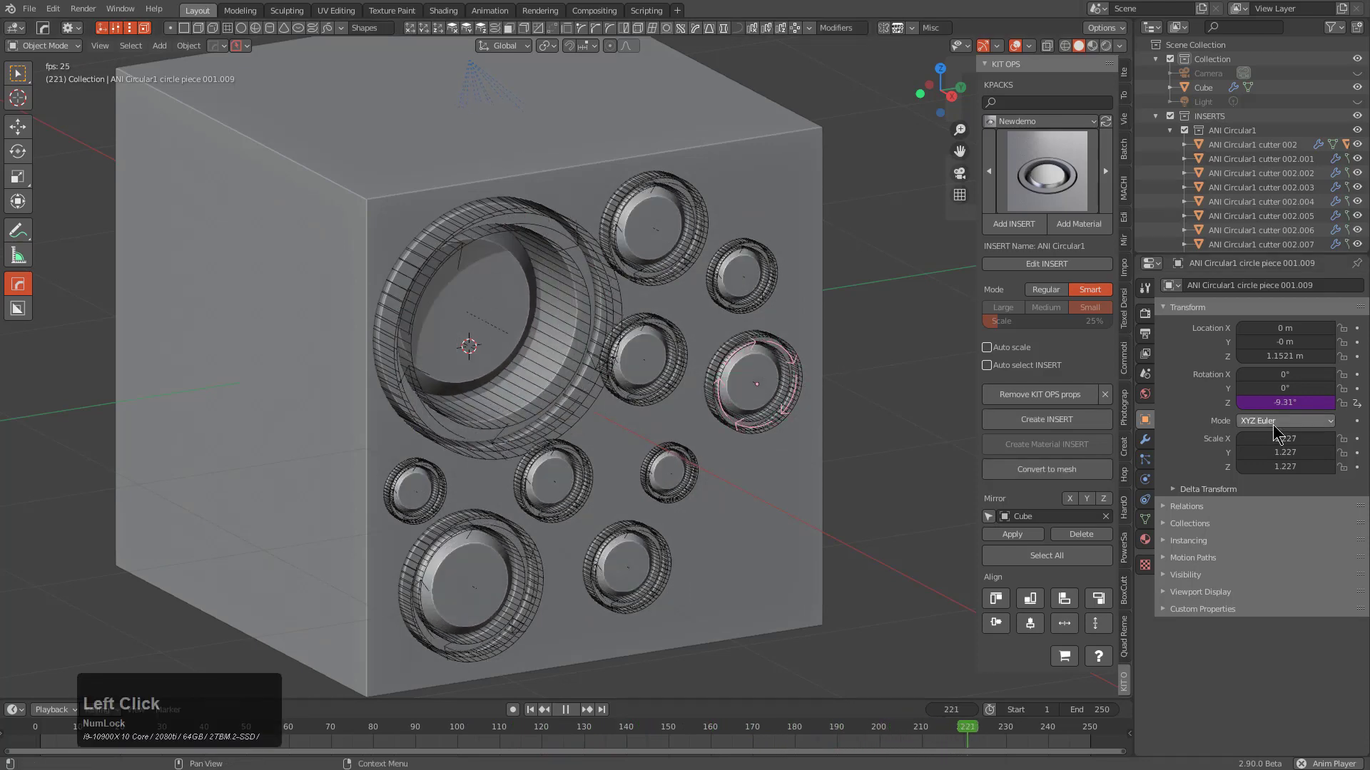
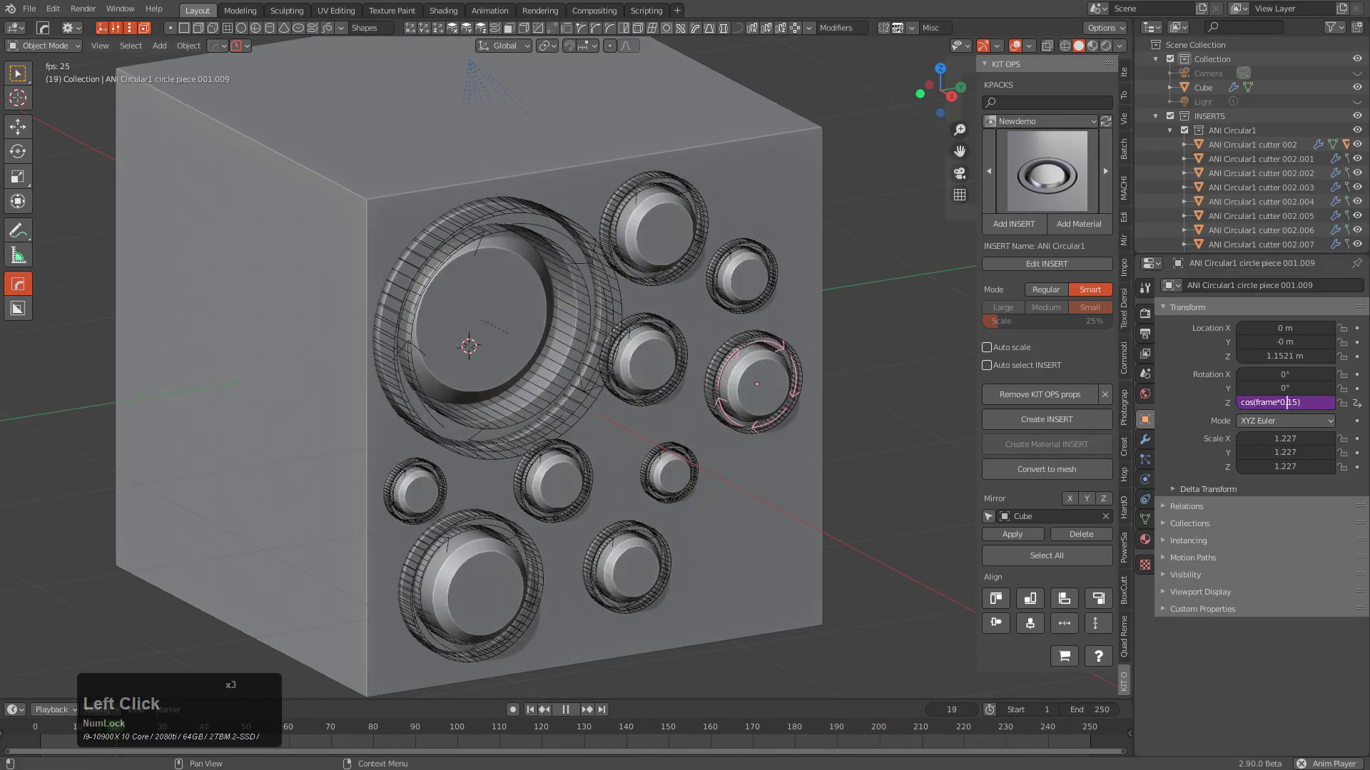
{"action": "key", "text": "Delete"}
{"action": "key", "text": "KP_0"}
{"action": "key", "text": "KP_Enter"}
{"action": "key", "text": "alt+a"}
Select the moving piece of the top insert.
{"action": "left_click", "coordinate": [651, 243]}
{"action": "left_click", "coordinate": [672, 177]}
{"action": "left_click", "coordinate": [670, 182]}
{"action": "left_click", "coordinate": [676, 184]}
{"action": "left_click", "coordinate": [677, 191]}
{"action": "left_click", "coordinate": [678, 191]}
{"action": "left_click", "coordinate": [677, 191]}
{"action": "left_click", "coordinate": [677, 191]}
{"action": "left_click", "coordinate": [677, 191]}
{"action": "left_click", "coordinate": [678, 191]}
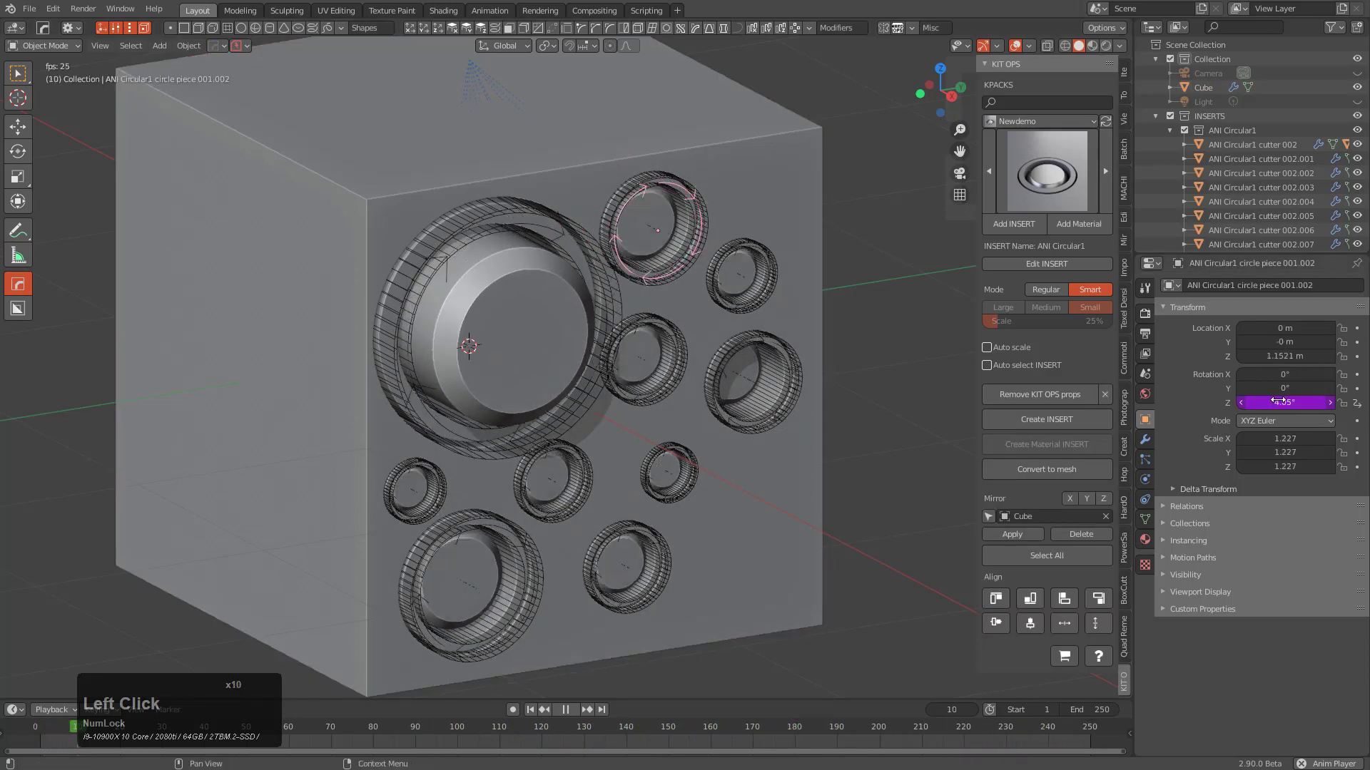
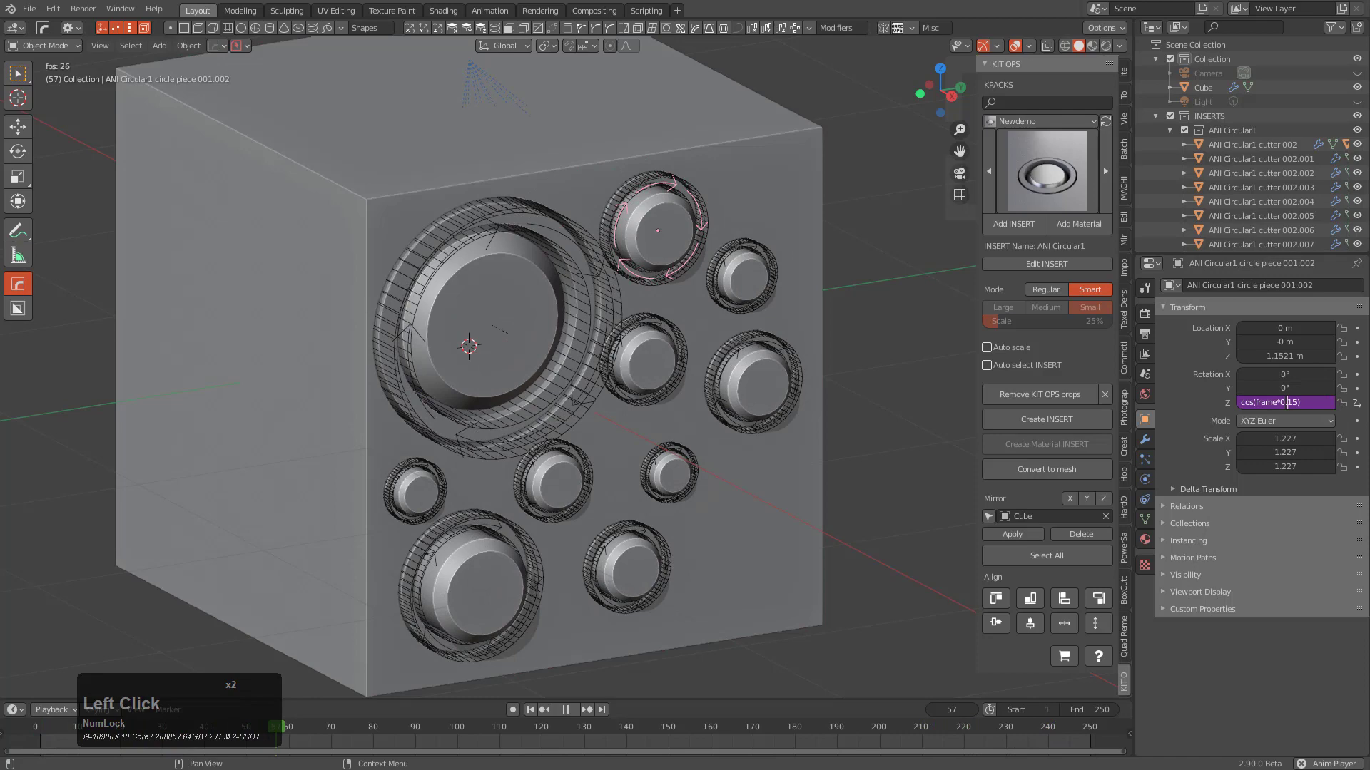
Give the top piece its own driver multiplier, then select the middle insert's piece.
{"action": "key", "text": "Delete"}
{"action": "key", "text": "Delete"}
{"action": "key", "text": "Delete"}
{"action": "key", "text": "KP_Decimal"}
{"action": "key", "text": "KP_Enter"}
{"action": "key", "text": "alt+a"}
{"action": "left_click", "coordinate": [655, 319]}
{"action": "left_click", "coordinate": [666, 324]}
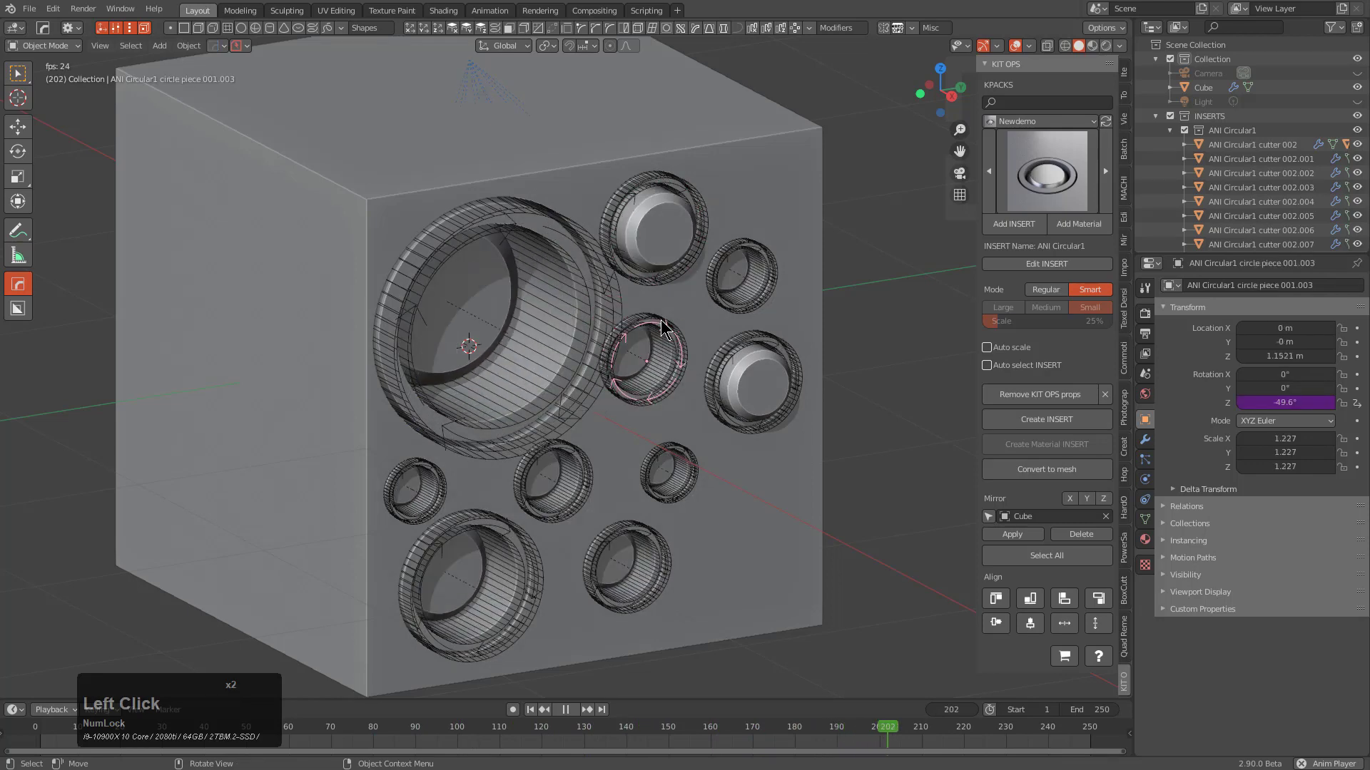
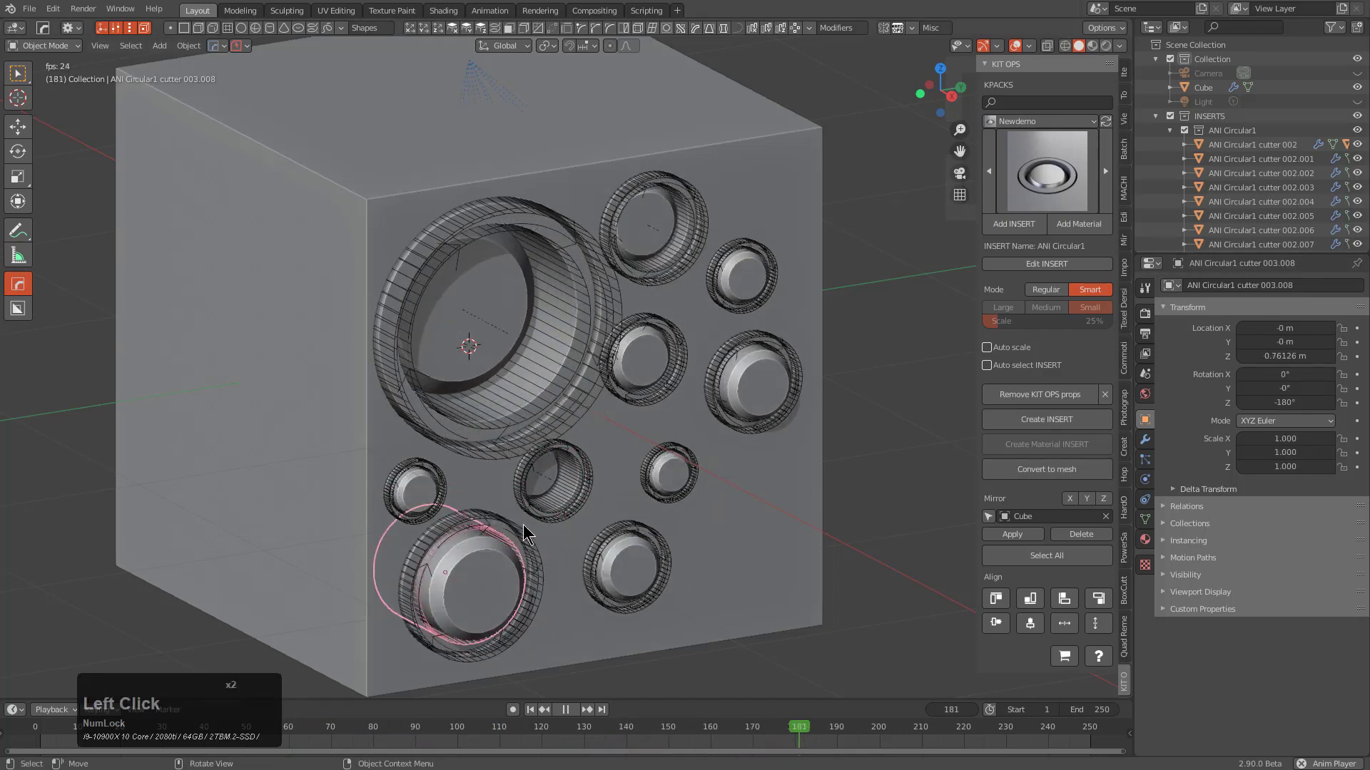
Edit the bottom-left insert piece 001.008's Rotation Z driver multiplier (keying 07) and replay.
{"action": "left_click", "coordinate": [517, 541]}
{"action": "left_click", "coordinate": [519, 543]}
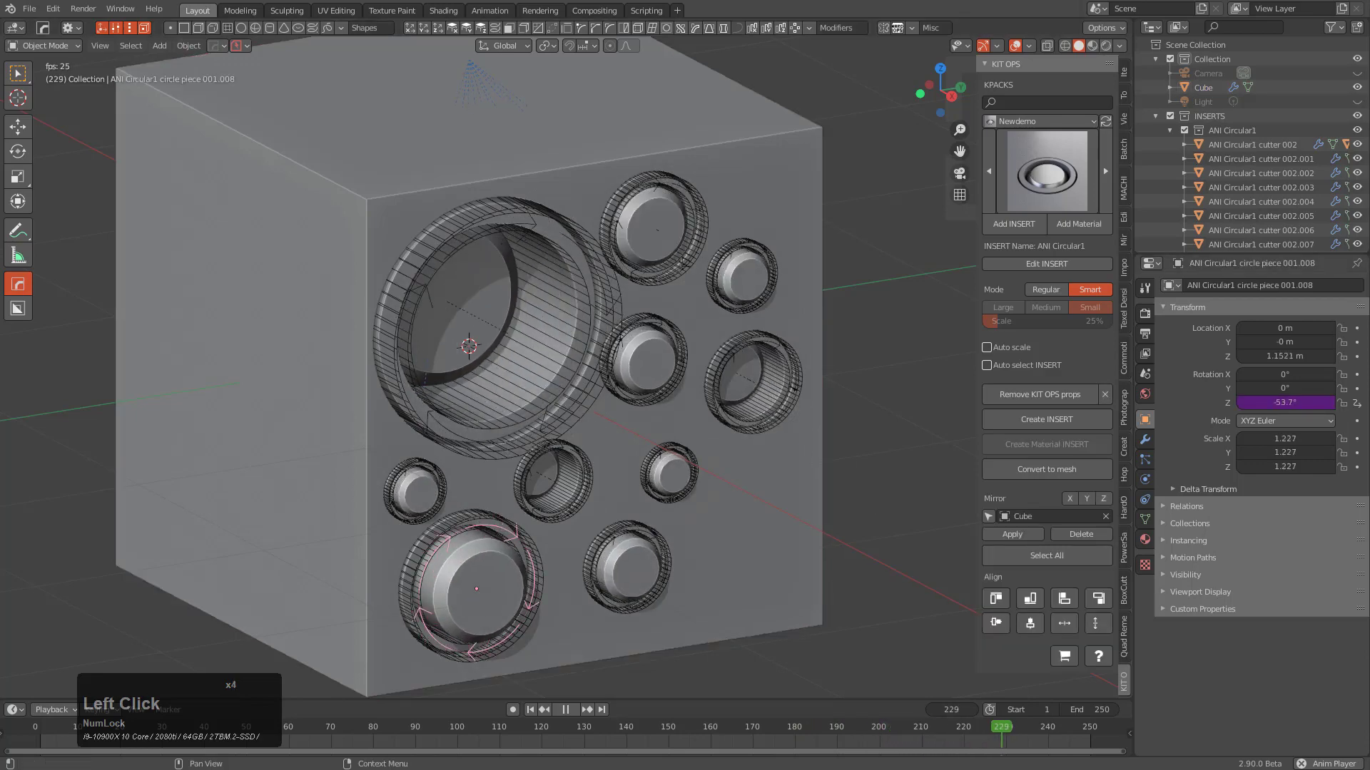
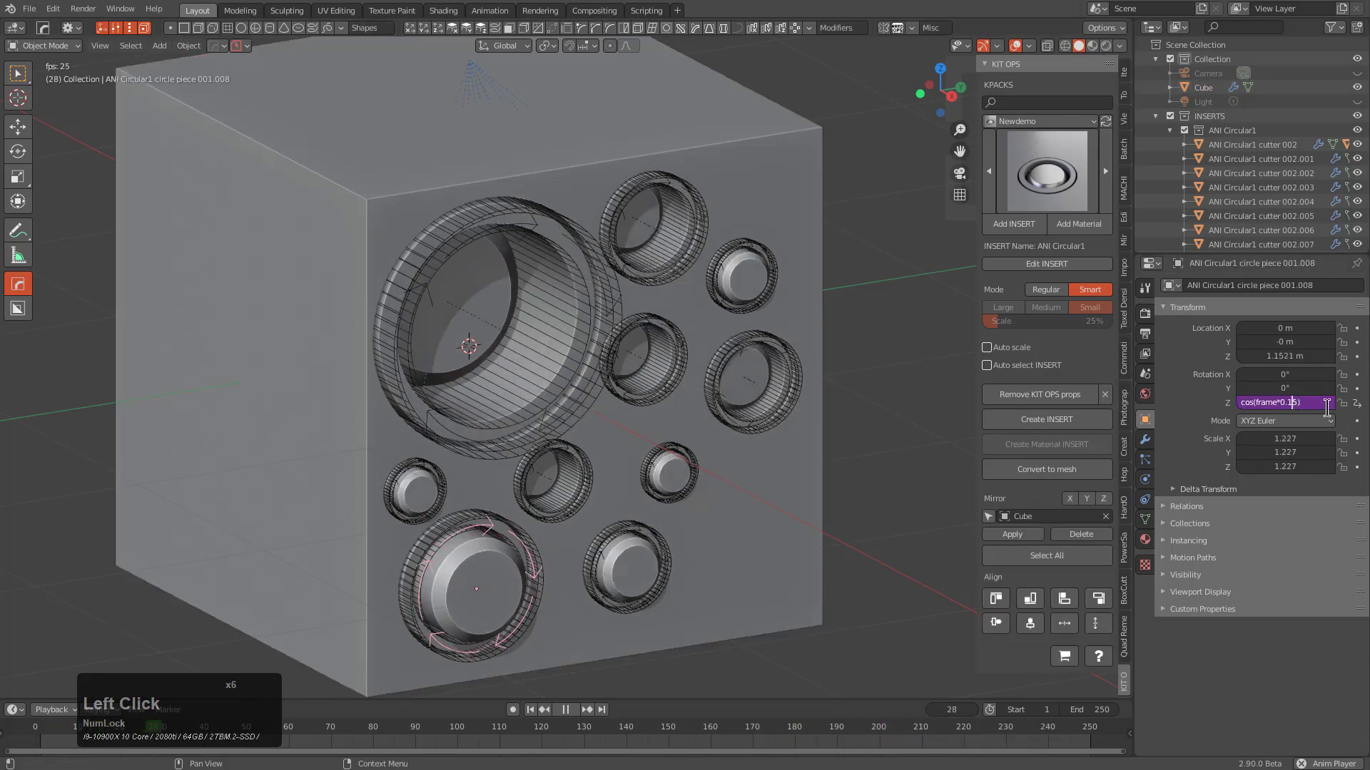
{"action": "key", "text": "Right"}
{"action": "key", "text": "BackSpace"}
{"action": "key", "text": "BackSpace"}
{"action": "key", "text": "KP_0"}
{"action": "key", "text": "KP_7"}
{"action": "key", "text": "KP_Enter"}
{"action": "key", "text": "alt+a"}
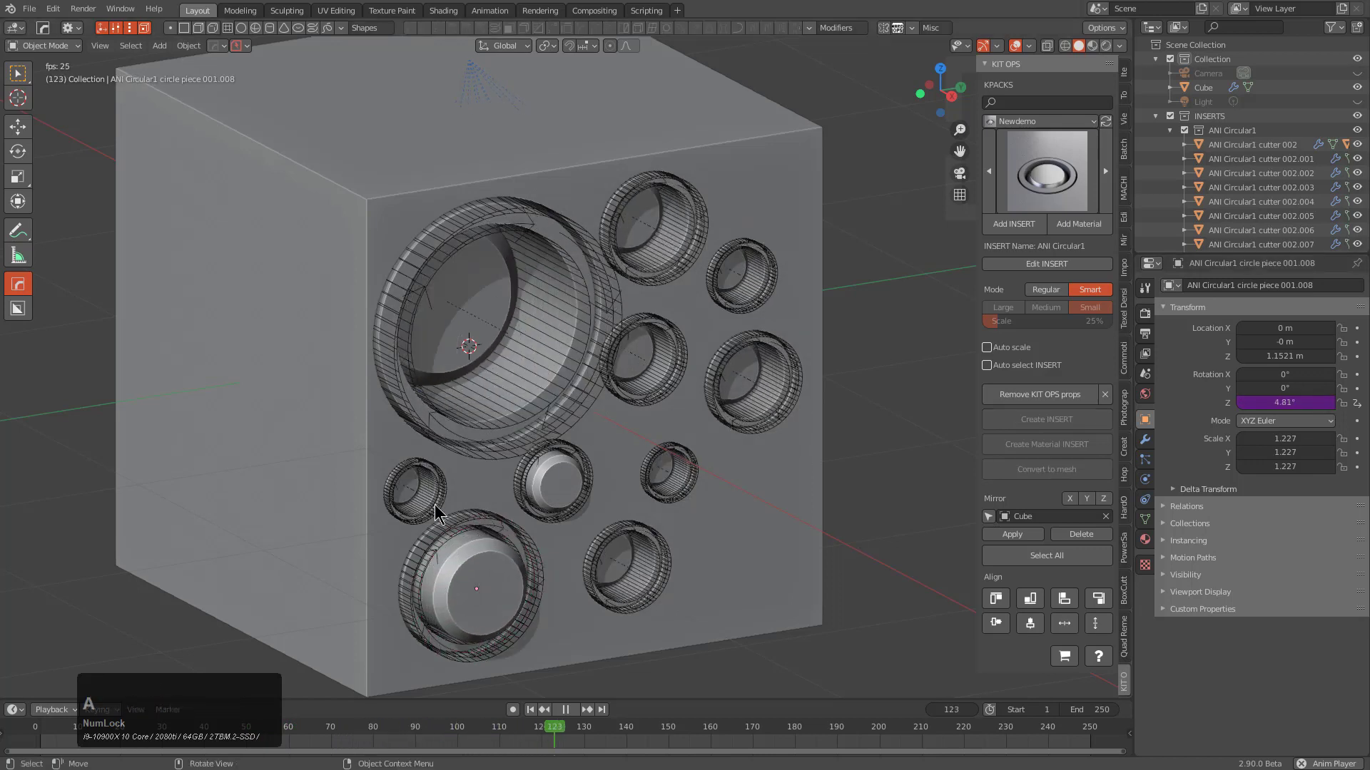
Select the small left insert's piece, turn off wireframes, and view the studded face head-on.
{"action": "left_click", "coordinate": [441, 471]}
{"action": "left_click", "coordinate": [441, 471]}
{"action": "left_click", "coordinate": [441, 475]}
{"action": "left_click", "coordinate": [441, 475]}
{"action": "left_click", "coordinate": [441, 475]}
{"action": "left_click", "coordinate": [441, 475]}
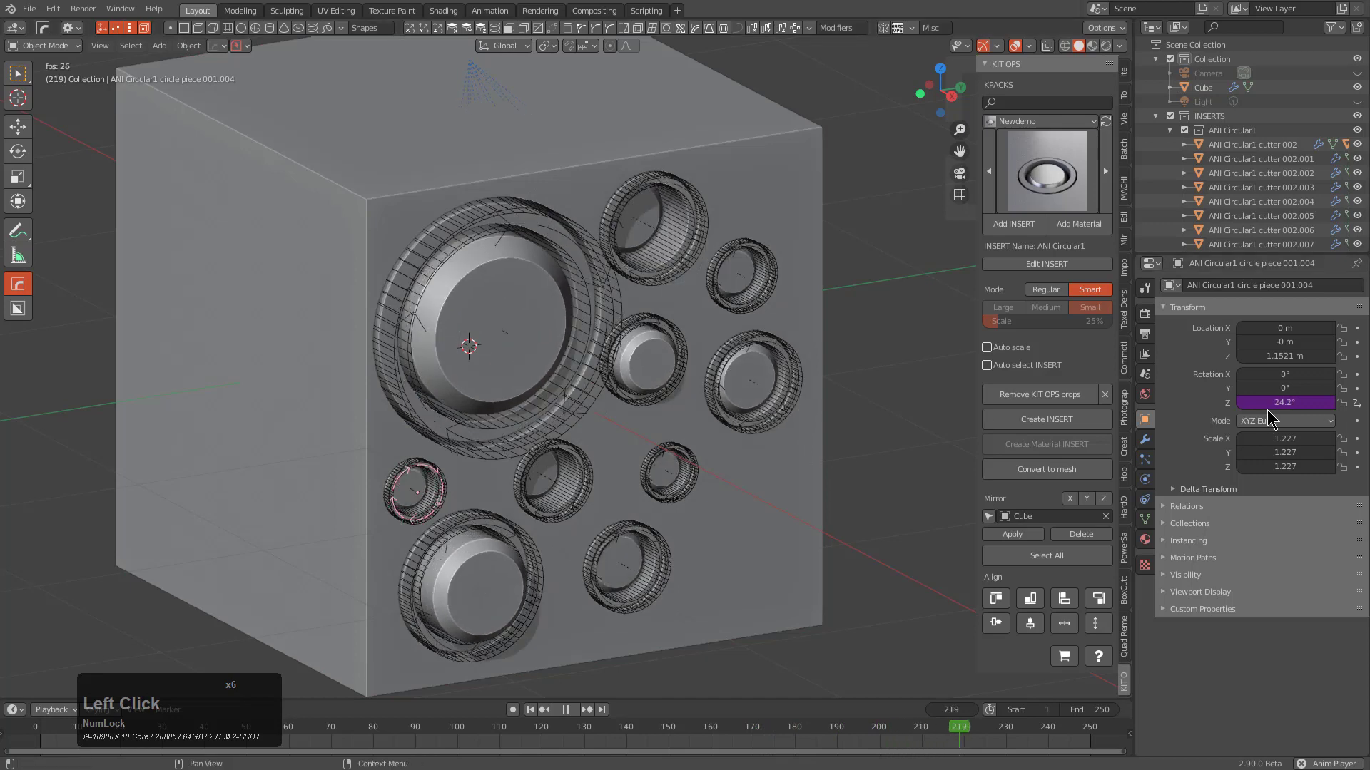
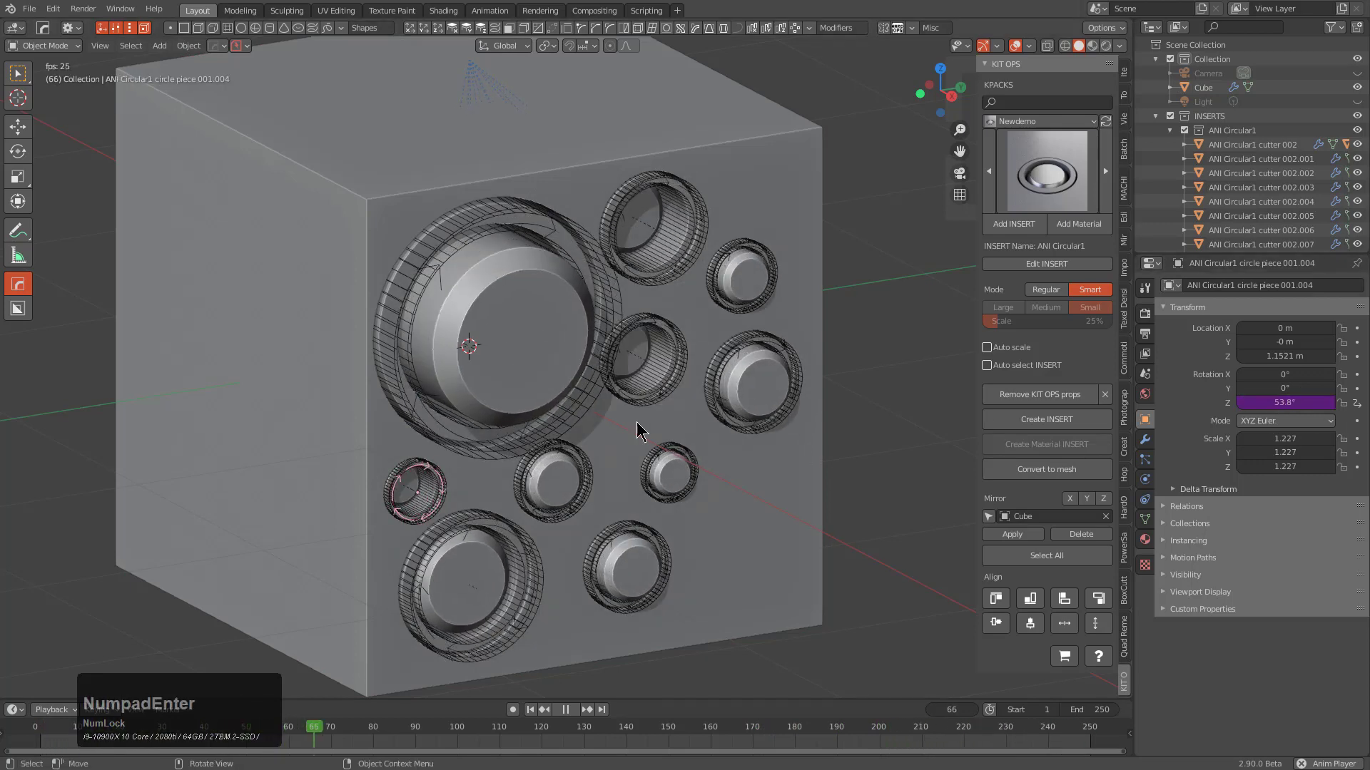
{"action": "key", "text": "alt+a"}
{"action": "left_click", "coordinate": [1022, 47]}
{"action": "middle_click", "coordinate": [660, 448]}
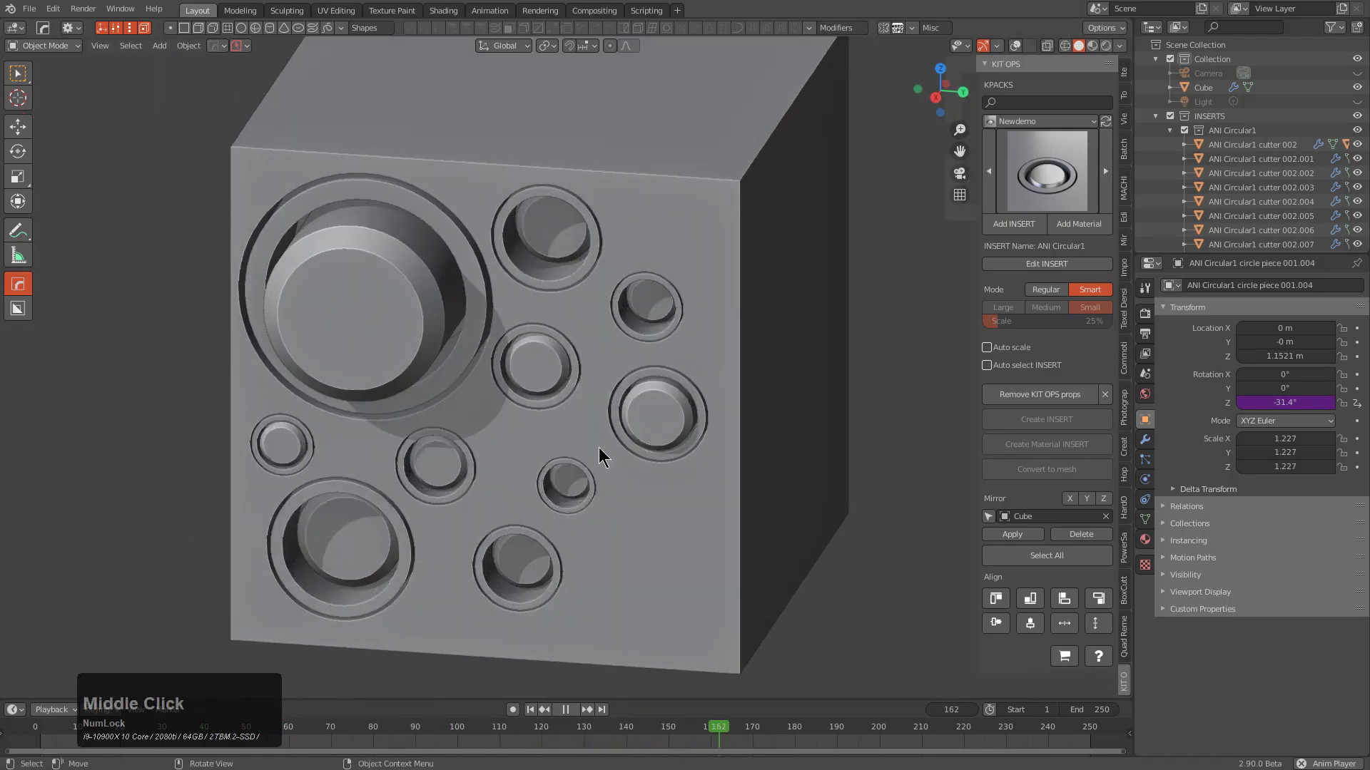